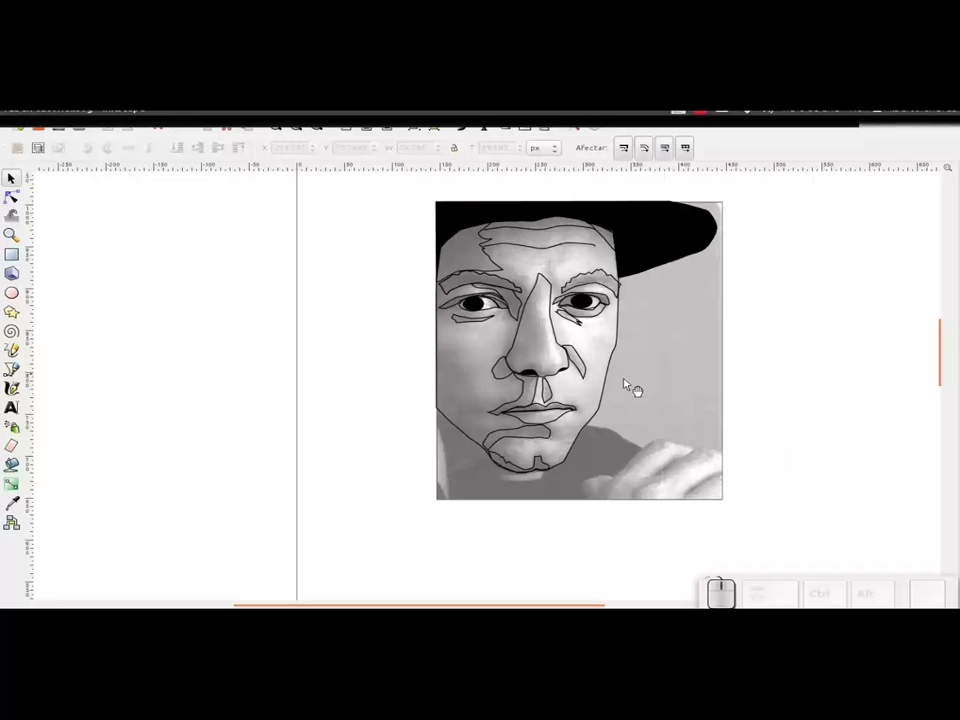
- Pan the portrait left and select the traced nose outline for shading
left_click_drag(789, 433, 693, 429)
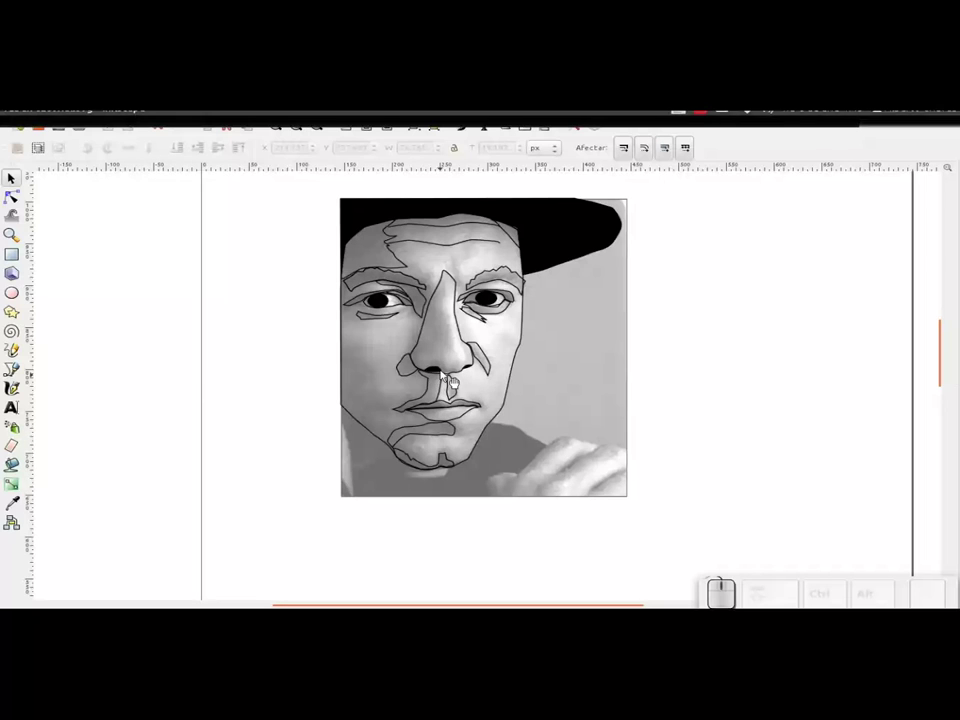
left_click(433, 327)
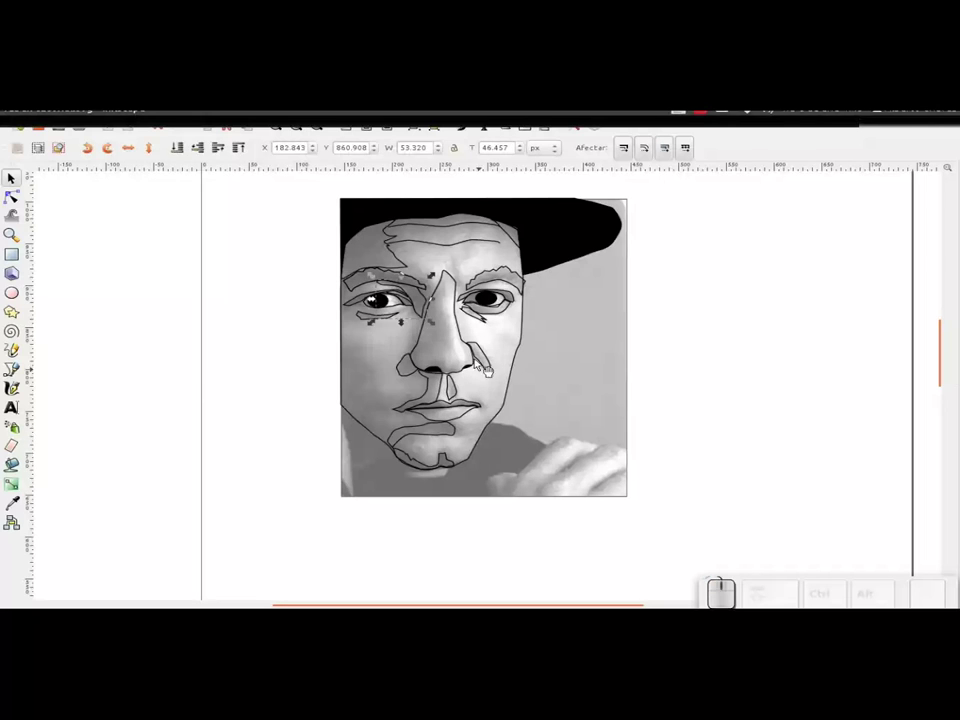
left_click(466, 322)
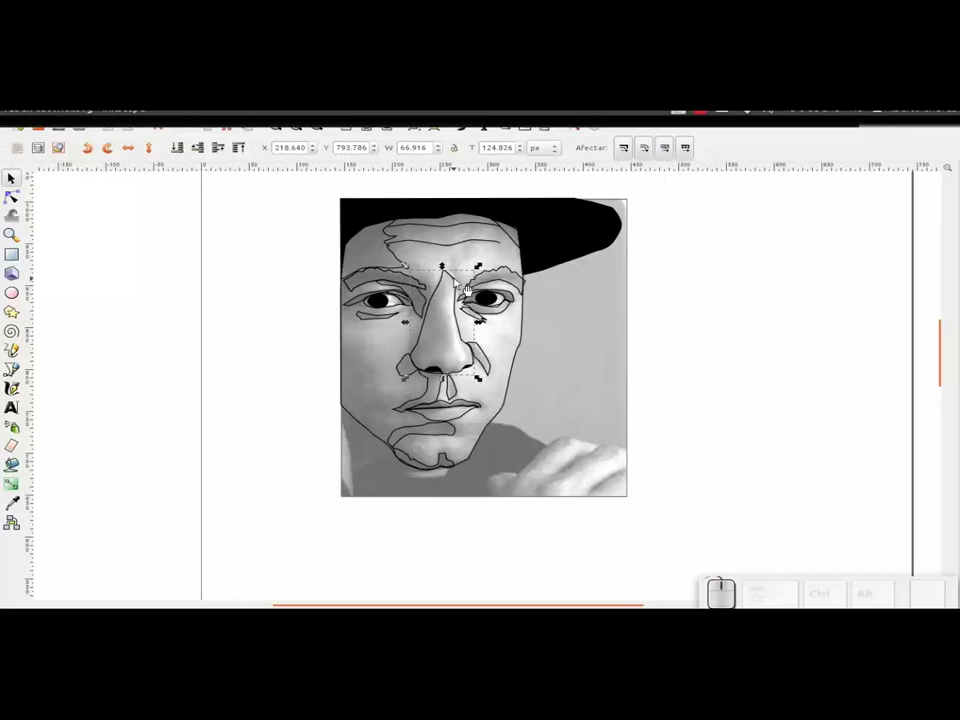
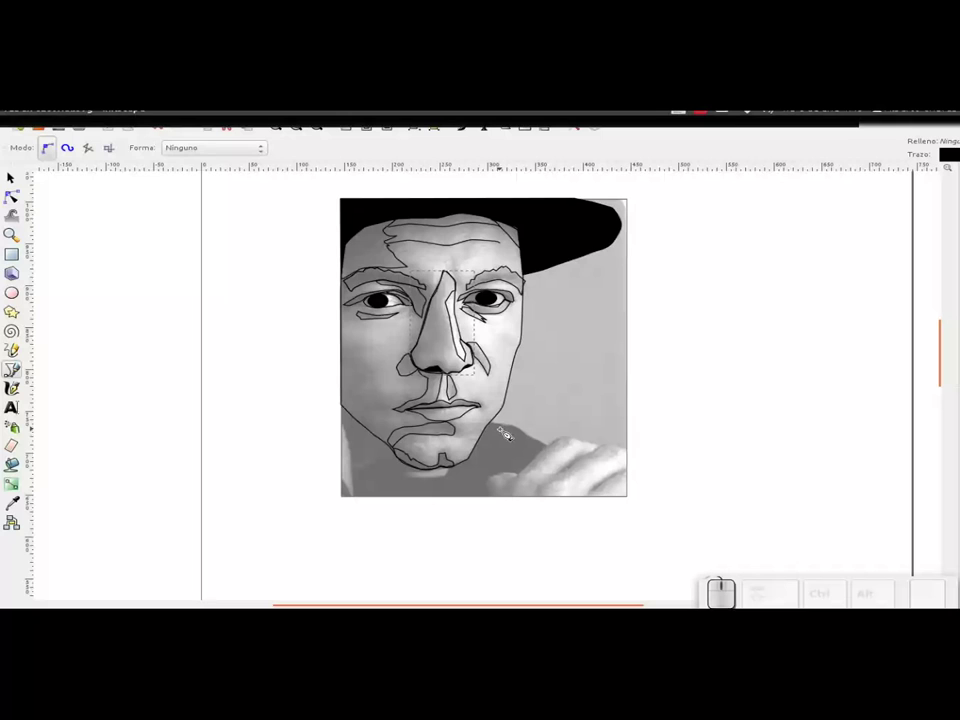
- Give the selected nose shape a linear gradient fill via Fill and Stroke
key("ctrl+shift+f")
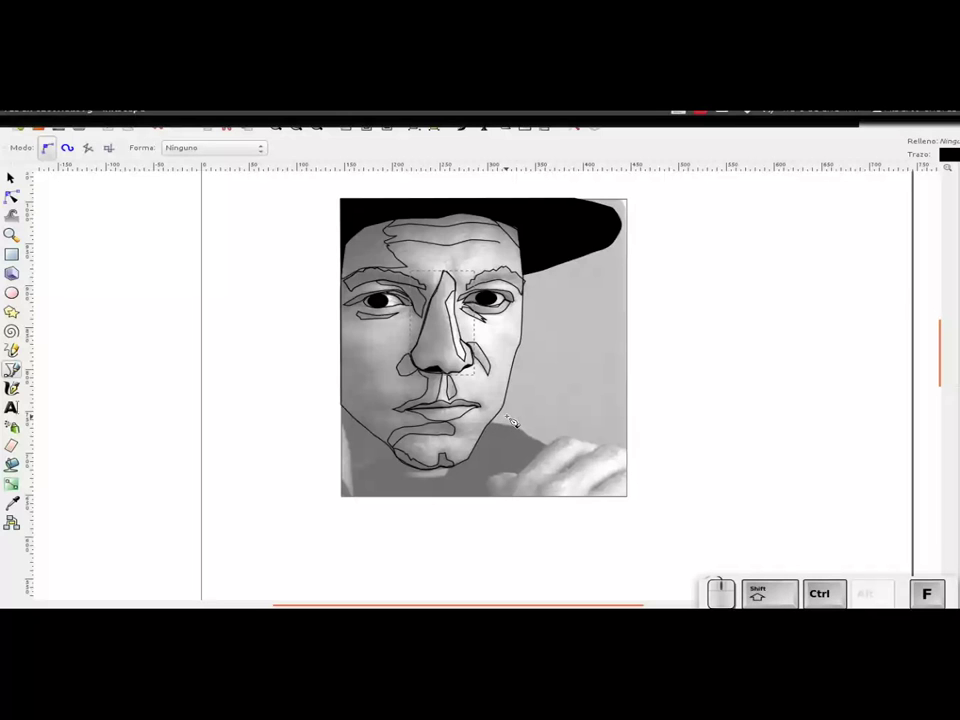
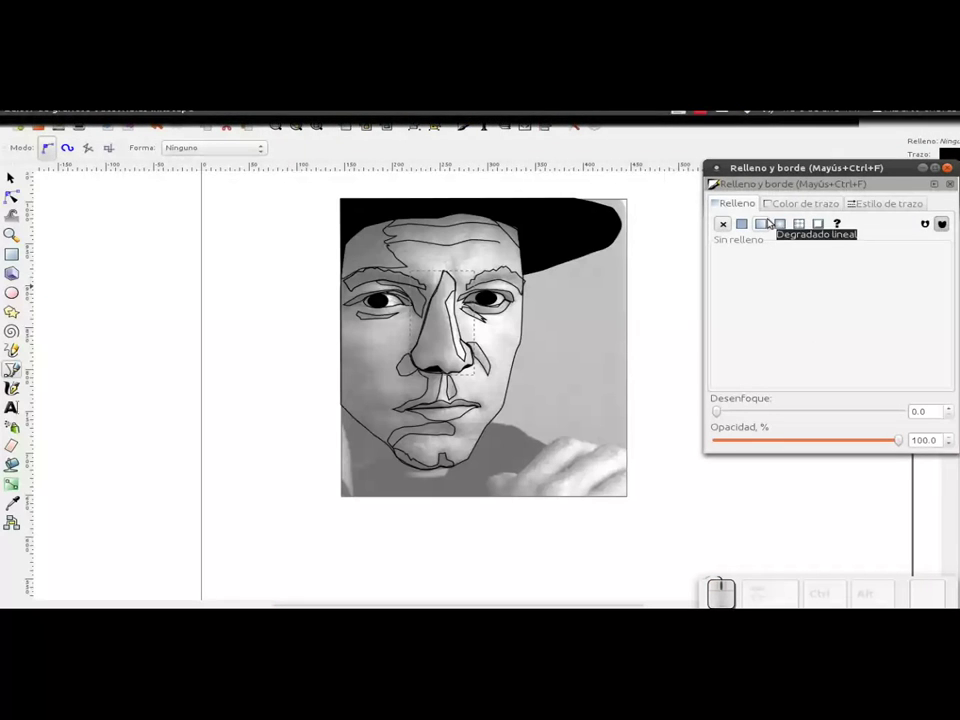
left_click(765, 227)
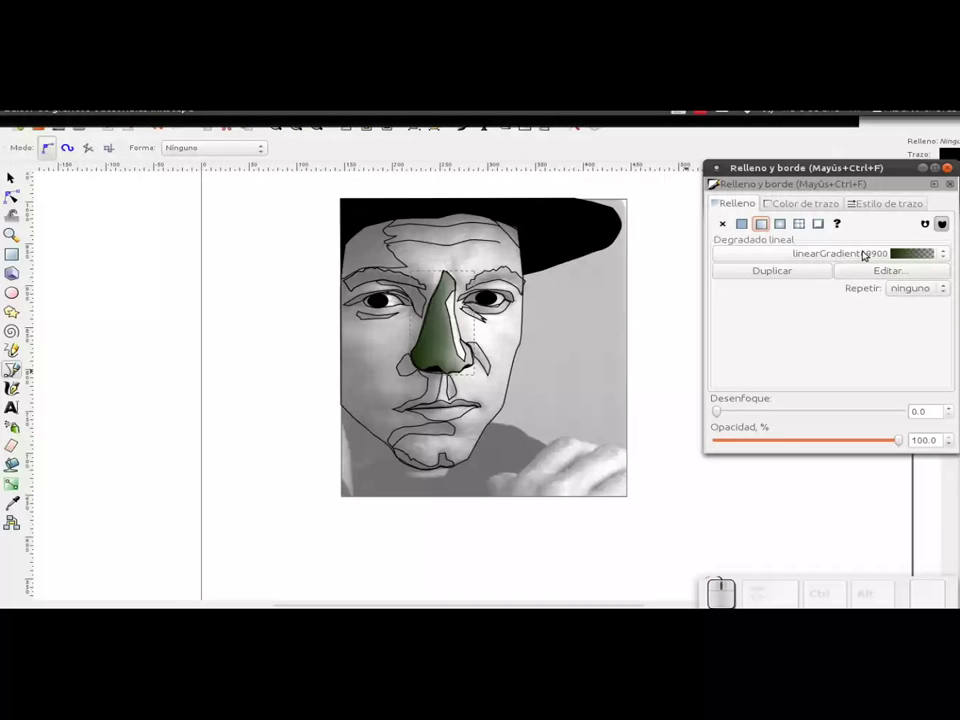
- Edit the nose gradient so its end stop is fully transparent white, then move to the stroke settings
left_click(885, 273)
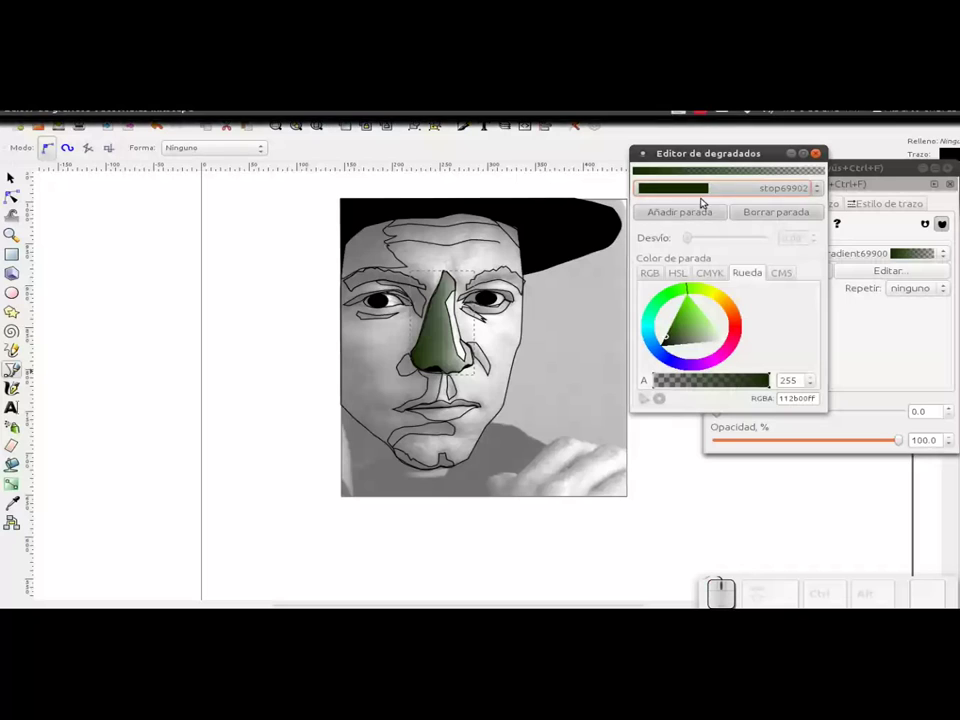
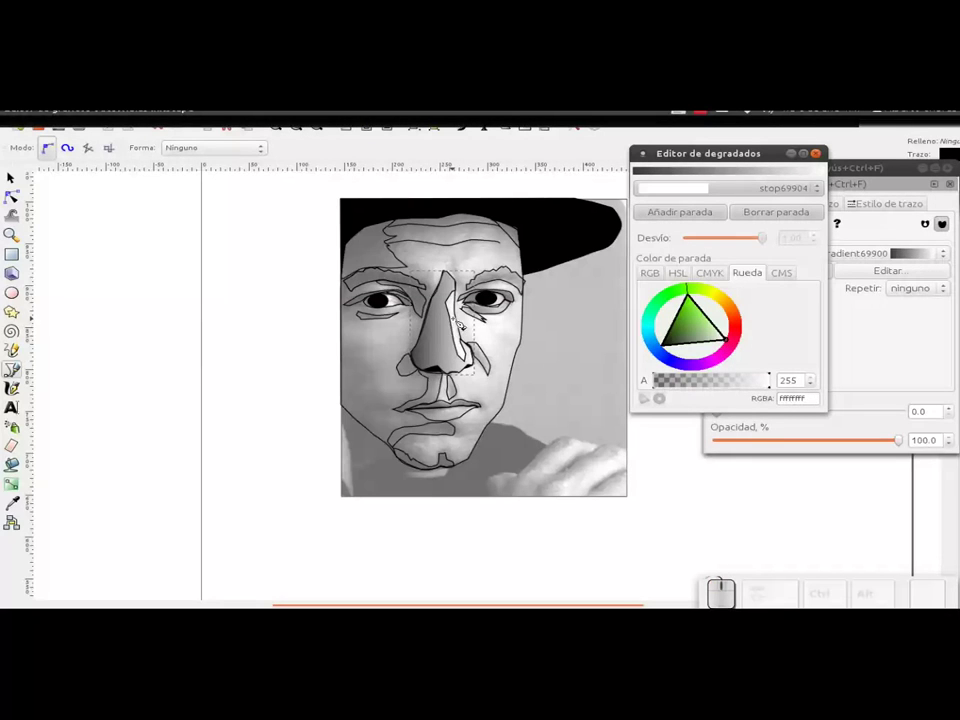
left_click_drag(744, 381, 652, 394)
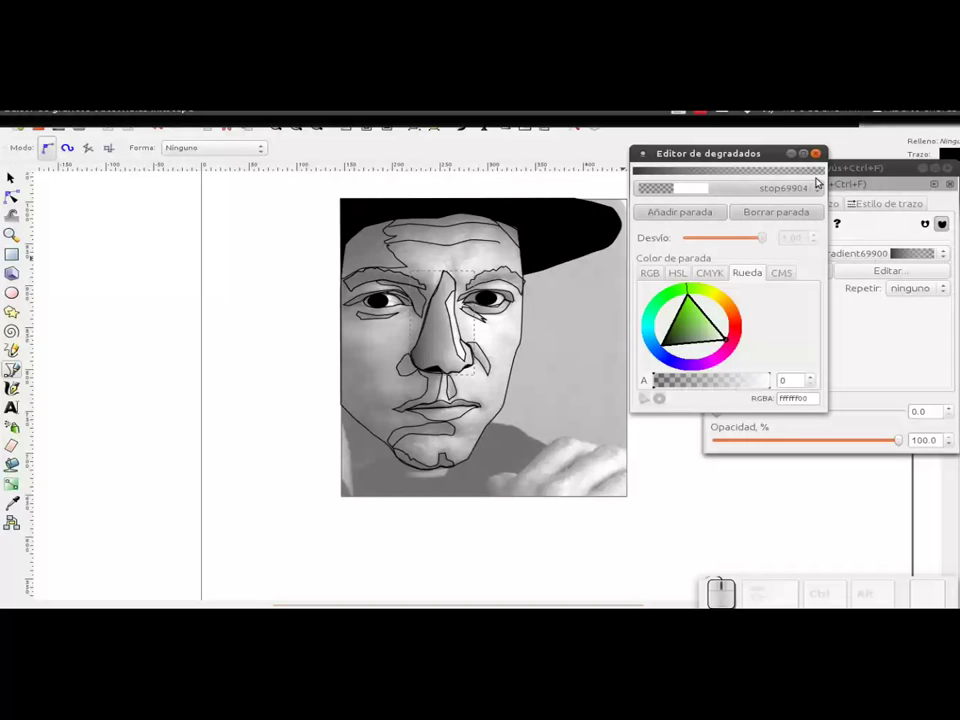
left_click(819, 160)
left_click(804, 206)
left_click(729, 228)
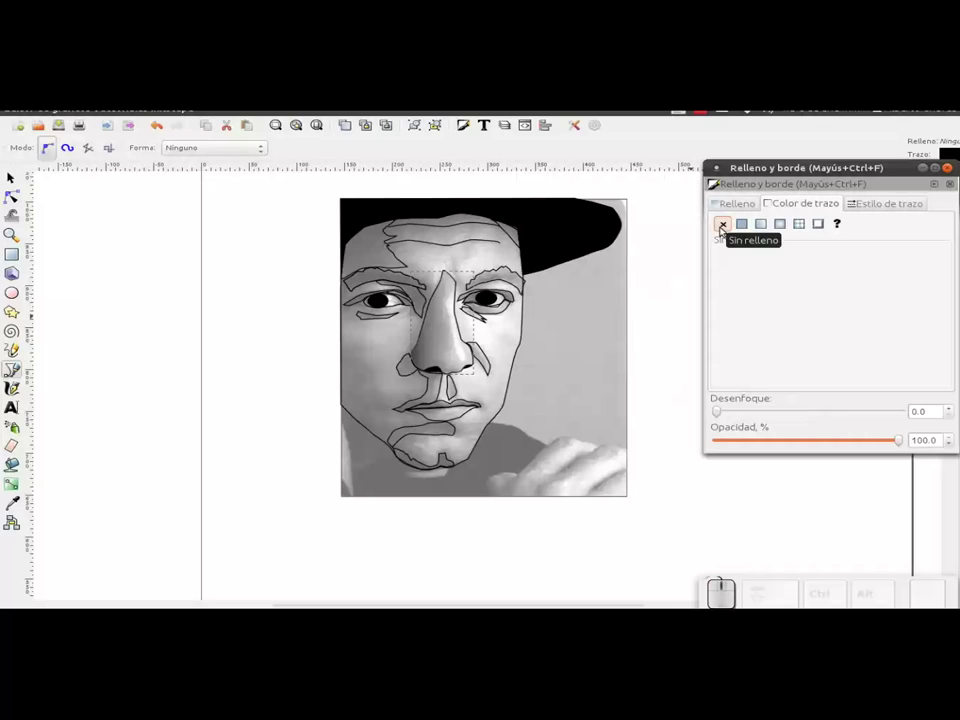
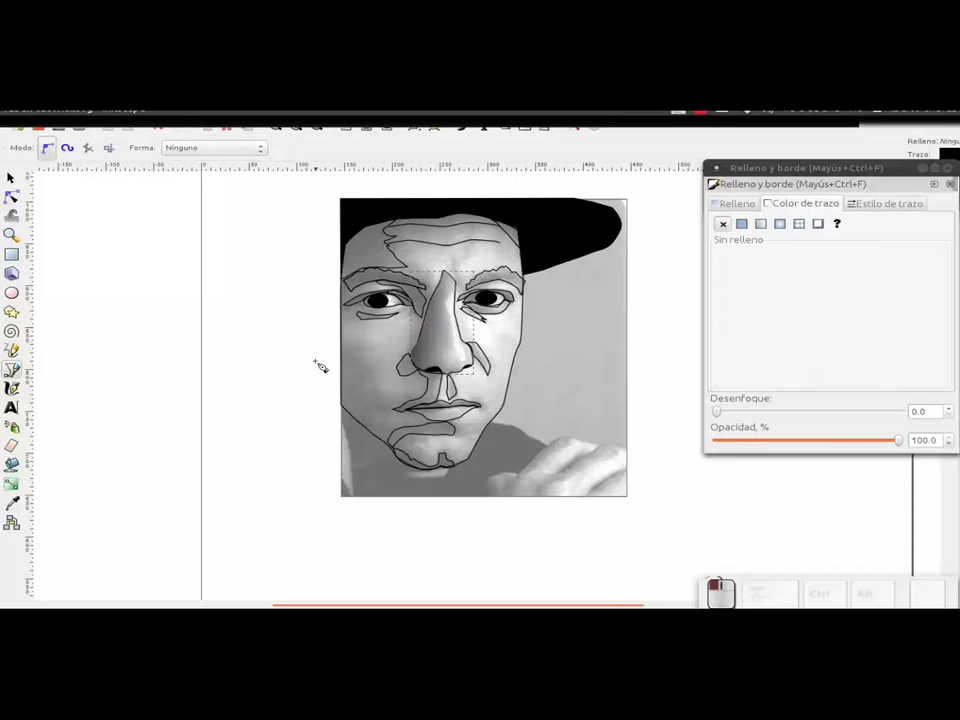
- Trace a small closed Bezier patch beside the left nostril wing with a flat black outline
scroll("up", 3)
scroll("down", 3)
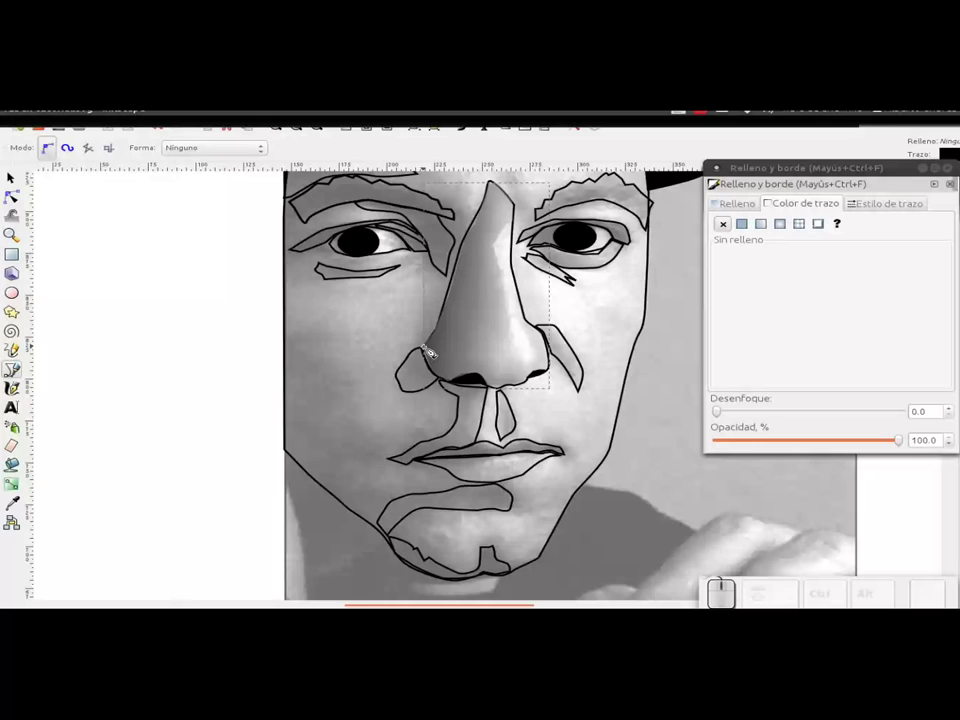
left_click(431, 356)
left_click(421, 358)
left_click(415, 367)
left_click_drag(411, 374, 405, 386)
left_click(406, 388)
left_click(414, 398)
left_click(431, 399)
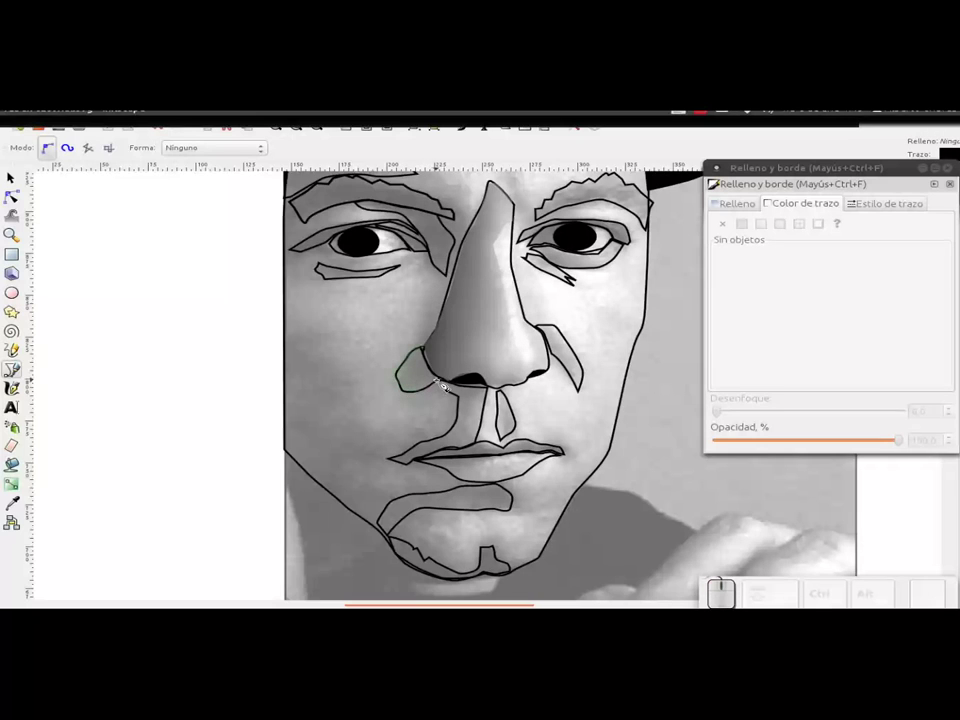
left_click_drag(448, 386, 436, 372)
left_click_drag(436, 372, 433, 357)
left_click(433, 357)
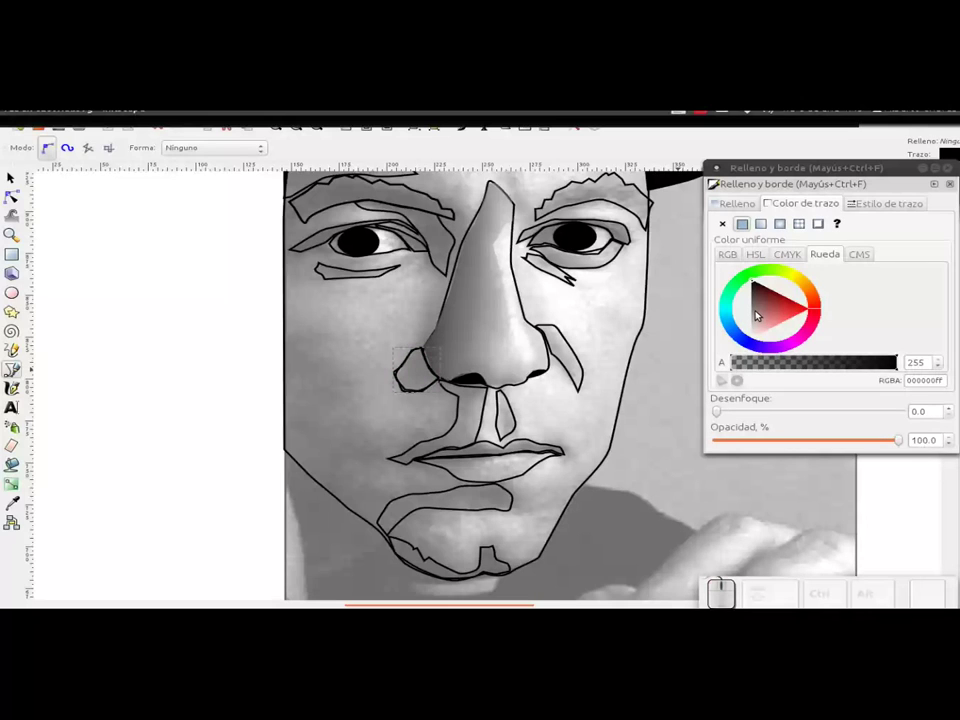
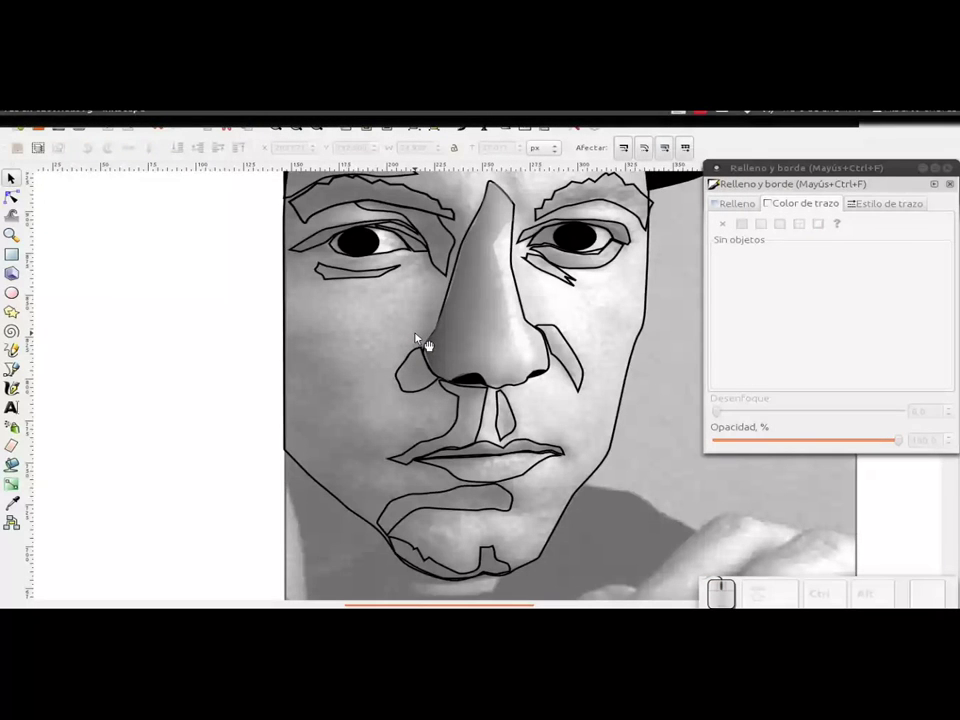
- Select the nostril patch and remove its black outline in Stroke paint
key("ctrl+z")
left_click_drag(416, 369, 413, 355)
left_click(417, 359)
key("Delete")
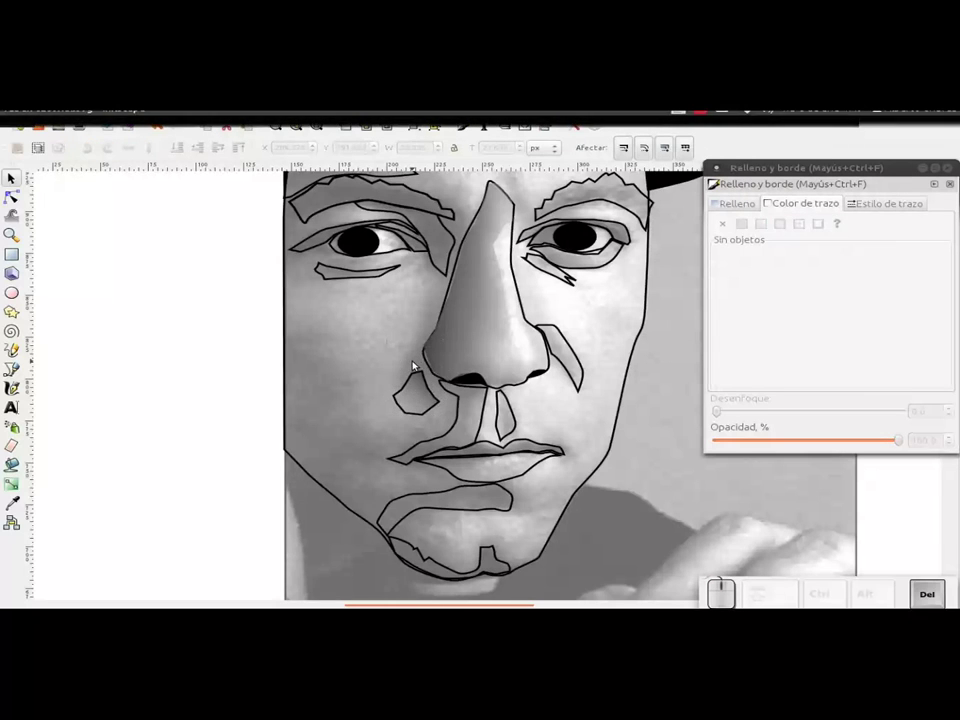
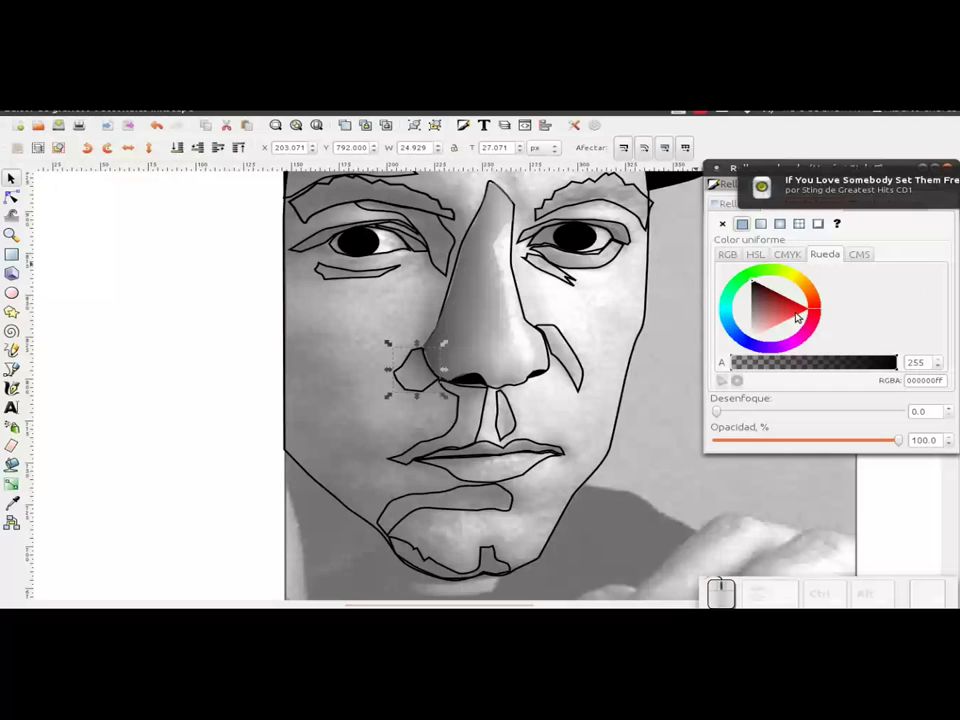
left_click(728, 226)
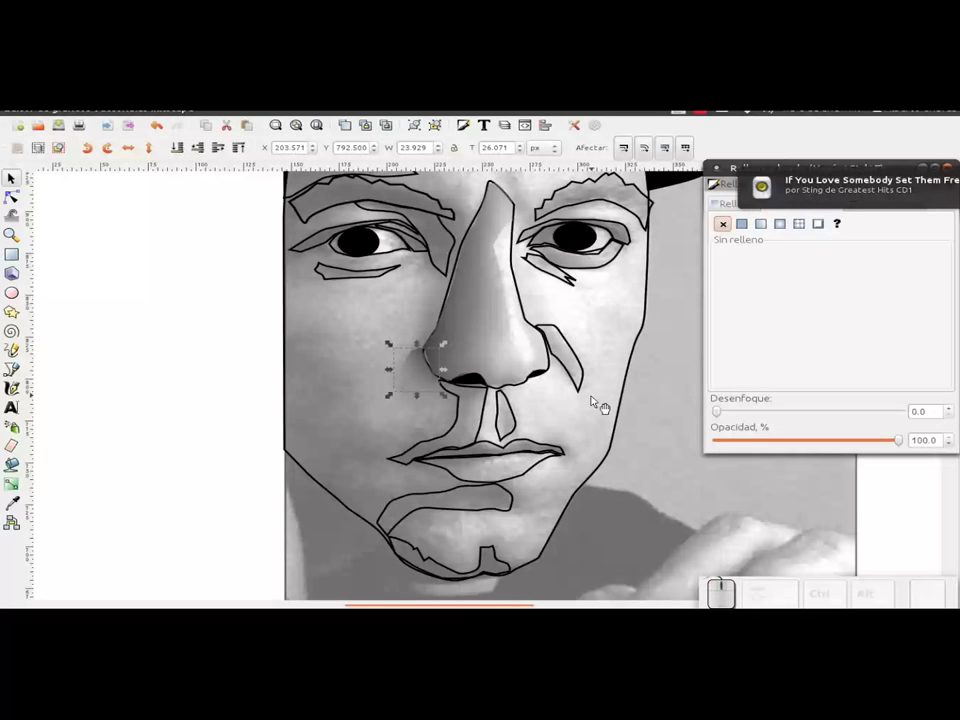
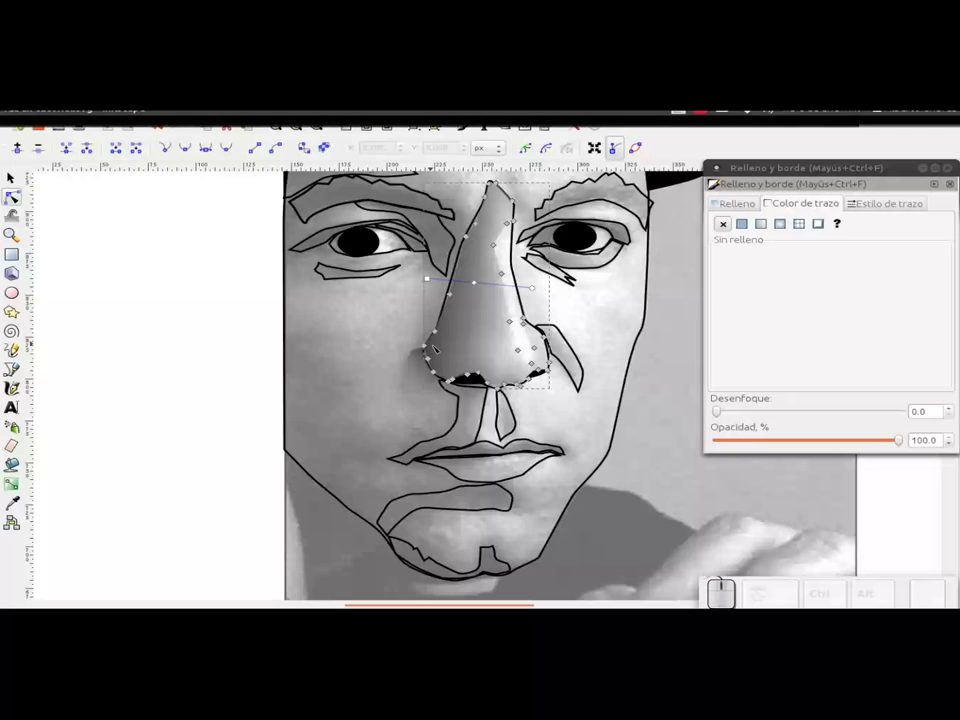
- Drag a node of the nose patch so its edge follows the nostril contour
scroll("up", 3)
scroll("up", 3)
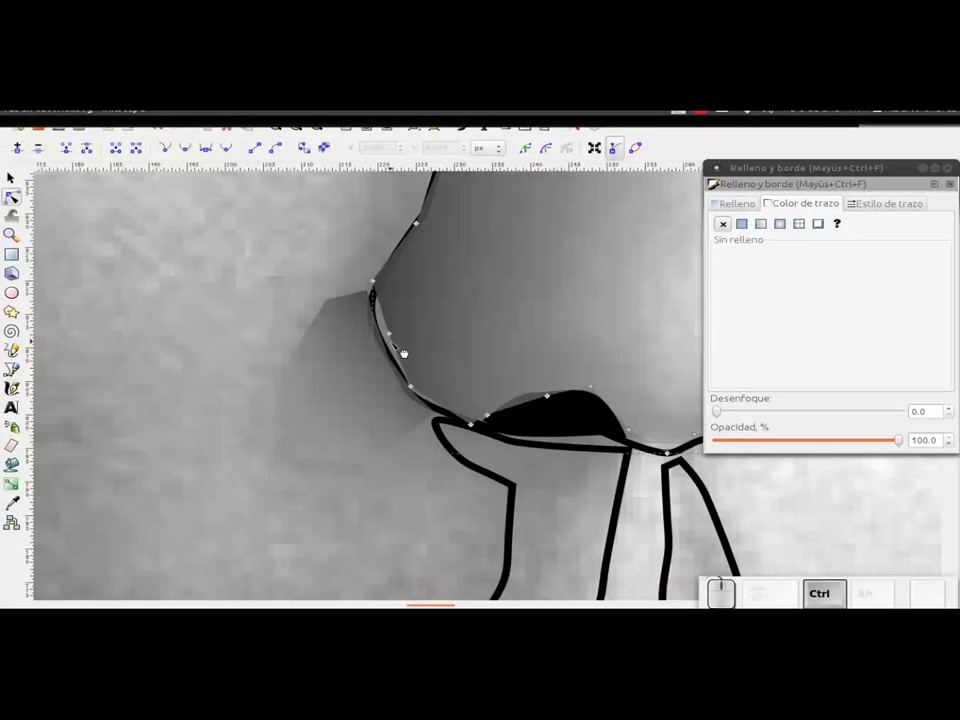
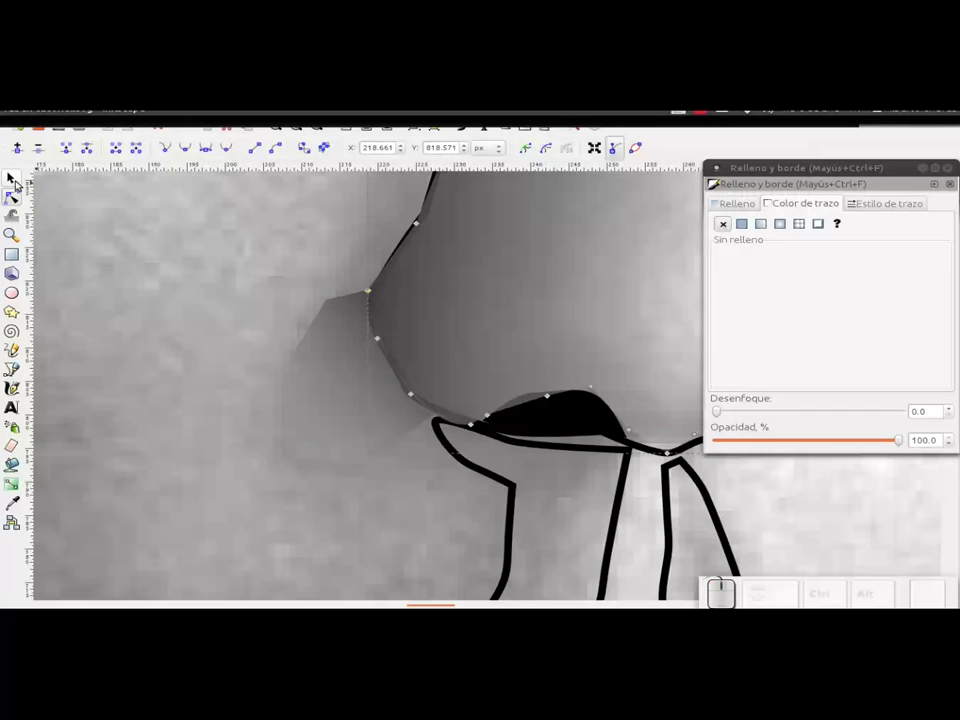
scroll("down", 3)
left_click_drag(416, 268, 275, 277)
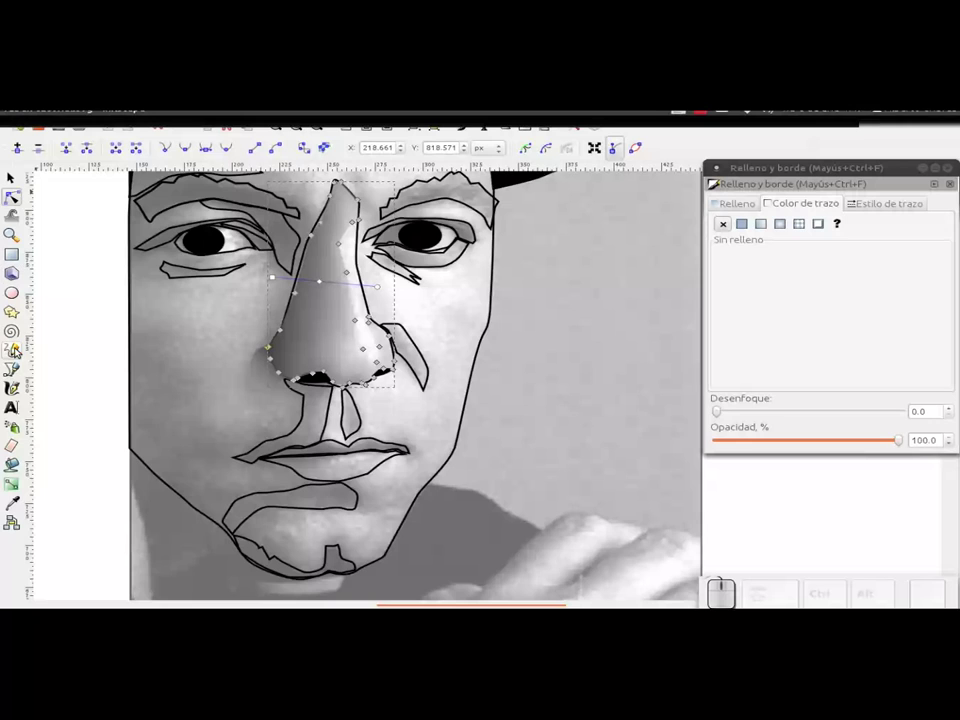
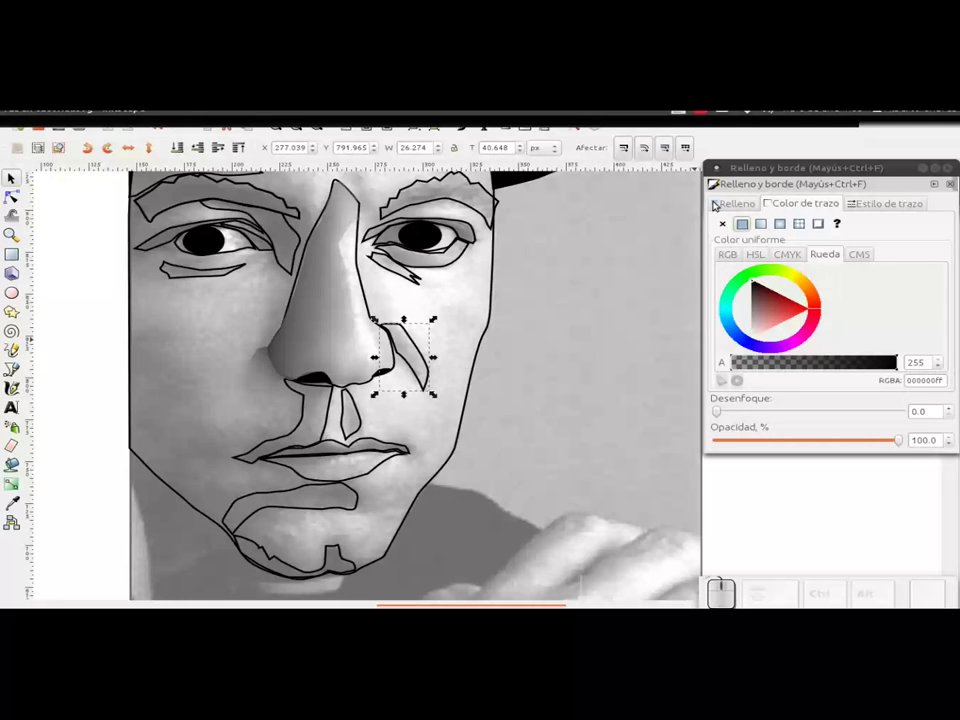
- Give the fold shape beside the nostril a linear gradient fill
left_click(721, 203)
left_click(769, 224)
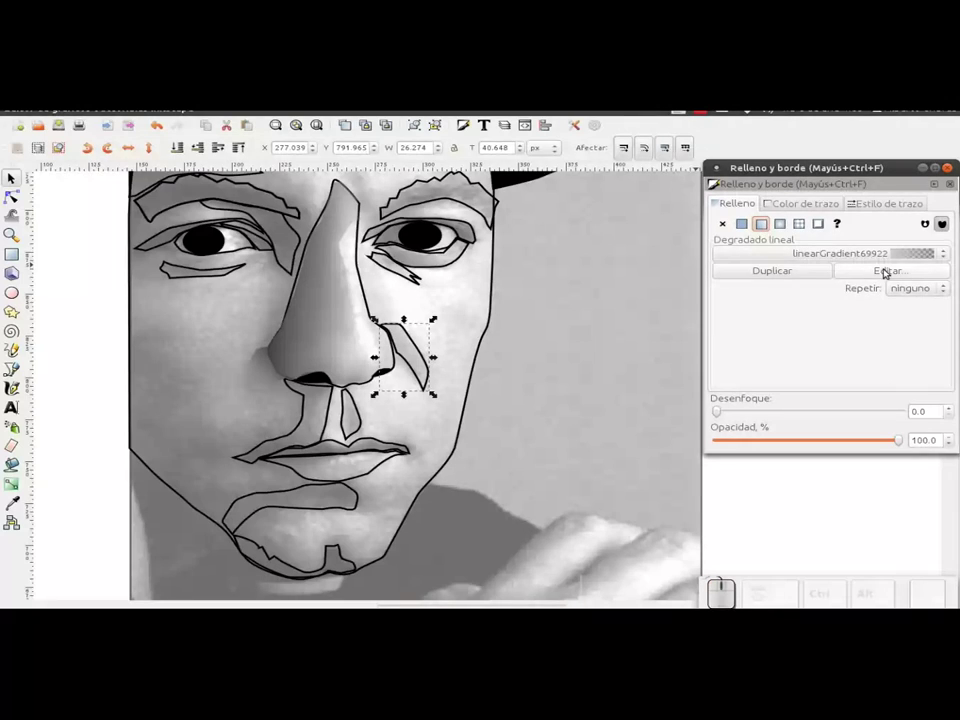
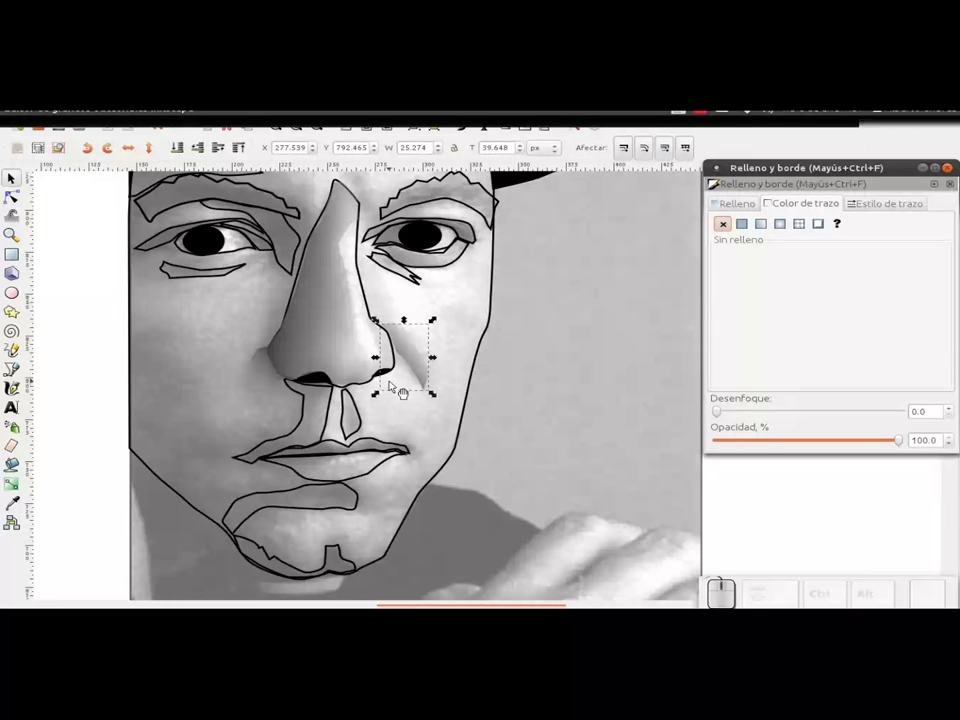
- Inspect the philtrum patch's grey gradient and fade it almost fully transparent
scroll("up", 3)
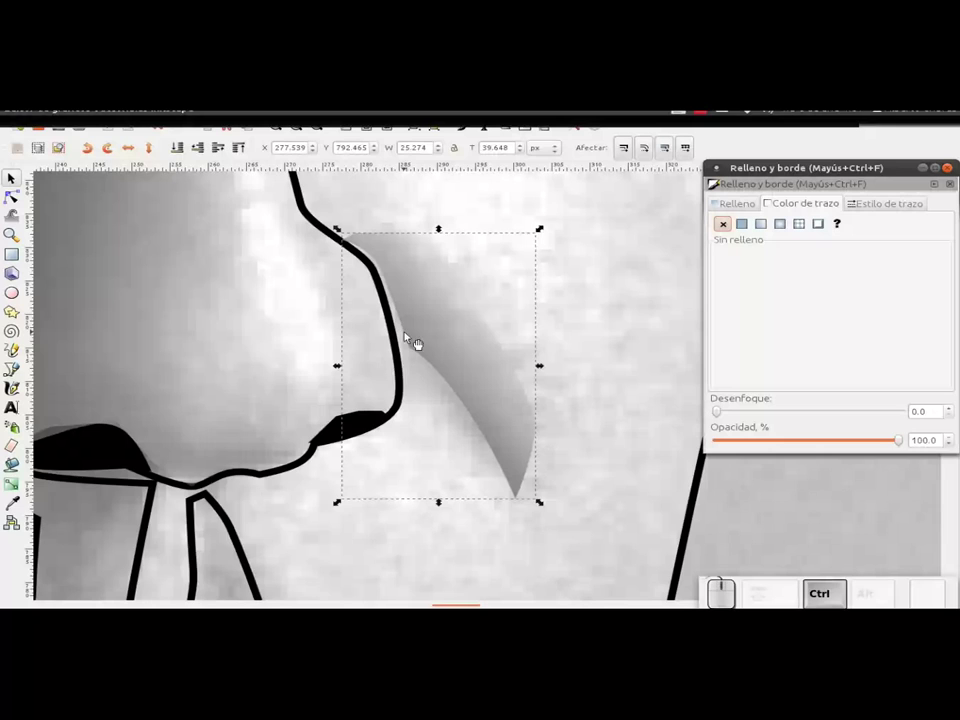
left_click(421, 328)
left_click(22, 199)
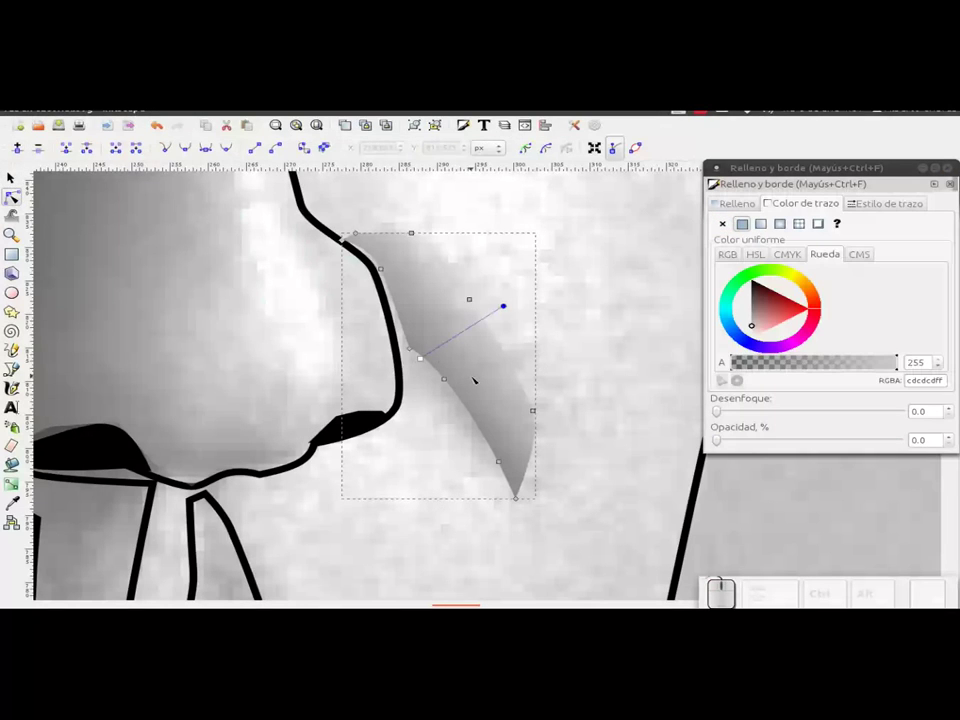
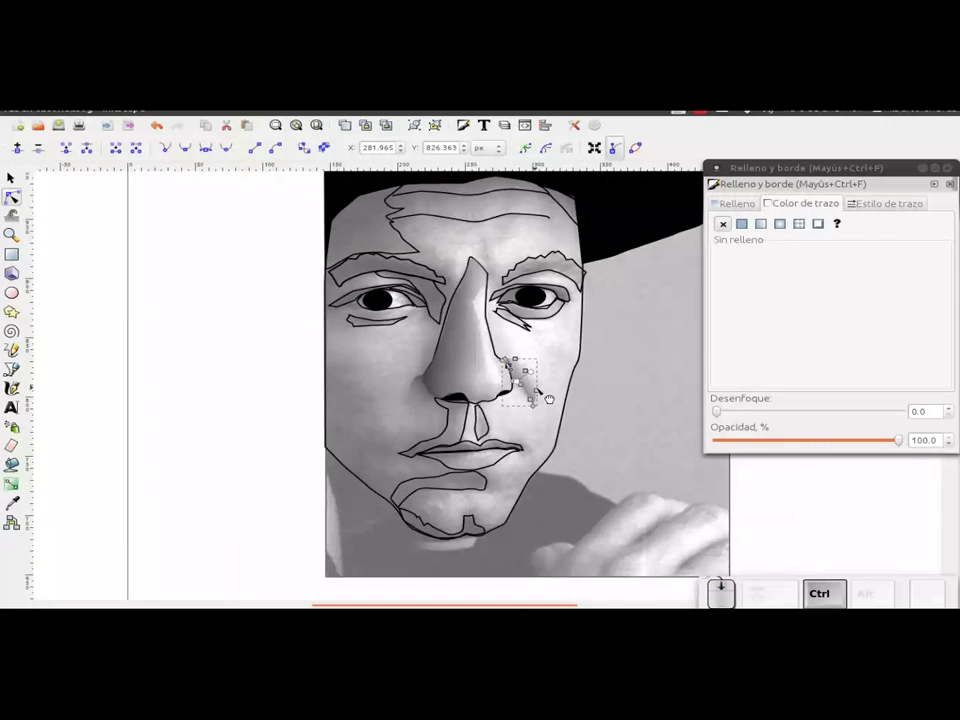
scroll("up", 3)
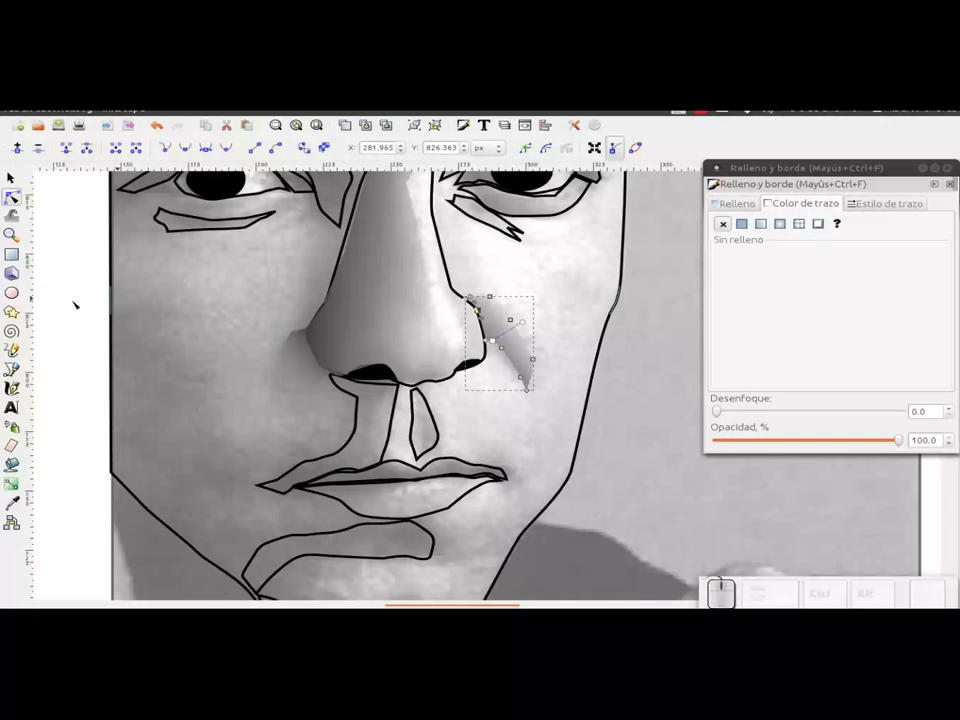
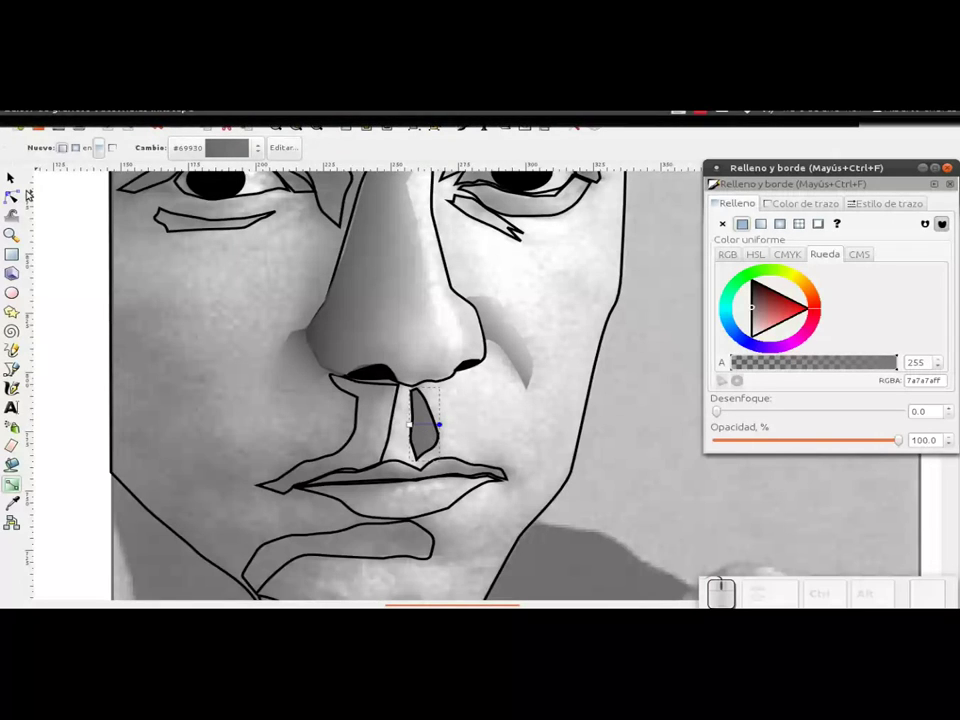
left_click_drag(905, 441, 738, 439)
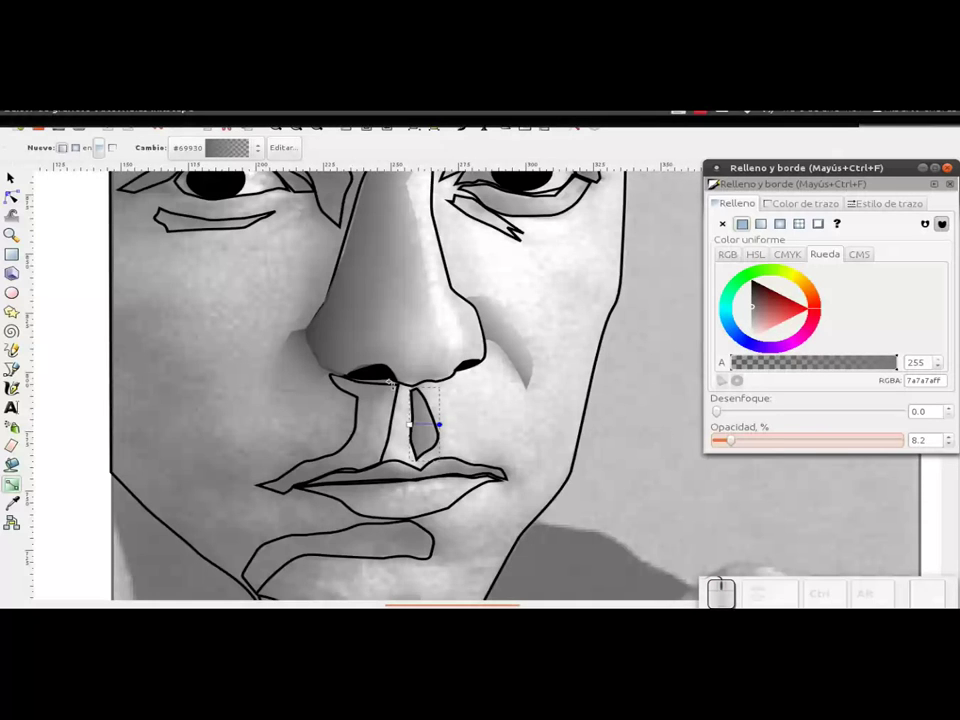
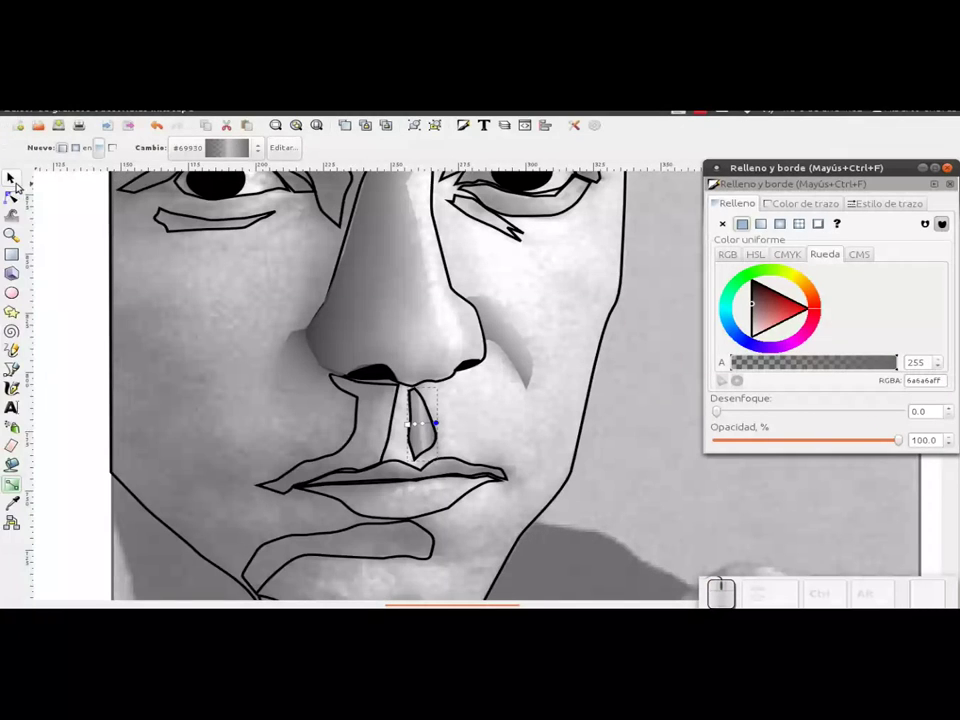
- Set the philtrum patch's Stroke paint to none so only the grey shading remains
left_click(20, 185)
left_click(799, 206)
left_click(733, 228)
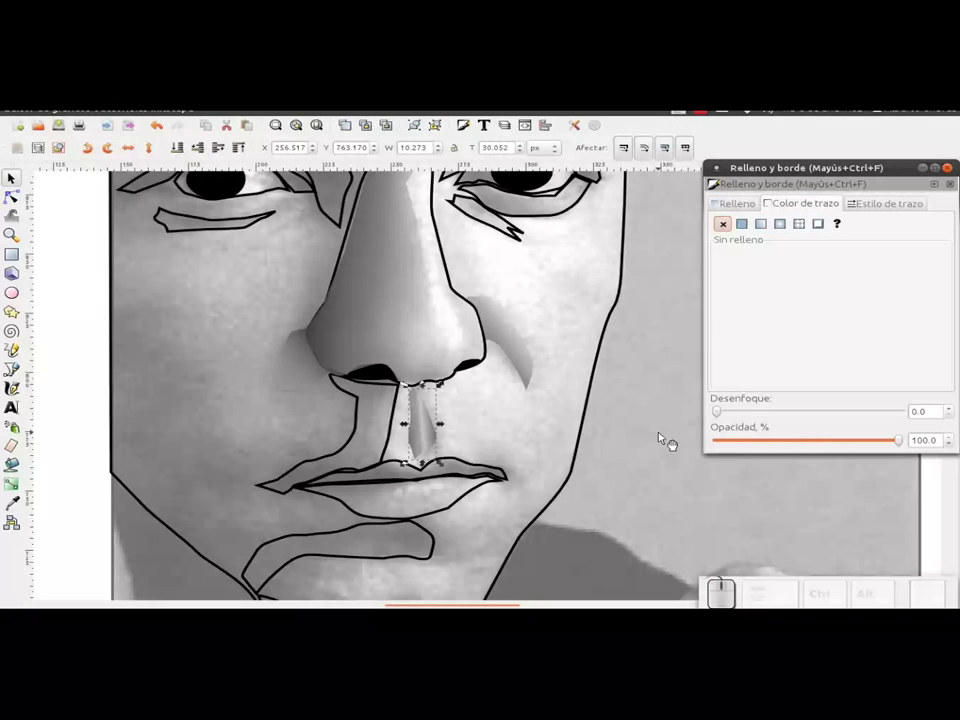
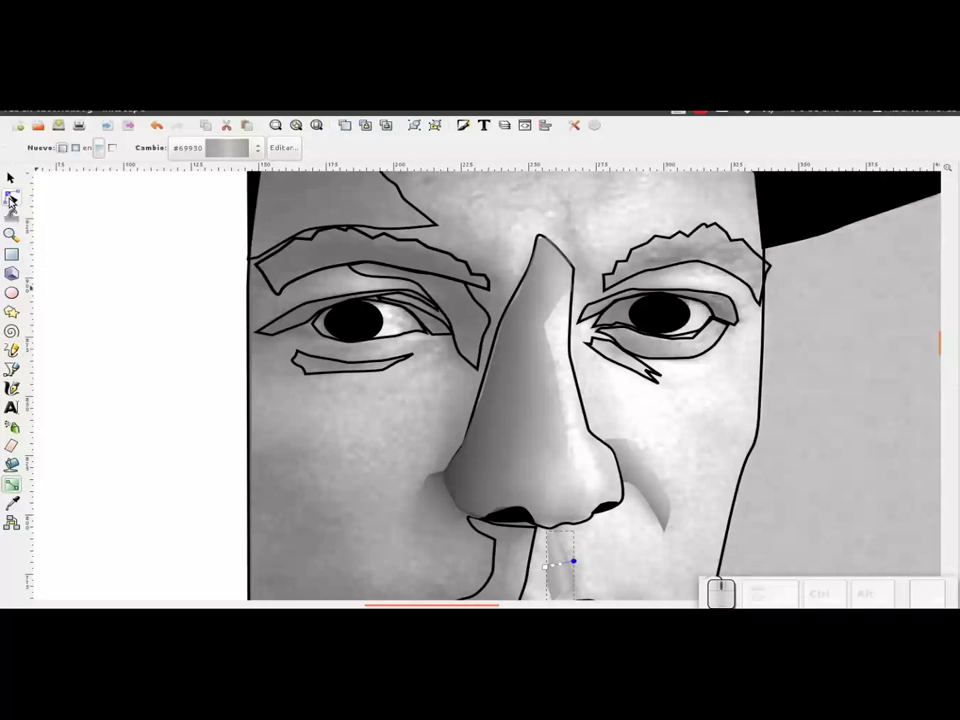
- Select the strip below the left eye and bring it into view
left_click(16, 187)
left_click(349, 380)
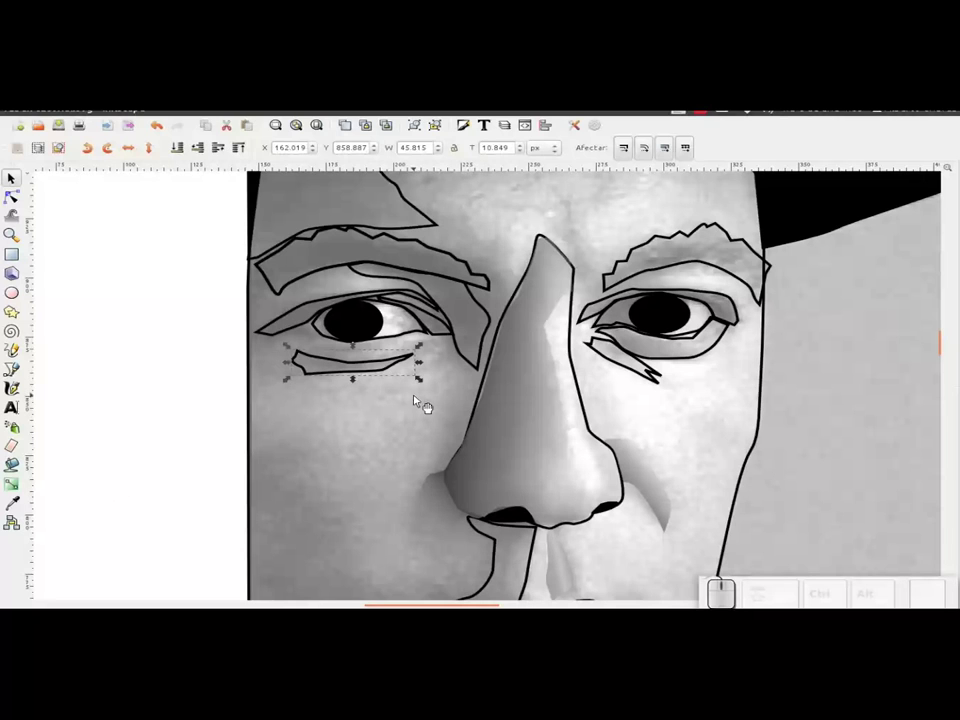
left_click(632, 383)
left_click_drag(585, 387, 493, 368)
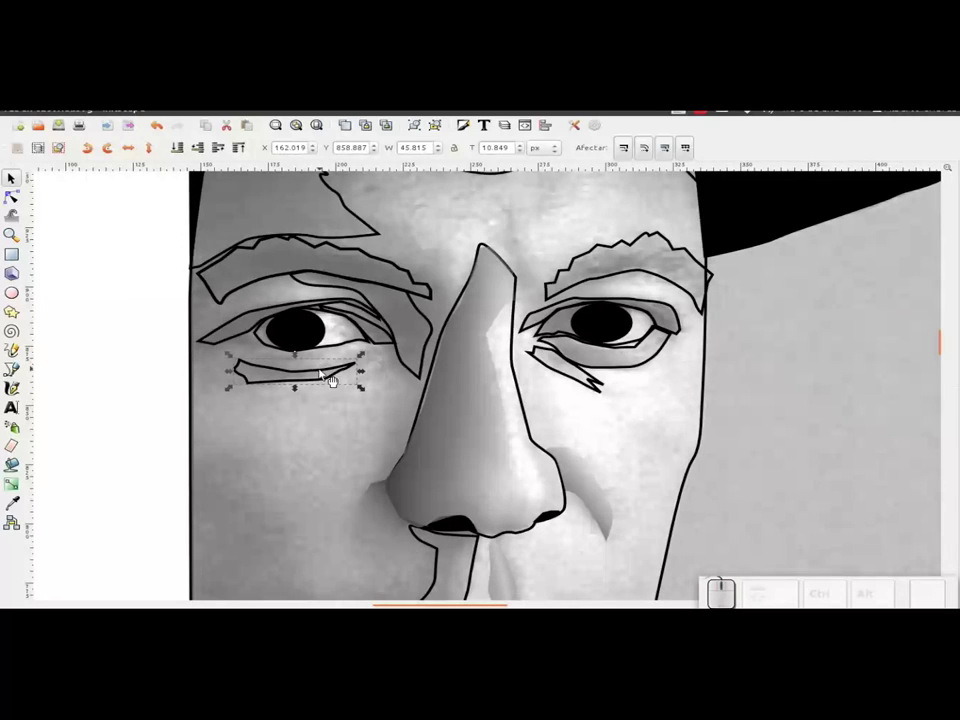
- Give the under-eye strip a linear gradient fill in Fill and Stroke
key("ctrl+shift+f")
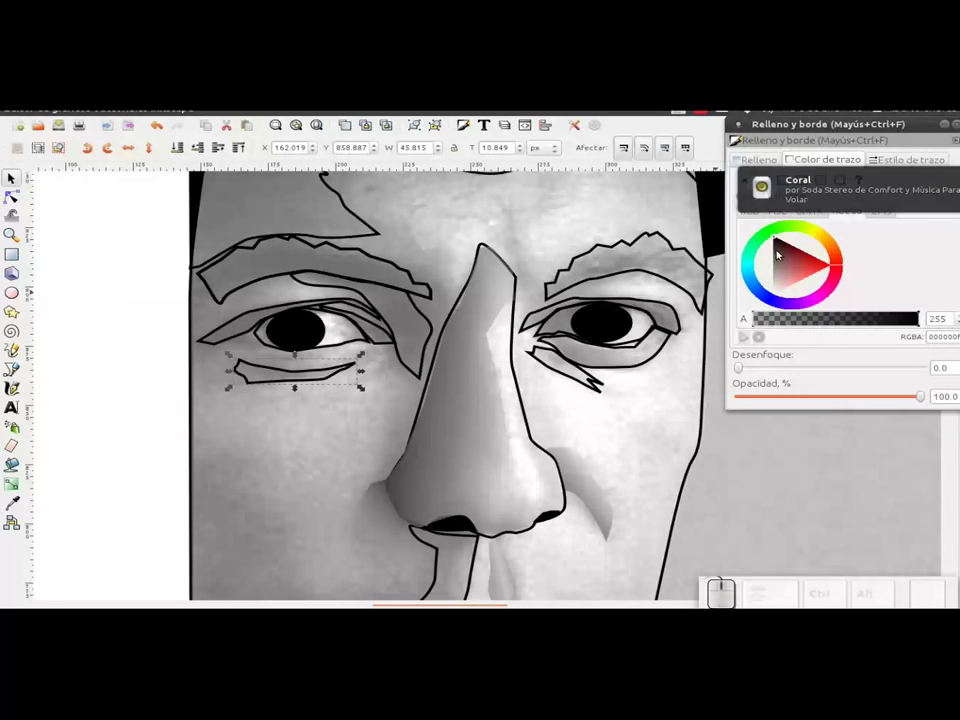
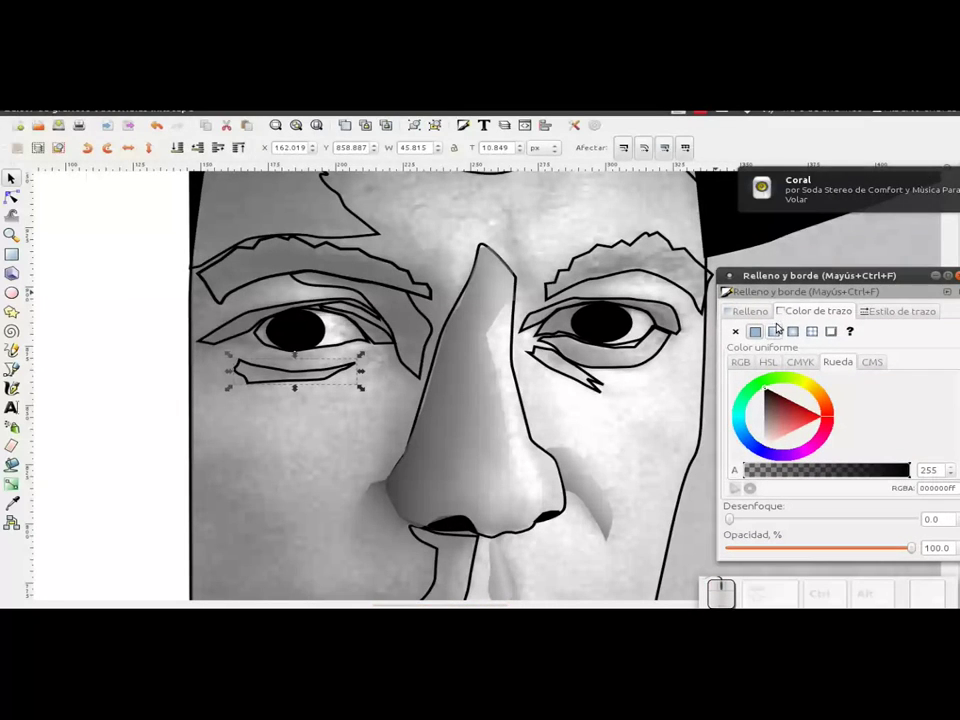
left_click(757, 317)
left_click(780, 338)
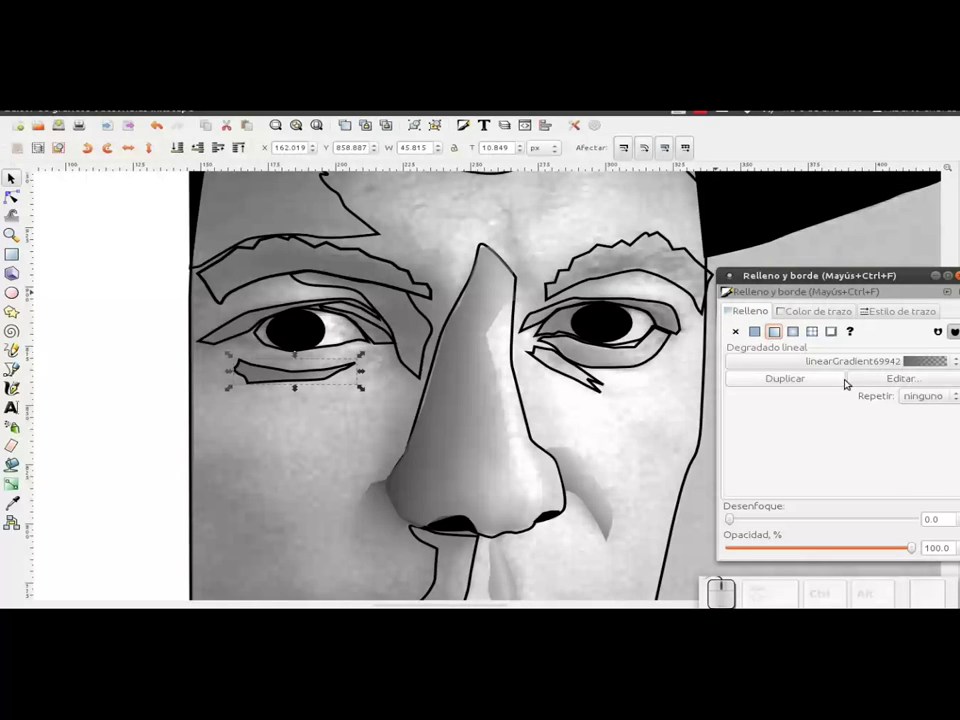
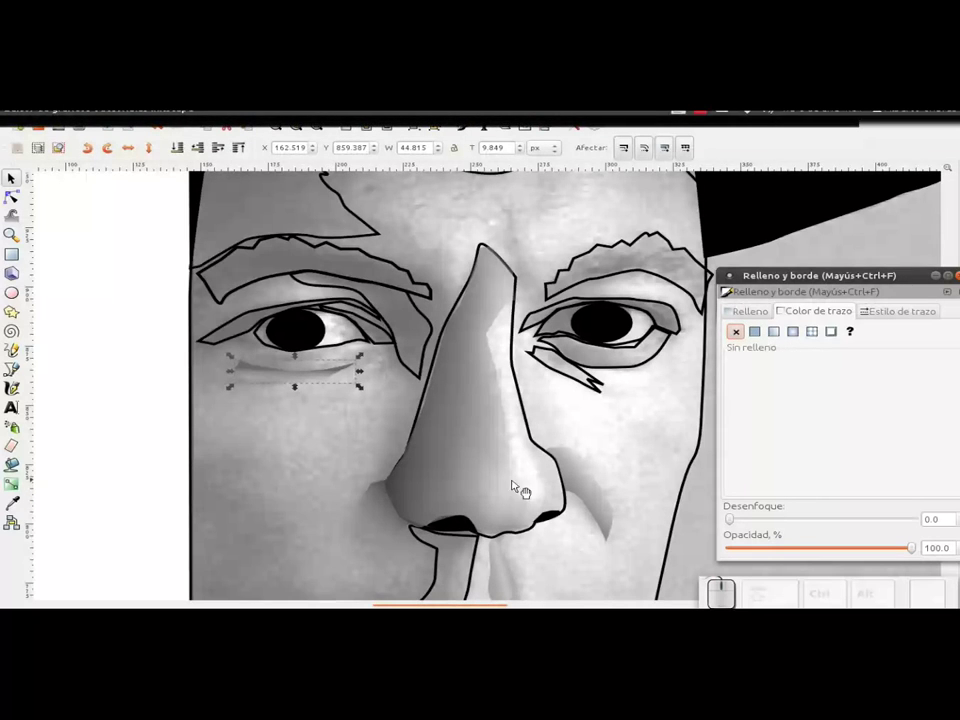
- Give the jagged patch under the right eye a linear grey gradient fill, adjusted on canvas
left_click_drag(638, 434, 456, 412)
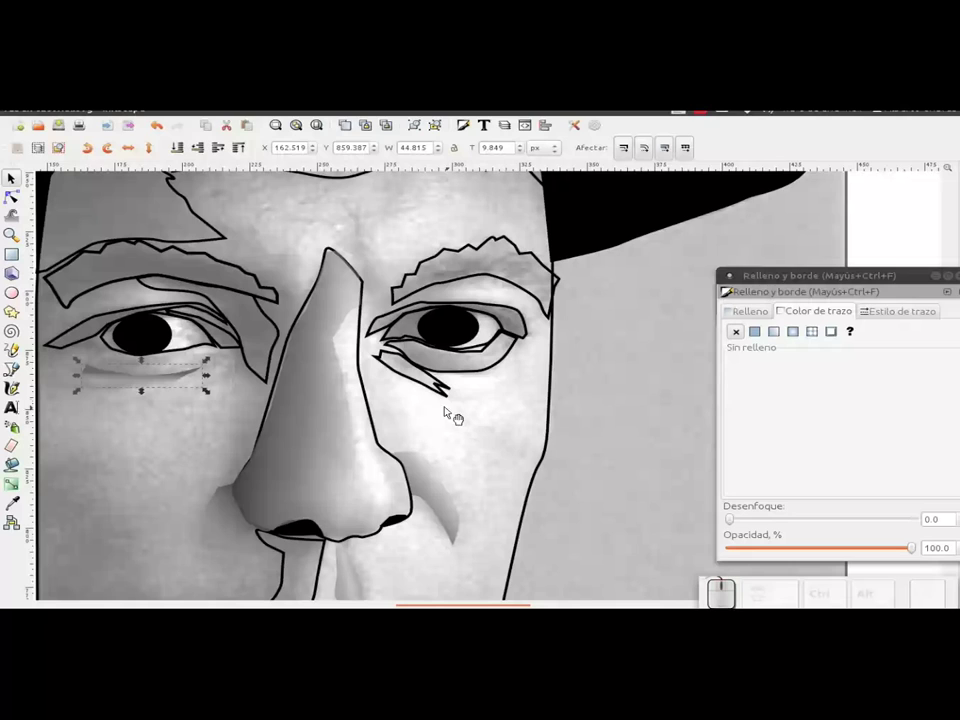
left_click(446, 396)
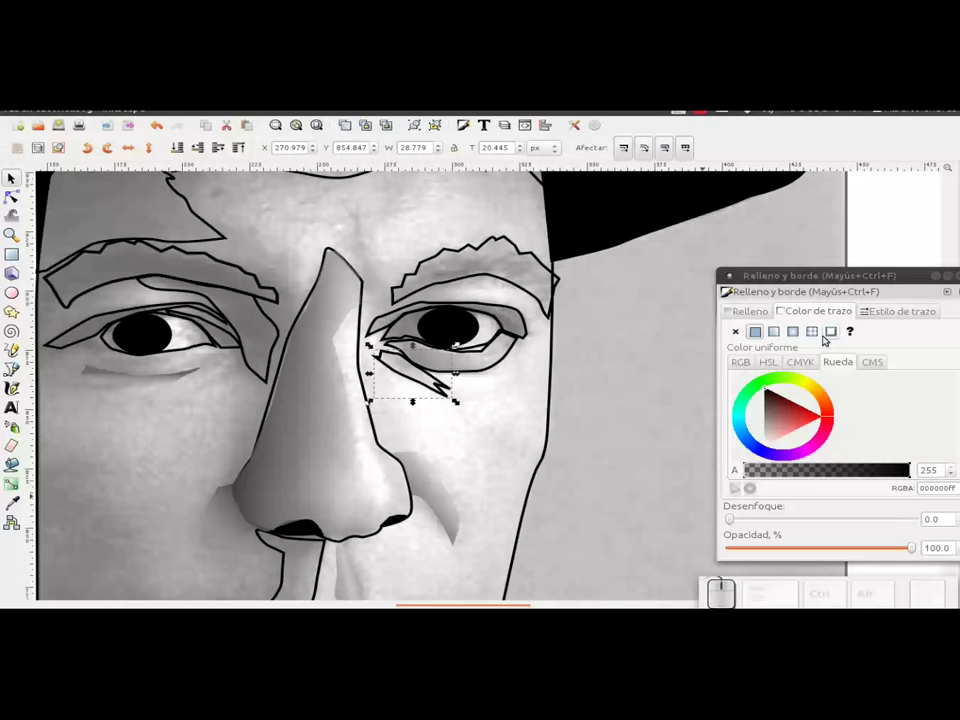
left_click(752, 314)
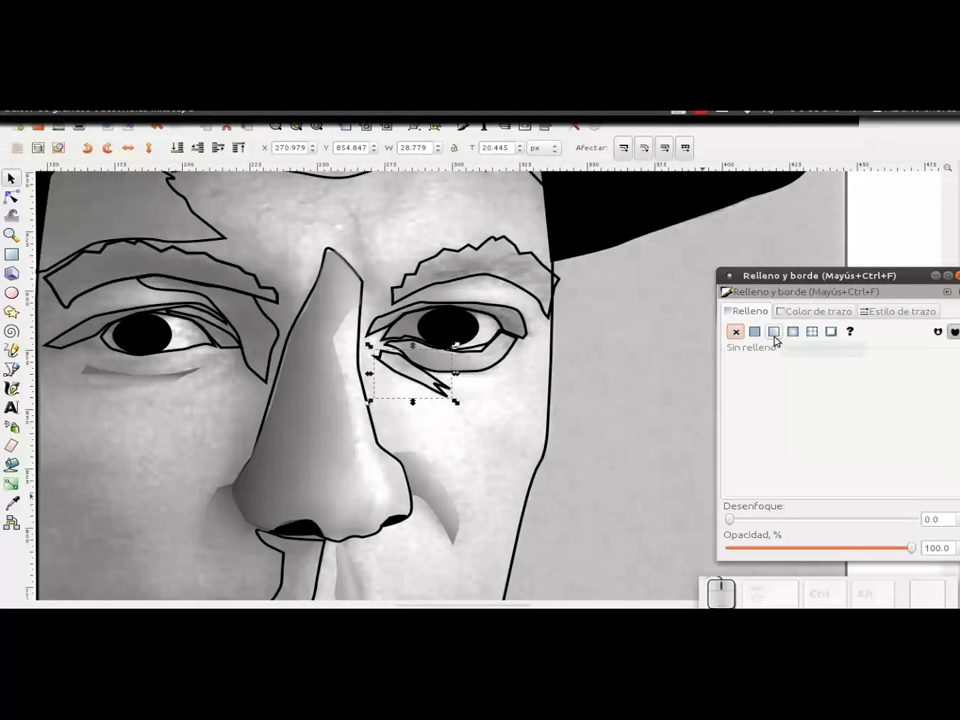
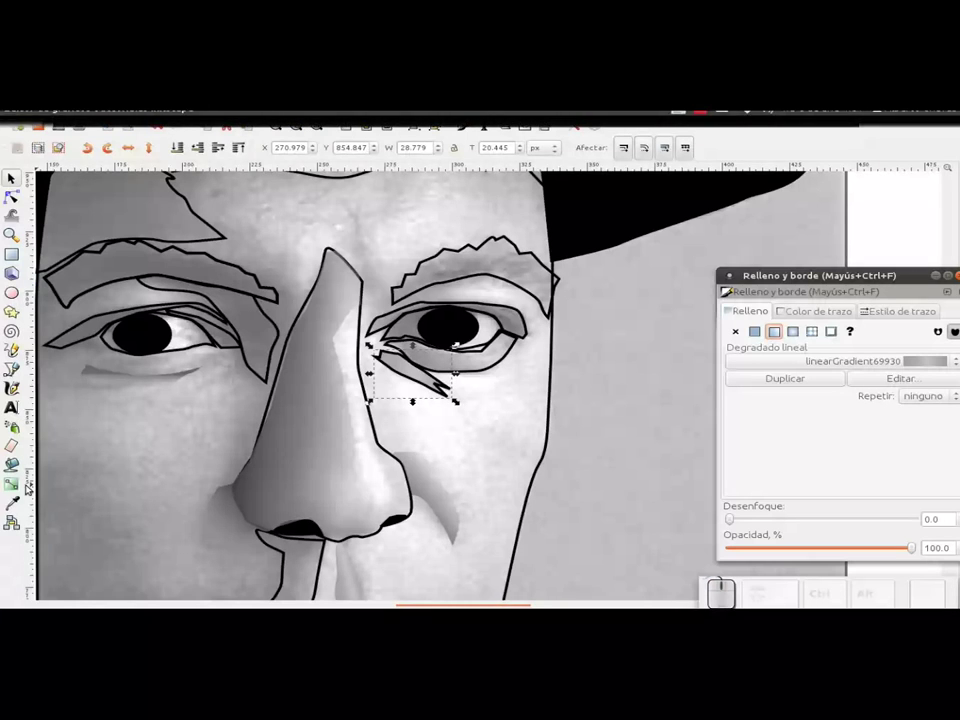
left_click(21, 486)
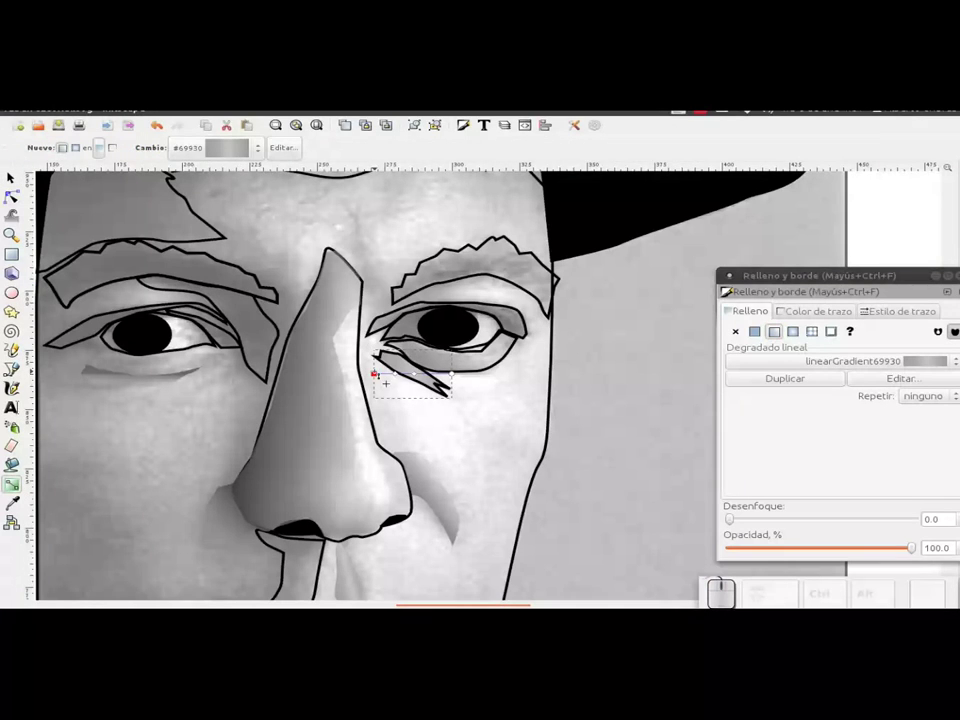
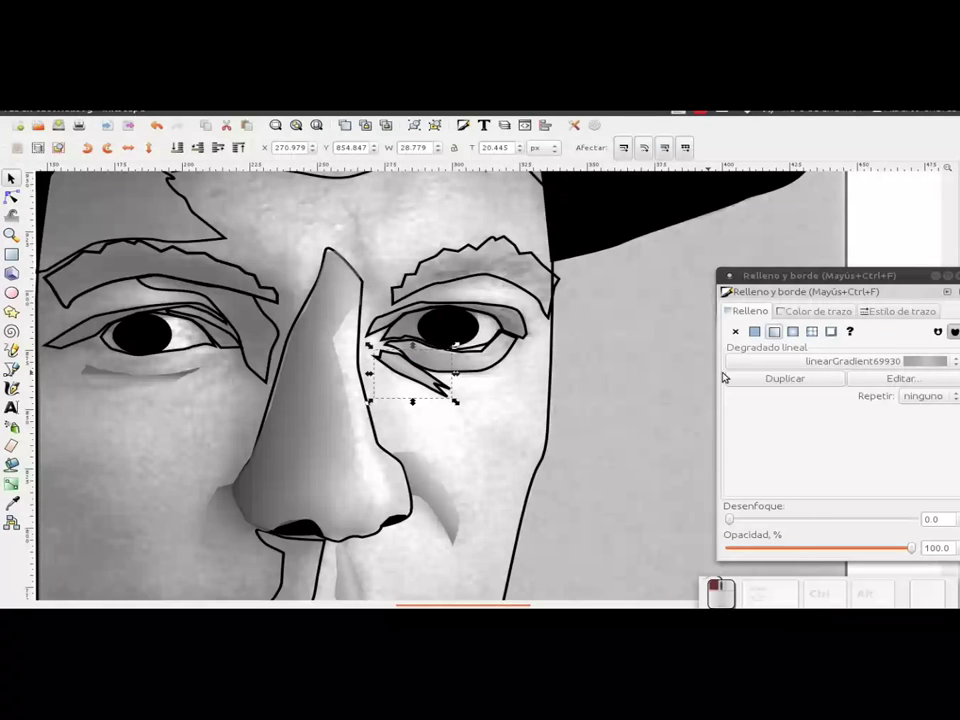
- Set the right under-eye patch's stroke paint to none
left_click(806, 315)
left_click(742, 334)
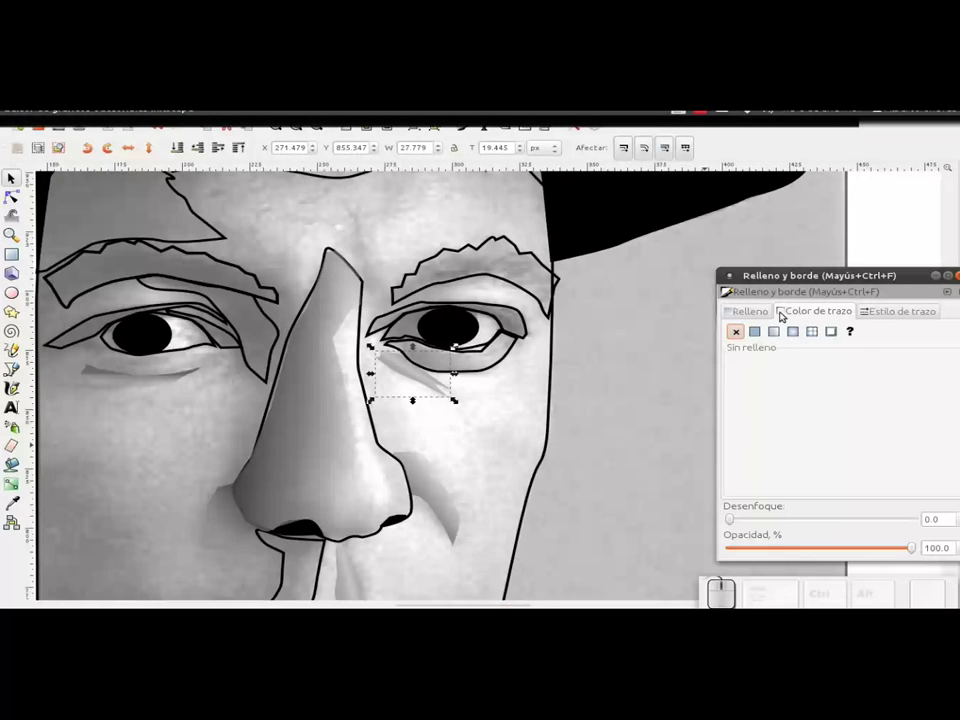
- Lower one gradient stop's alpha to about 15 in the Gradient editor so the shading fades out
left_click(768, 313)
left_click_drag(821, 383, 723, 232)
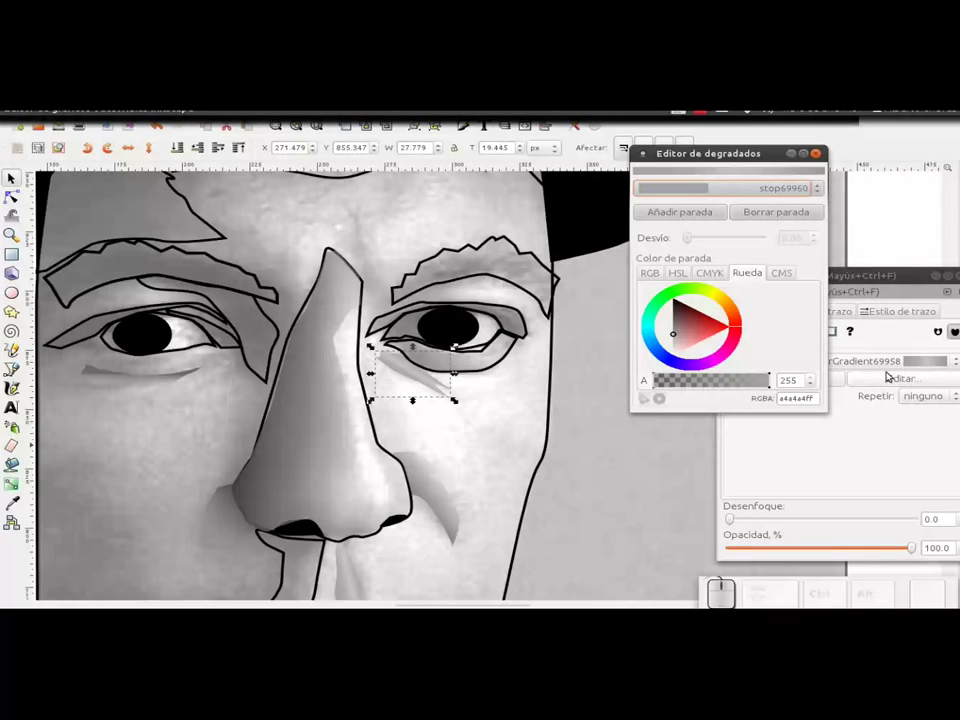
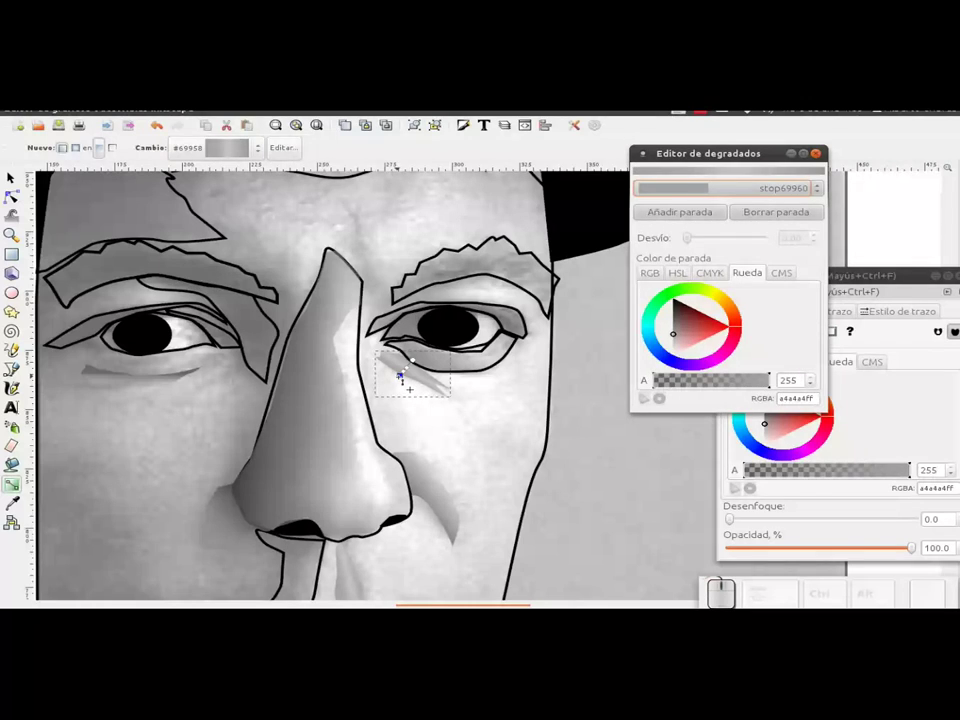
left_click_drag(730, 387, 689, 390)
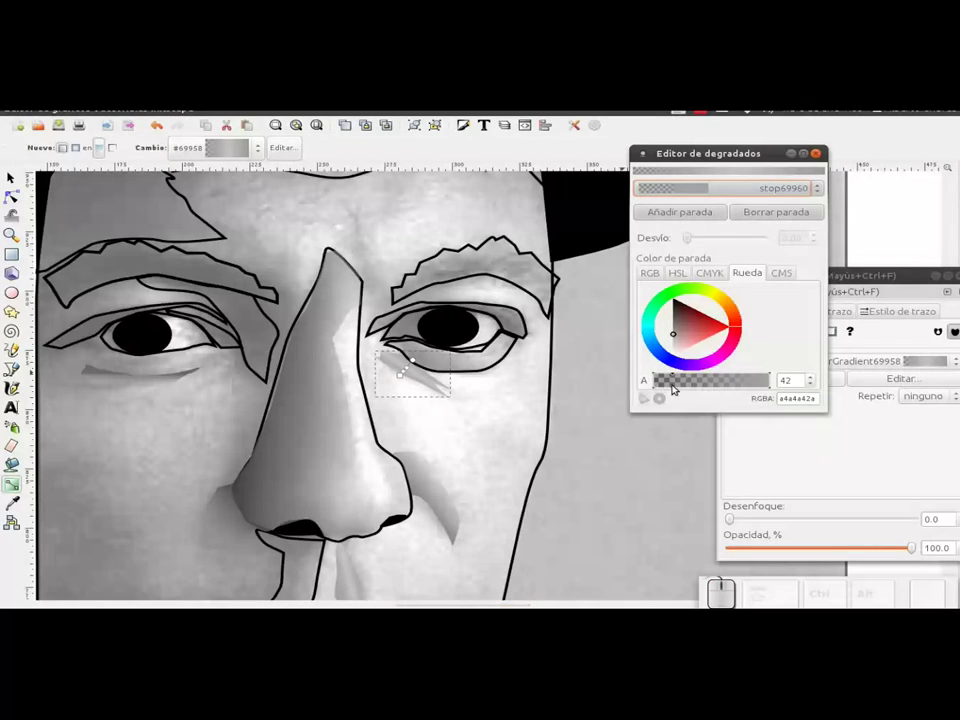
left_click(670, 389)
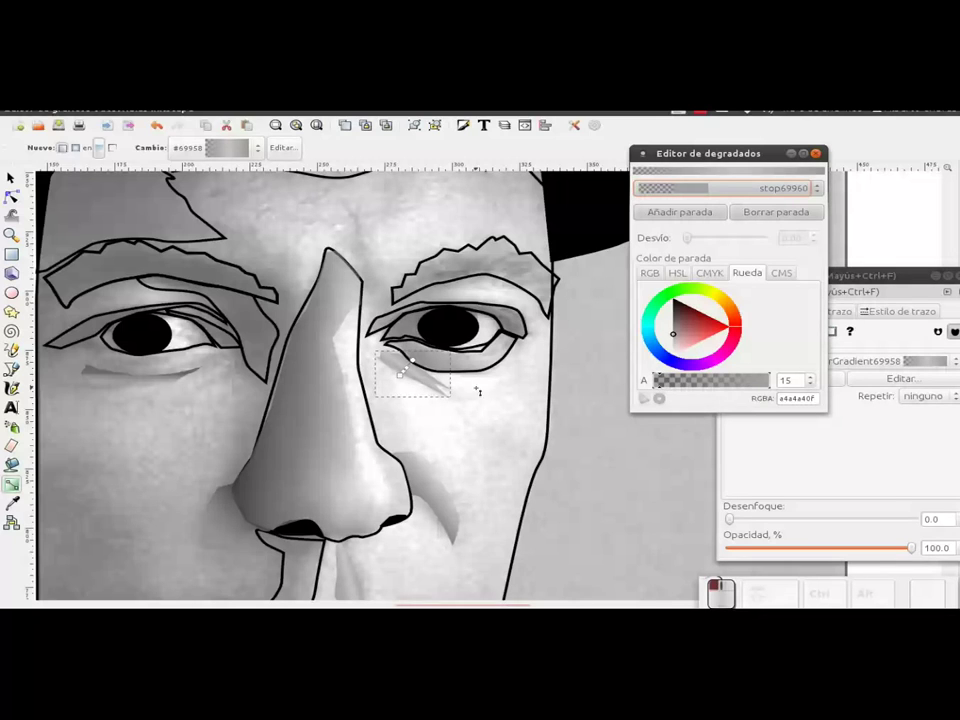
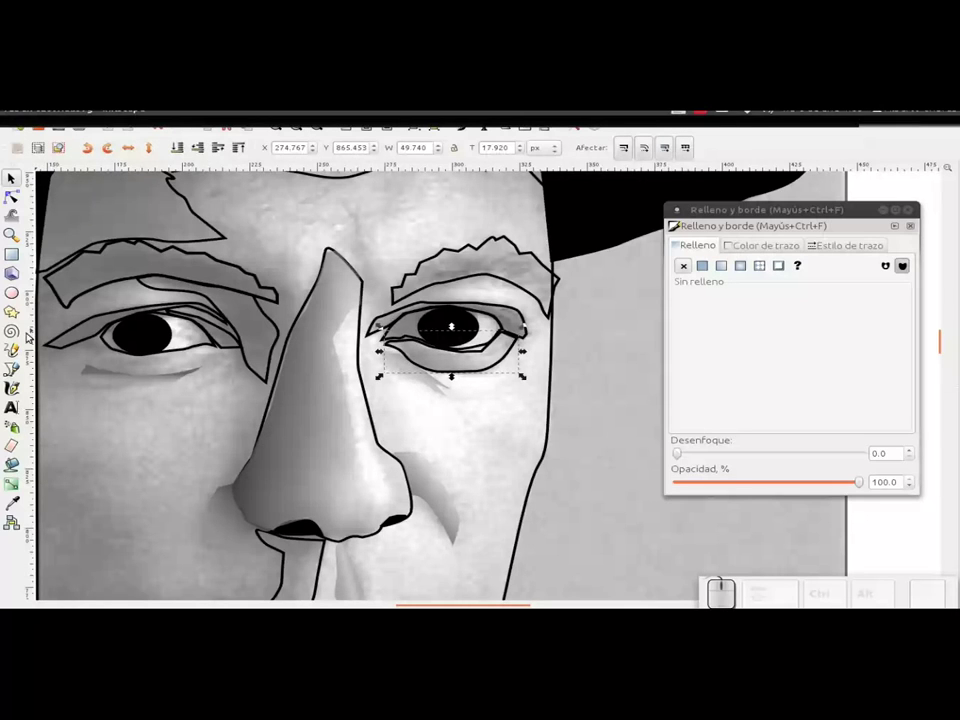
- Trace a jagged patch under the right-hand eye with the Bezier tool and fill it with a linear gradient
left_click(22, 369)
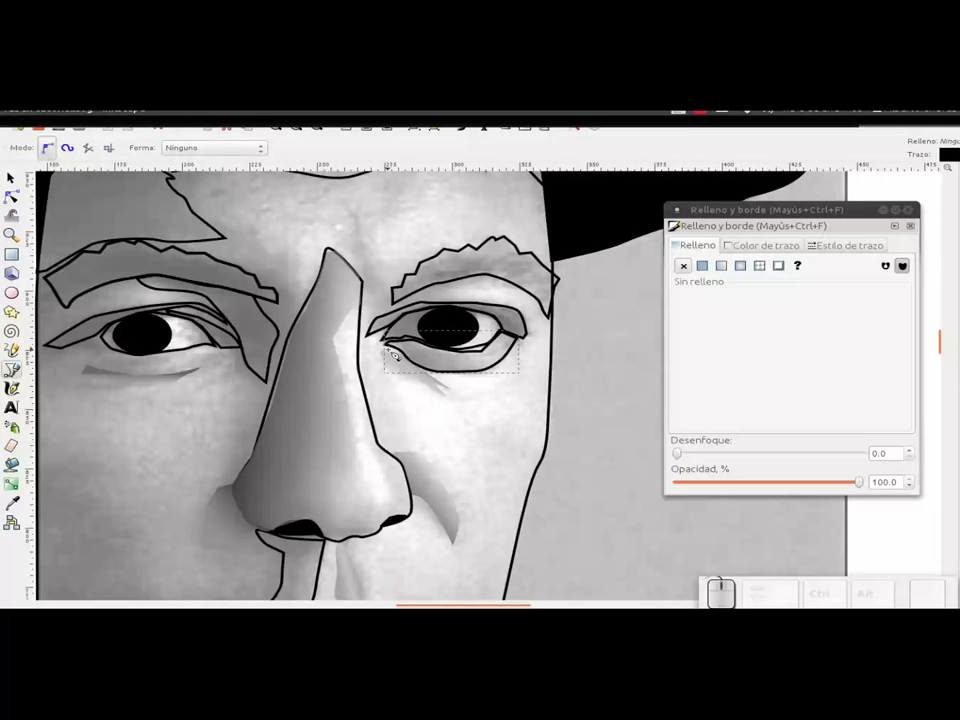
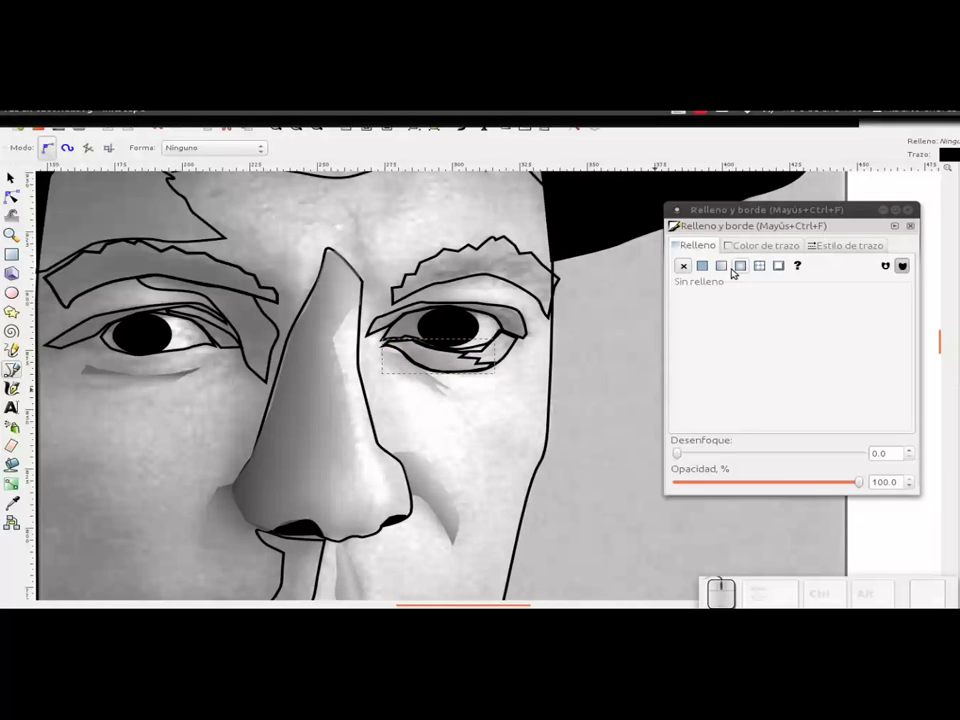
left_click(725, 268)
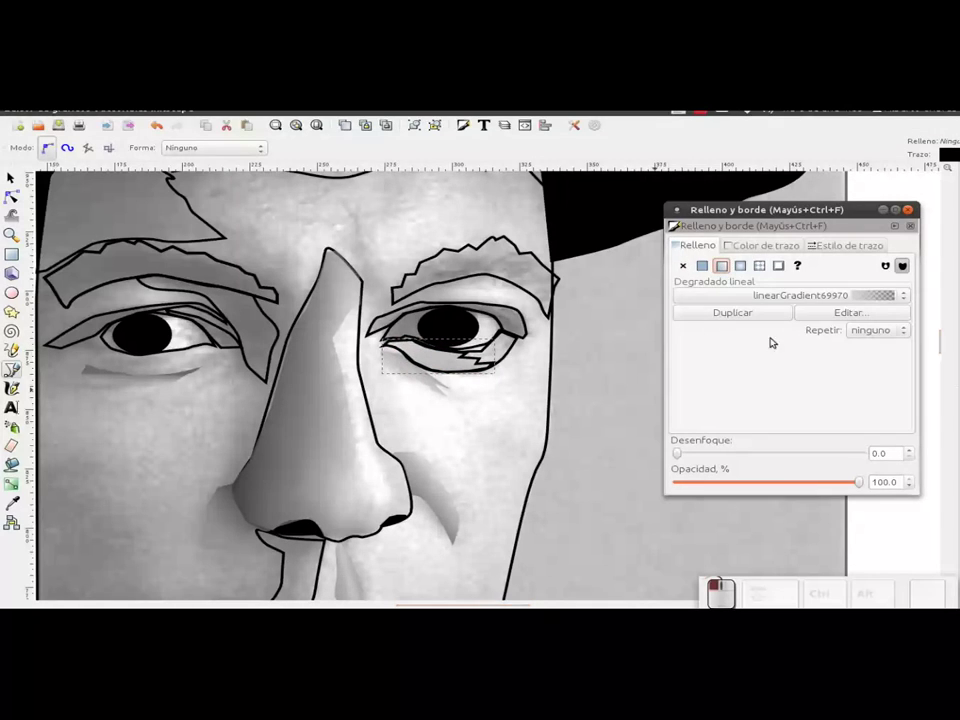
left_click_drag(802, 297, 810, 333)
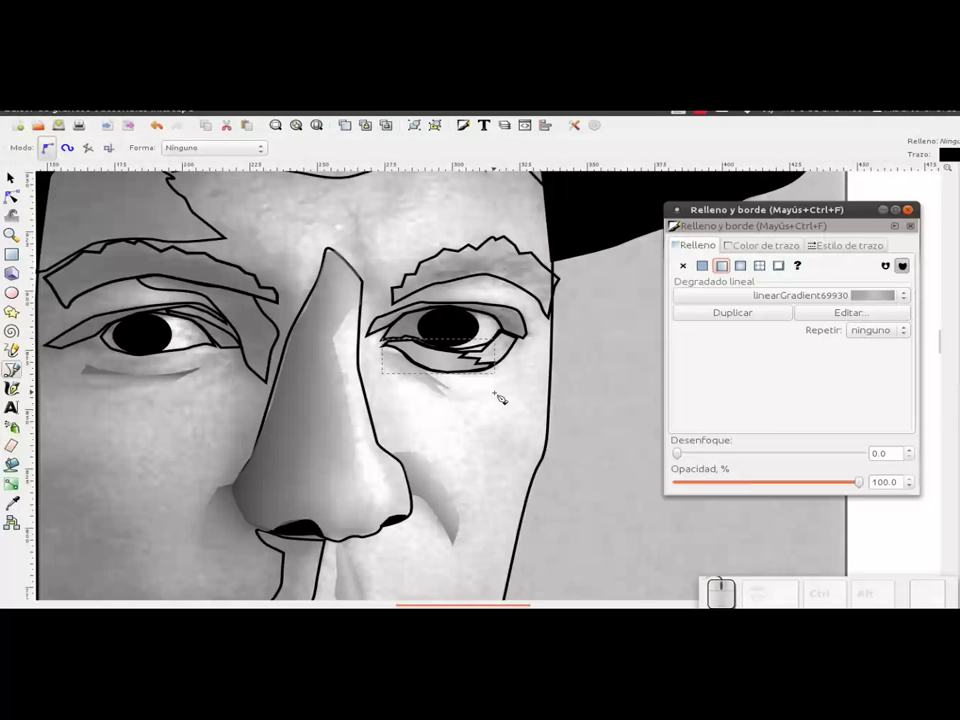
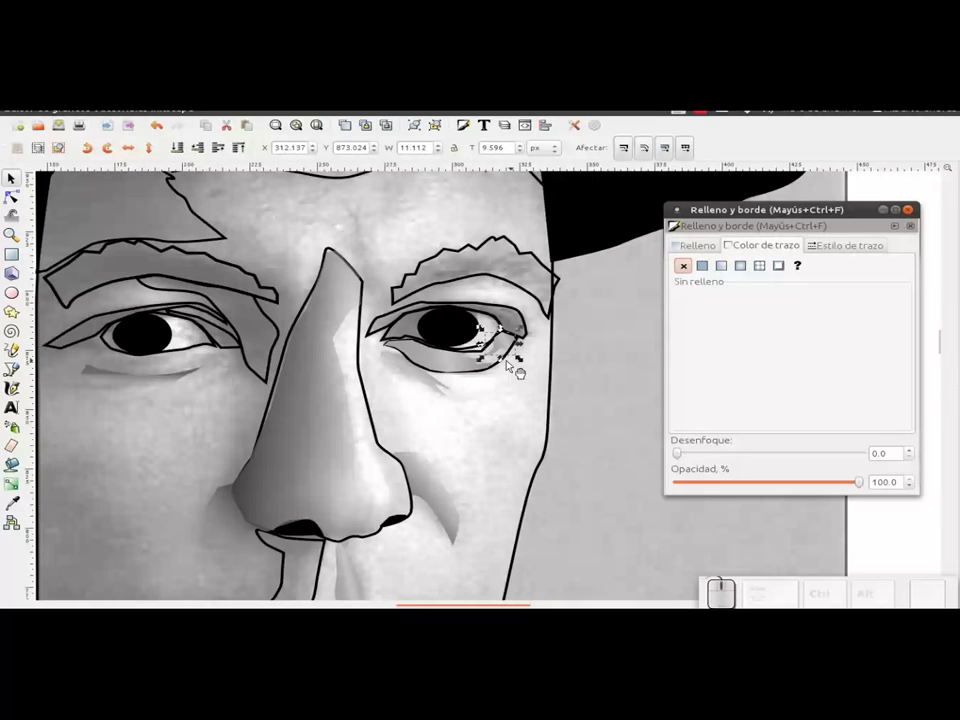
- Set the under-eye patch's stroke paint to none
left_click(512, 361)
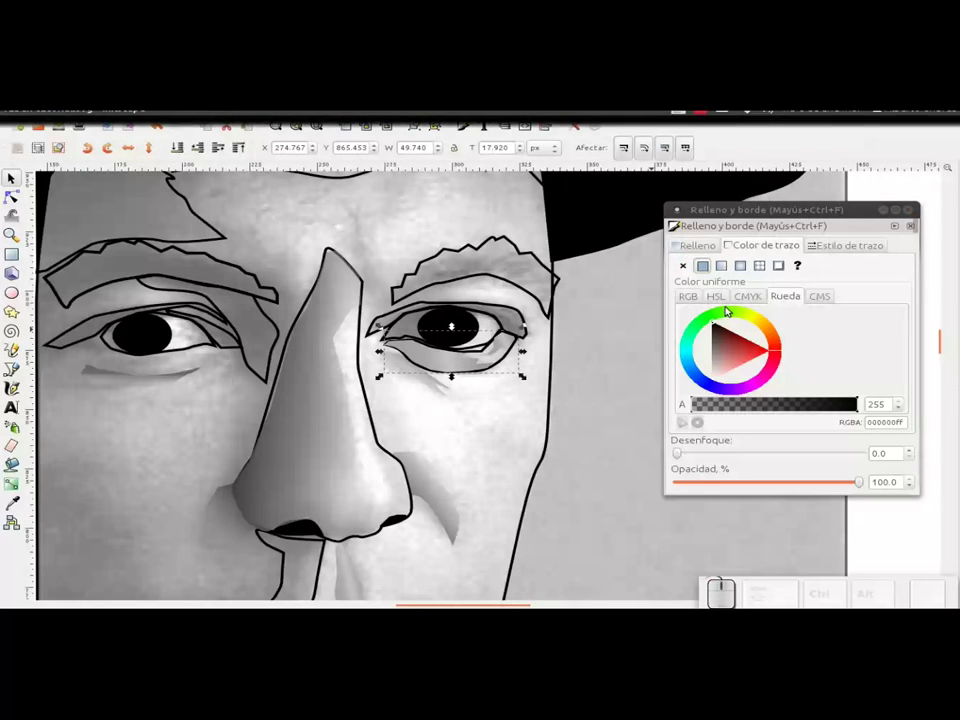
left_click(689, 272)
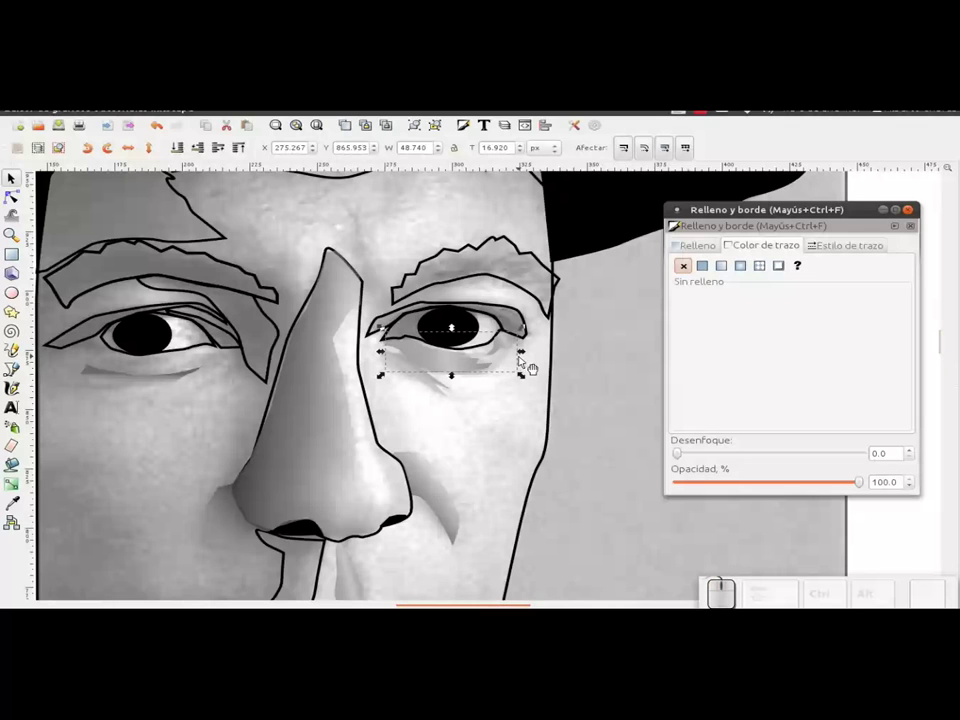
- Zoom toward the eye and drag the gradient handles to re-angle the shading across the patch
scroll("up", 3)
scroll("down", 3)
middle_click(527, 330)
left_click(410, 364)
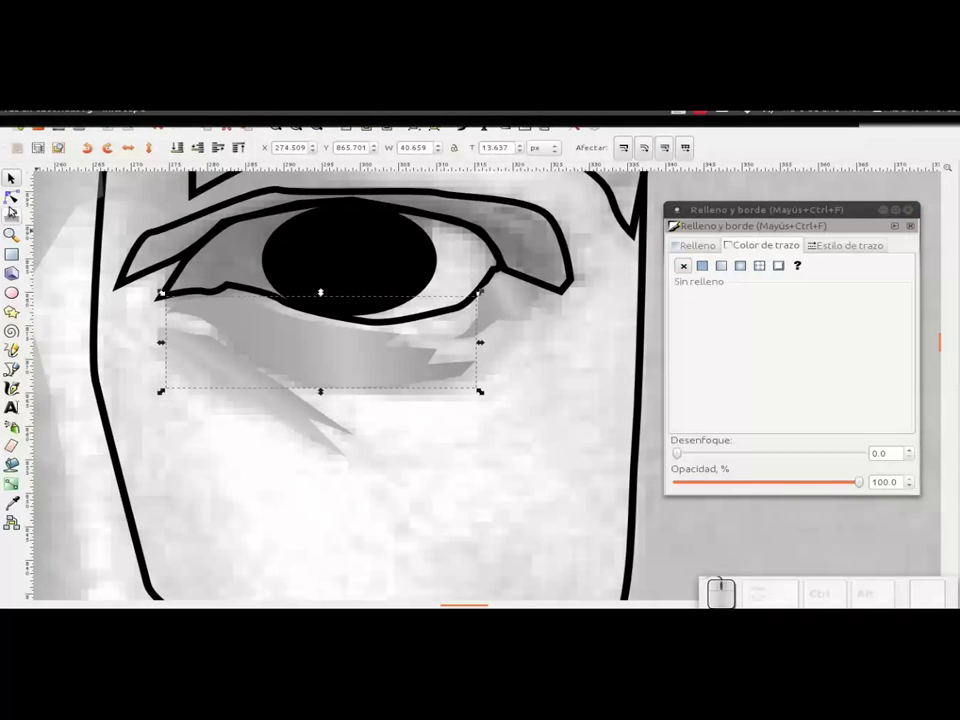
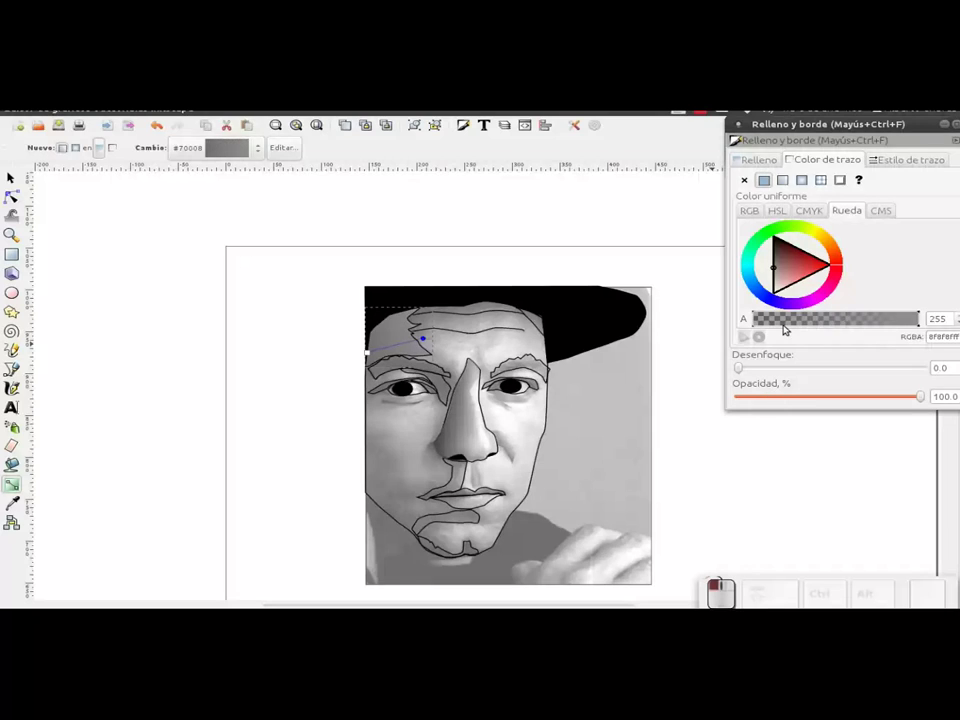
- Make the left forehead patch's gradient end stop fully transparent (alpha 0)
left_click(785, 324)
left_click(773, 324)
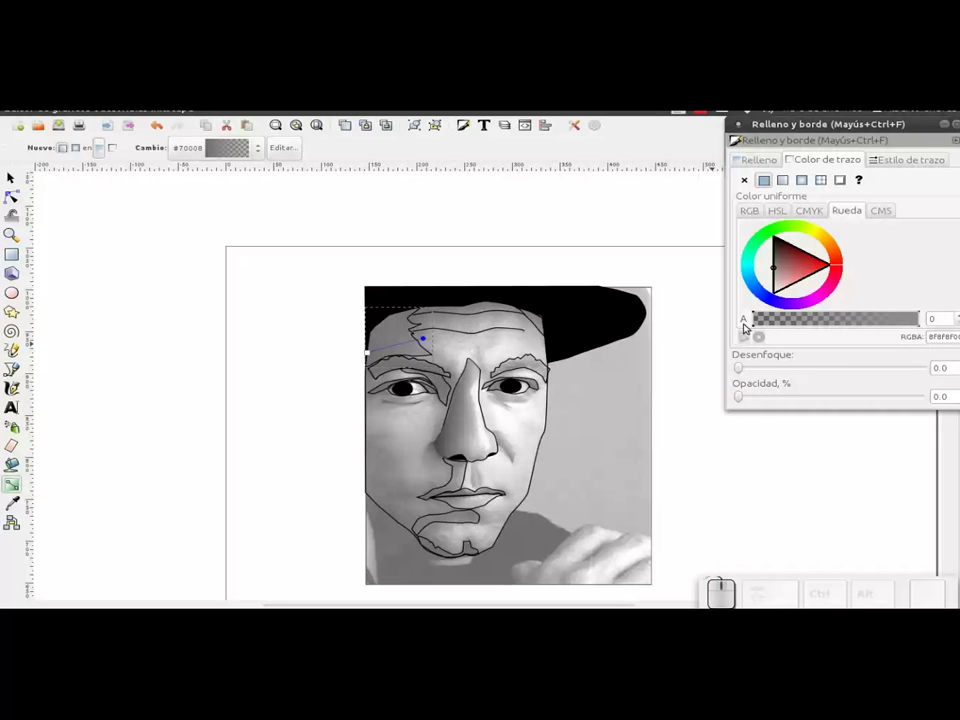
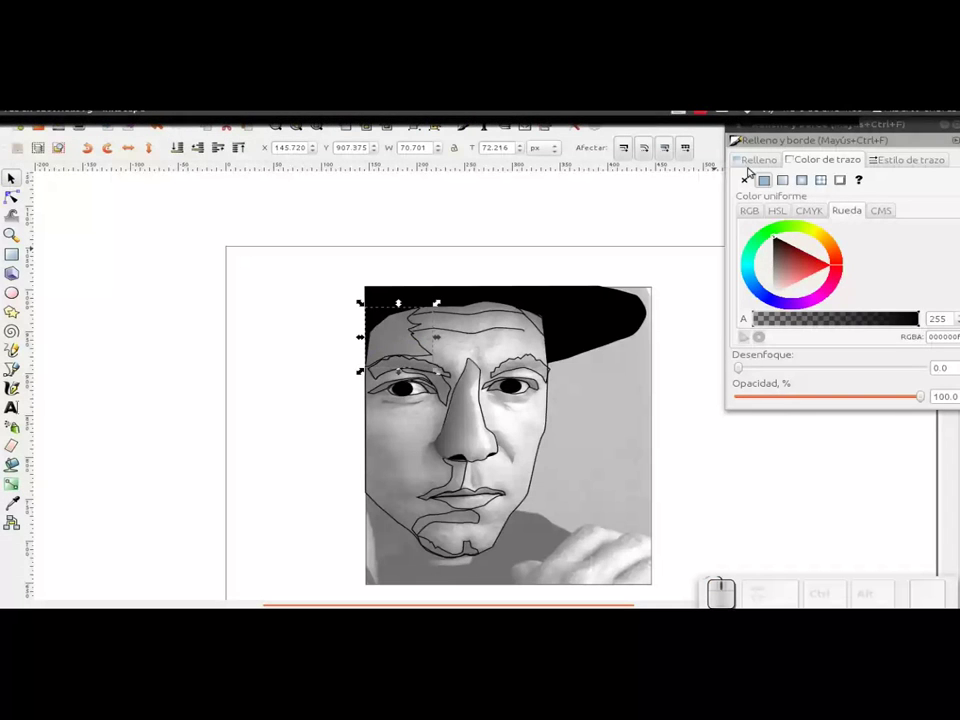
left_click(753, 163)
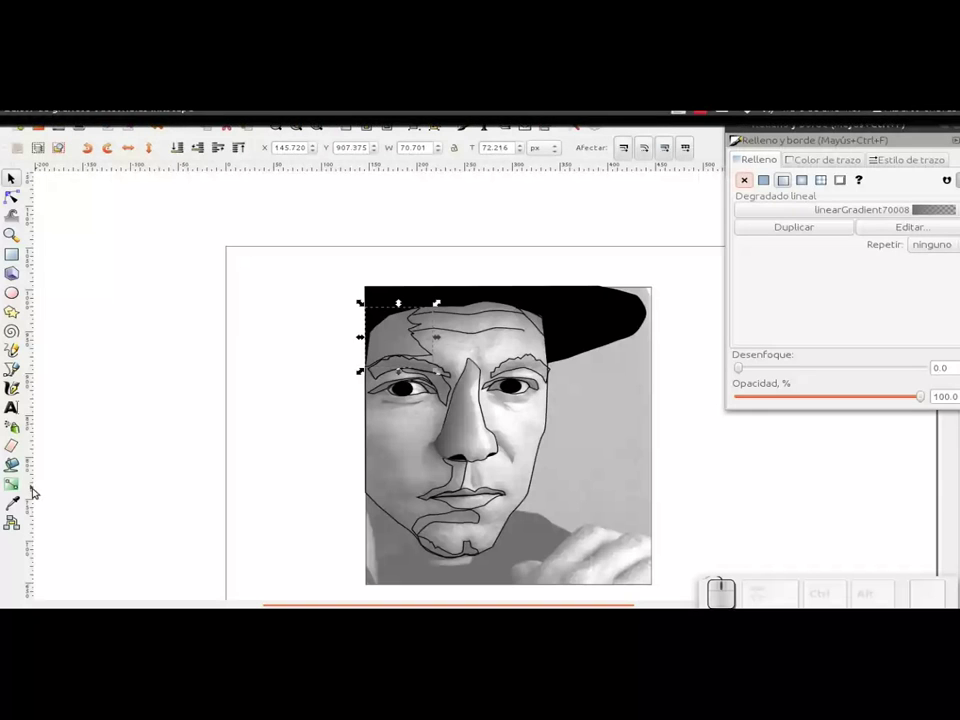
left_click(24, 485)
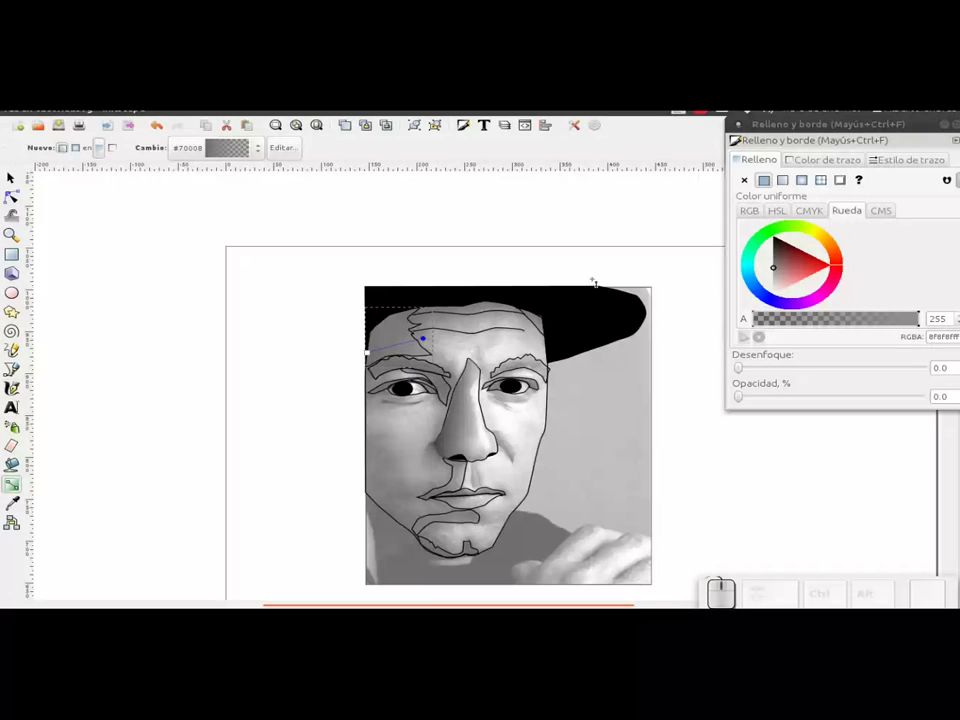
- Set the left forehead patch's stroke paint to none
left_click(23, 182)
left_click(831, 155)
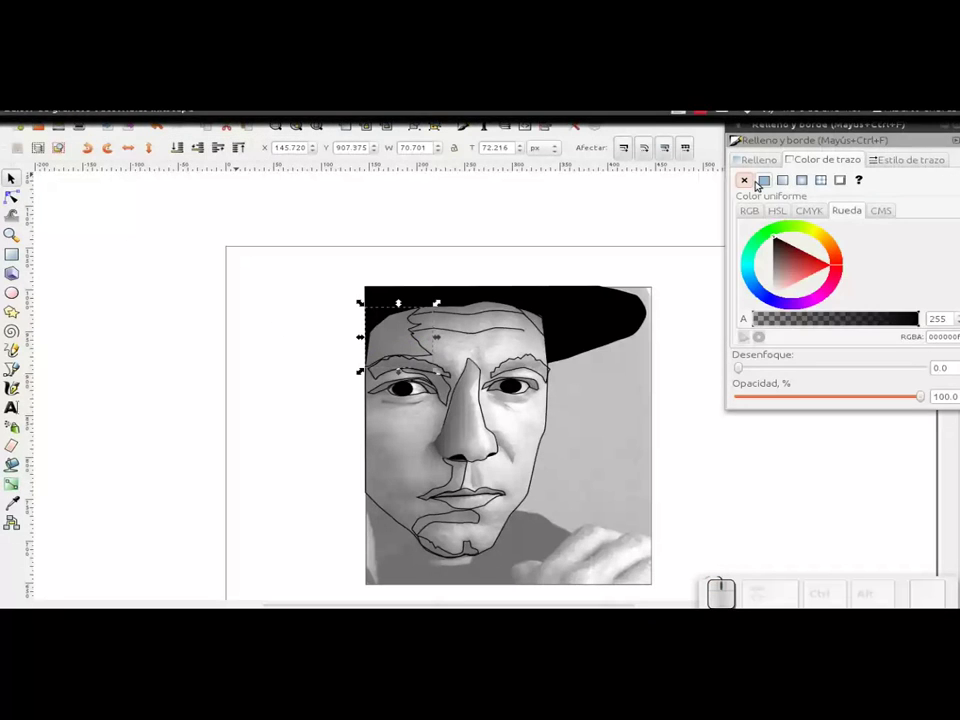
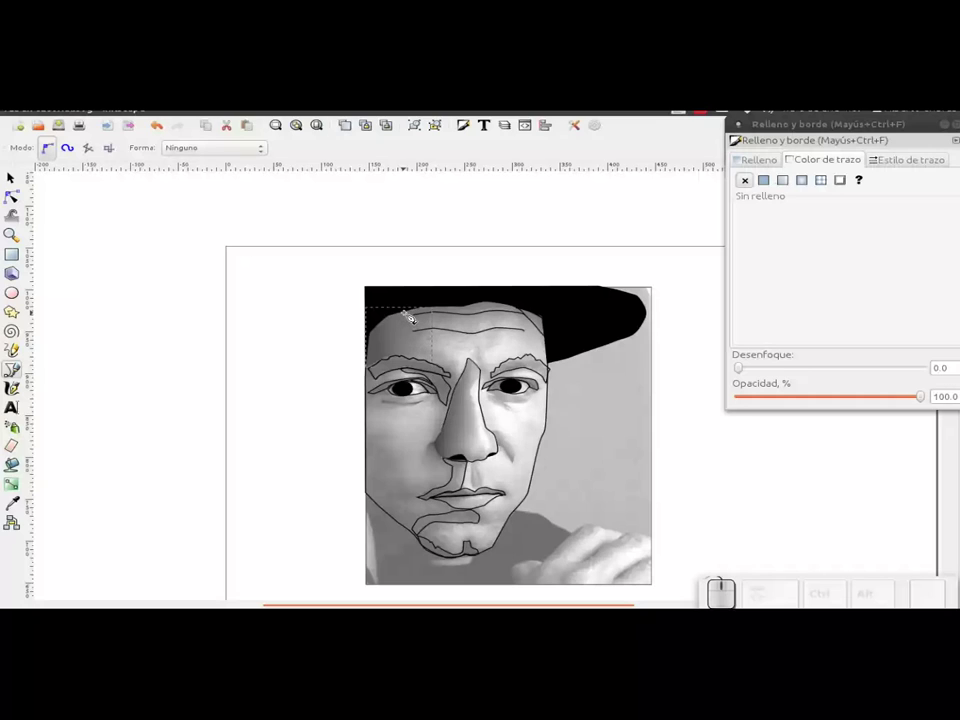
- Trace a closed patch across the central forehead above the brows with the Bezier tool
left_click(417, 320)
left_click(430, 315)
left_click_drag(460, 316, 517, 313)
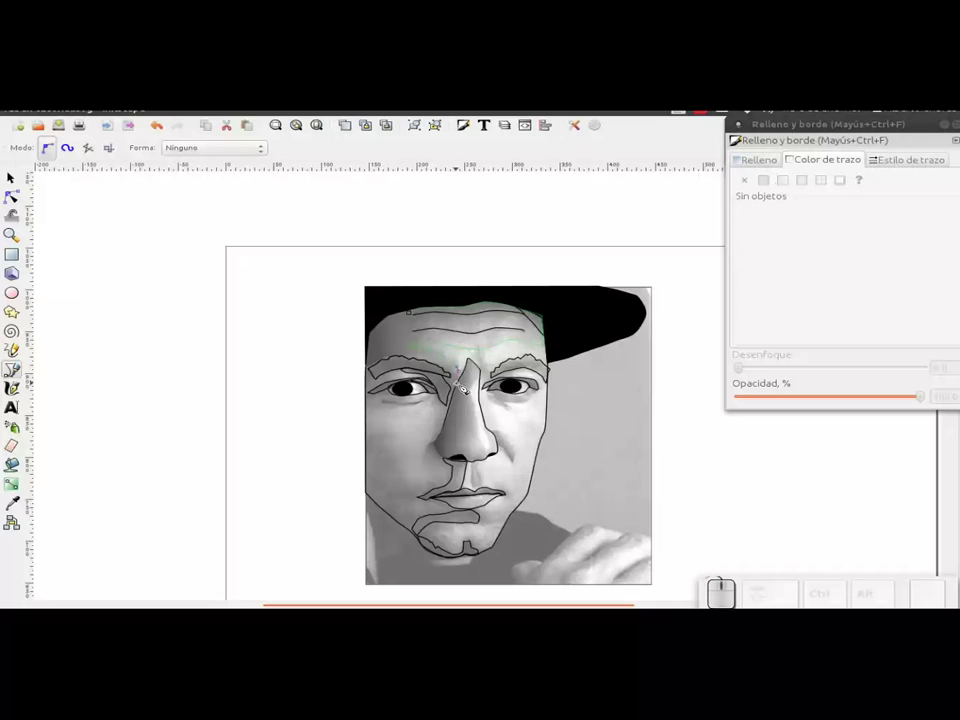
left_click(469, 386)
left_click(465, 391)
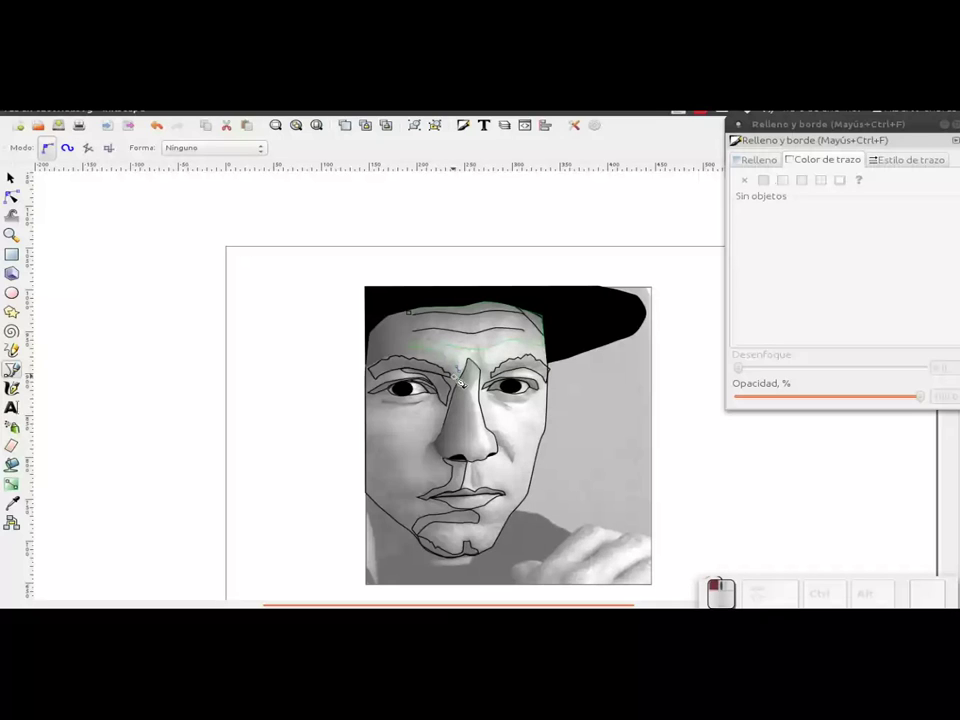
left_click(461, 383)
left_click(456, 378)
left_click(439, 369)
left_click(418, 363)
left_click(418, 322)
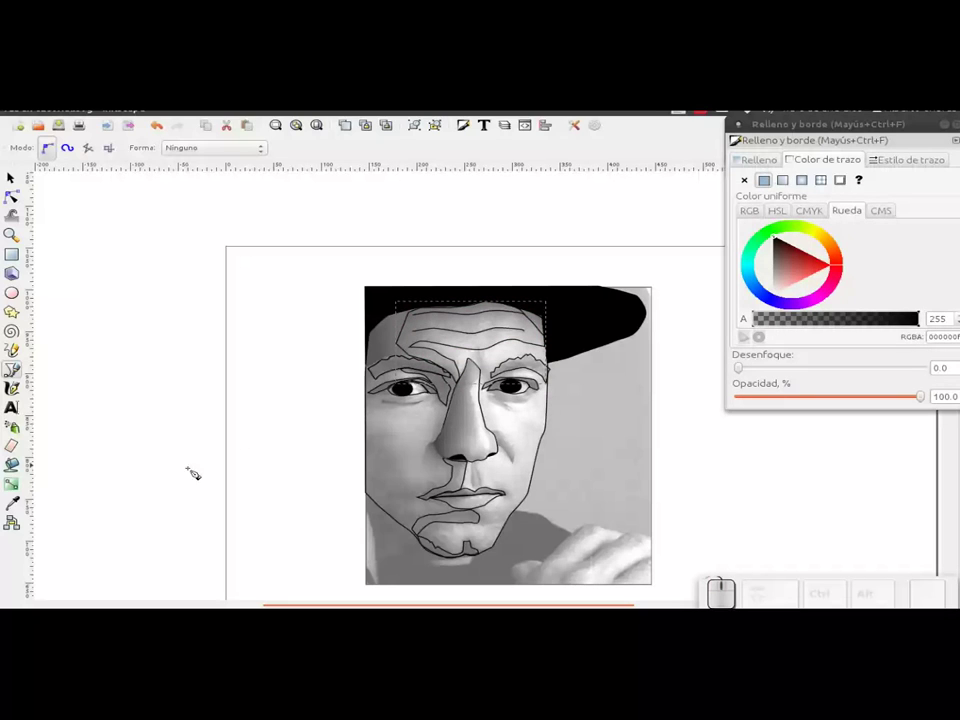
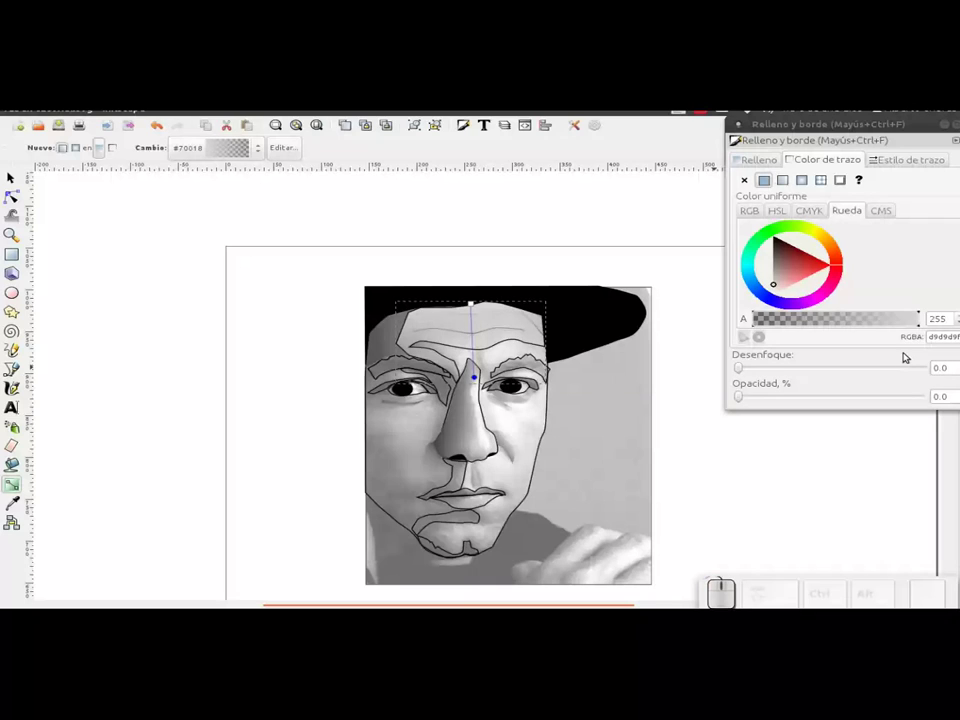
- Shade the forehead patch with a vertical light grey gradient whose end is nearly transparent
left_click(763, 158)
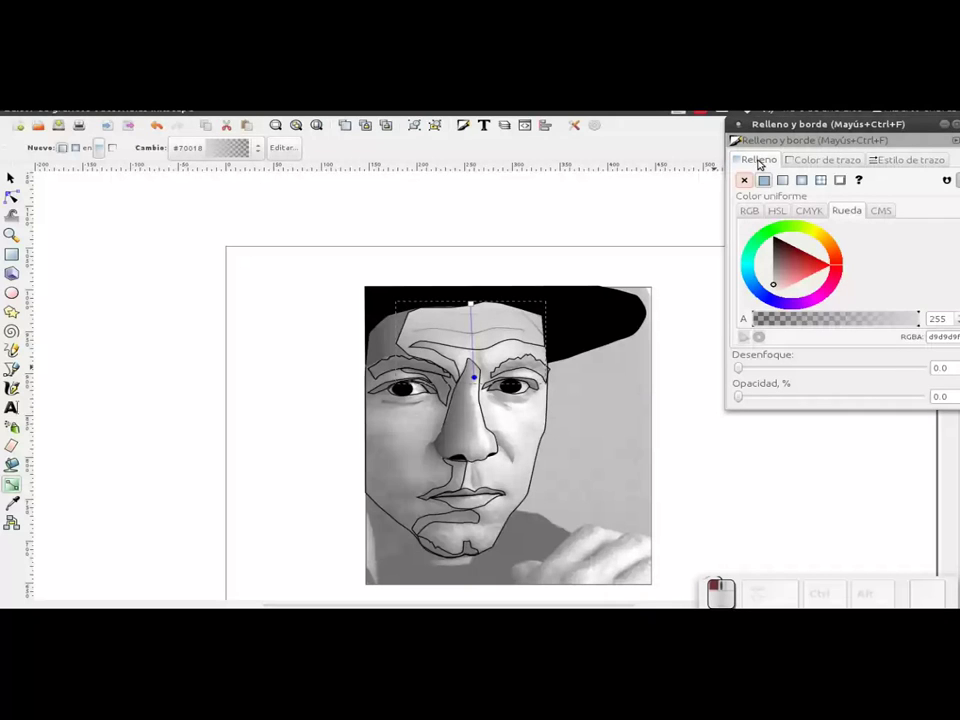
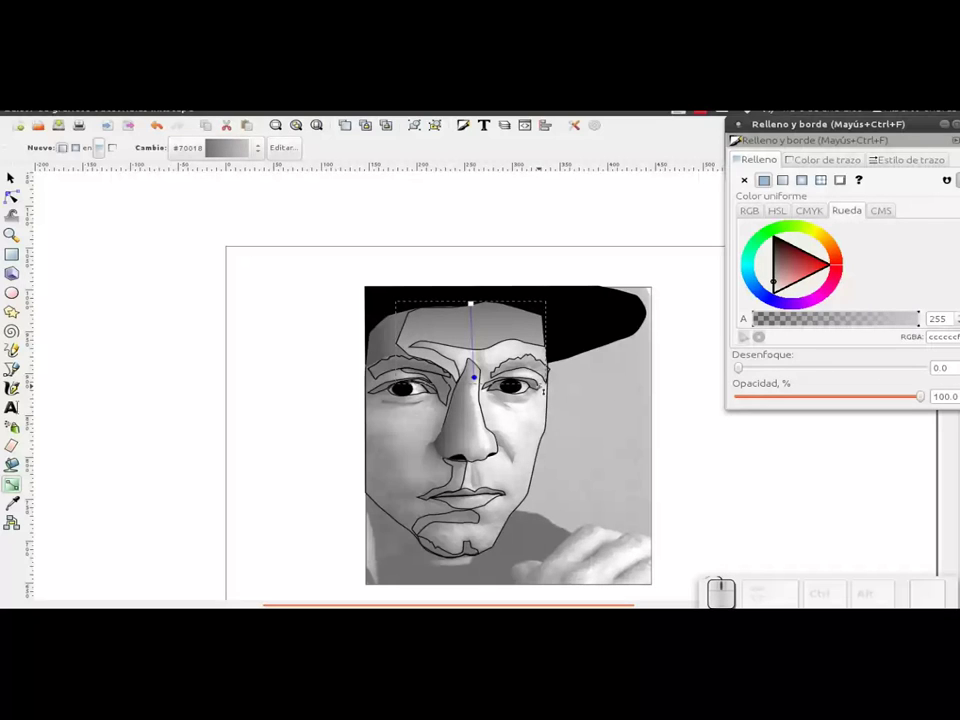
left_click_drag(823, 322, 759, 336)
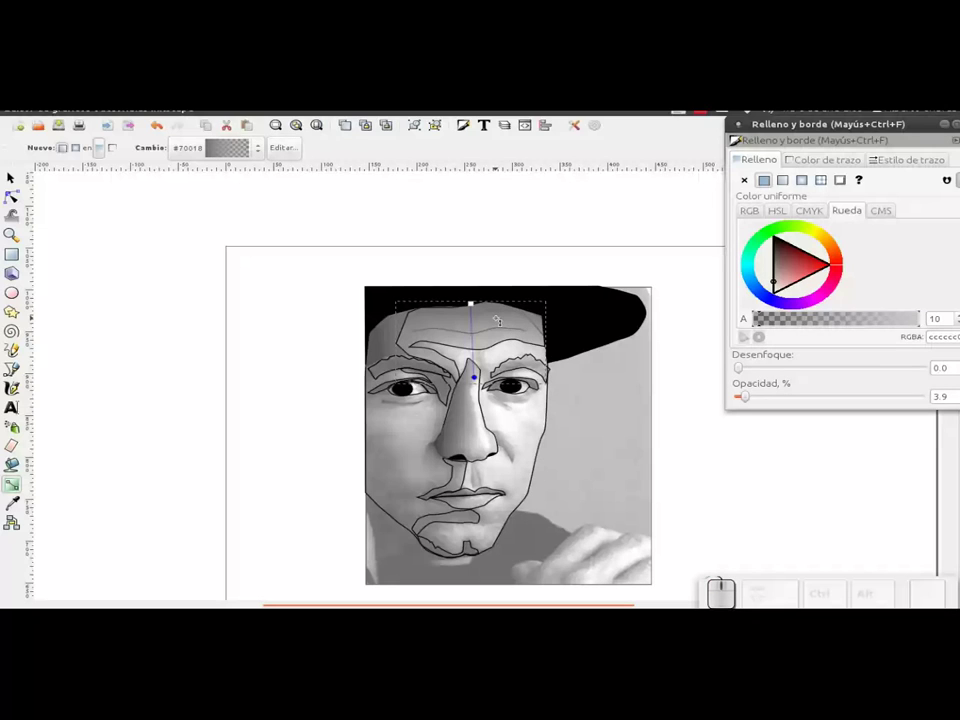
- Select the forehead shading patch and remove its outline
left_click(15, 182)
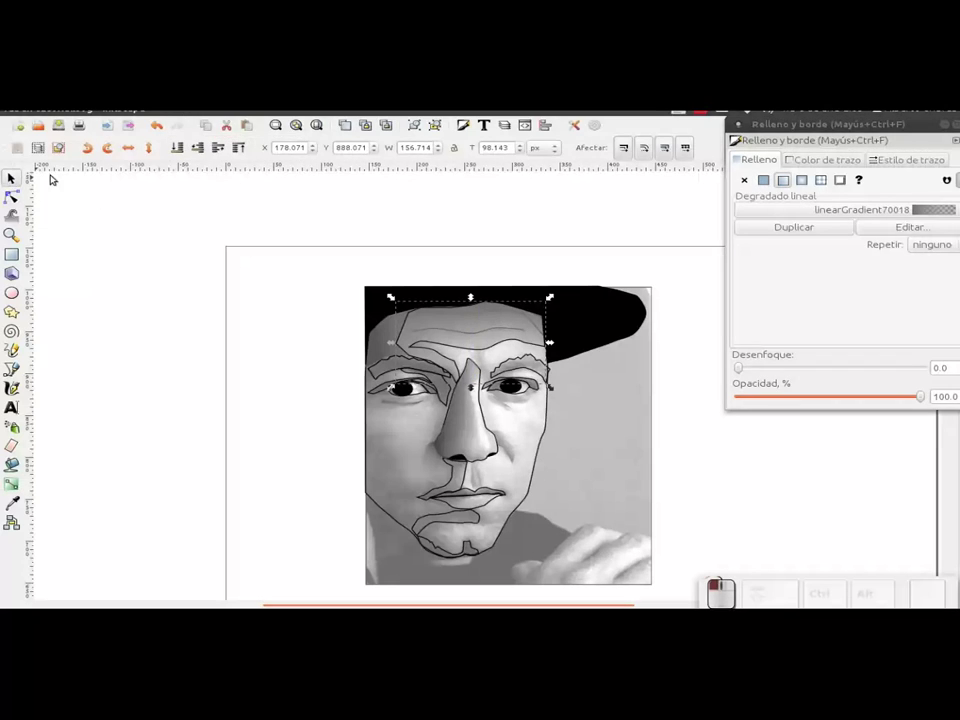
left_click(206, 153)
left_click(206, 153)
left_click_drag(209, 149, 208, 149)
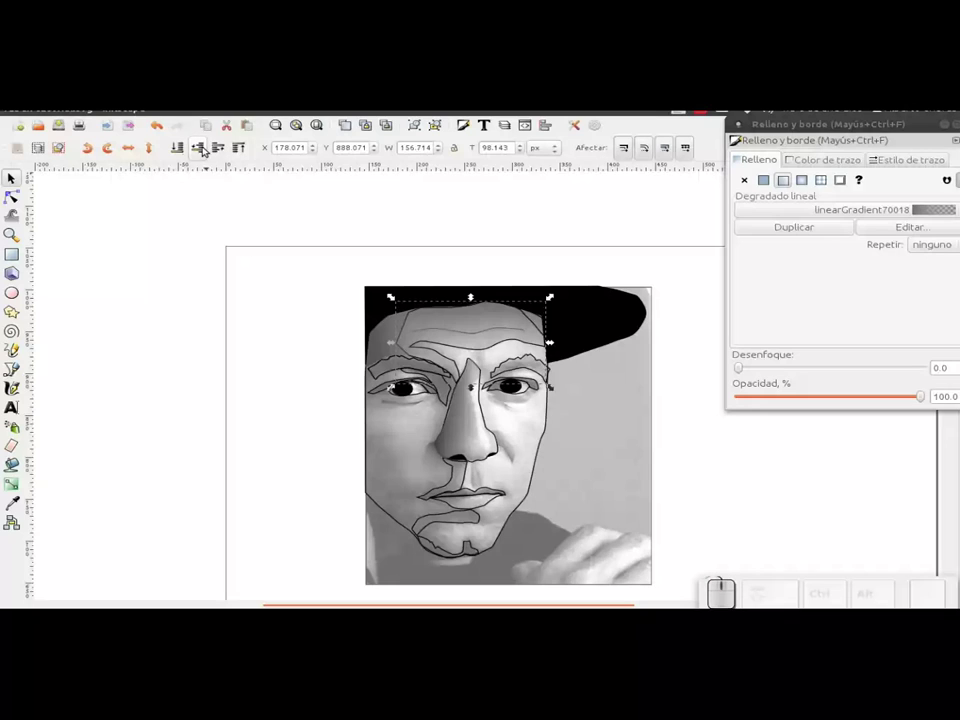
left_click(206, 151)
left_click(206, 150)
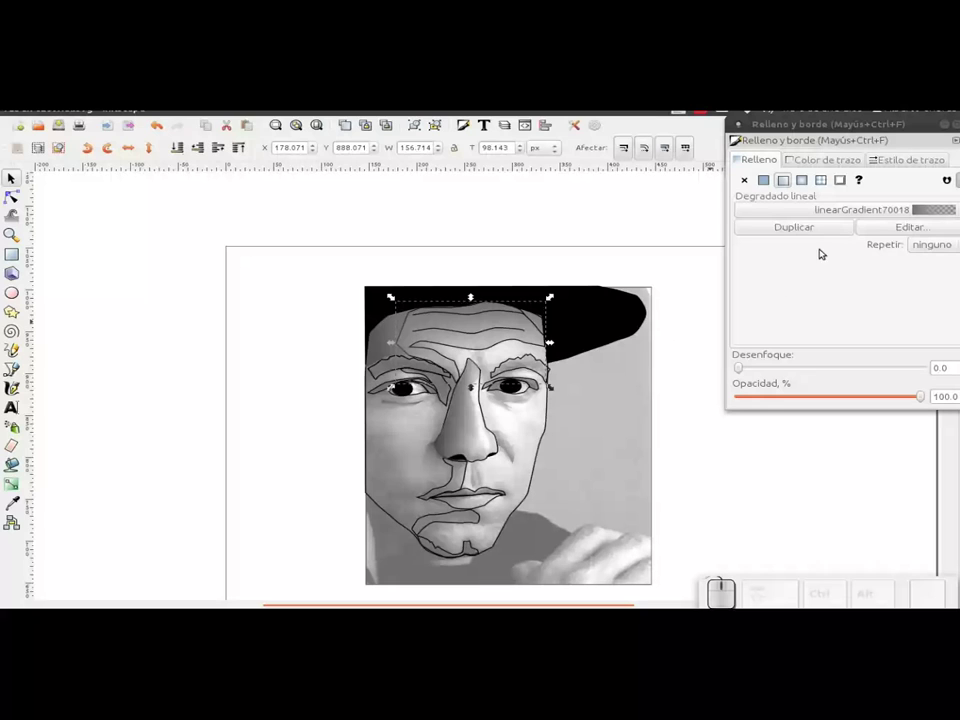
left_click(815, 159)
left_click(753, 179)
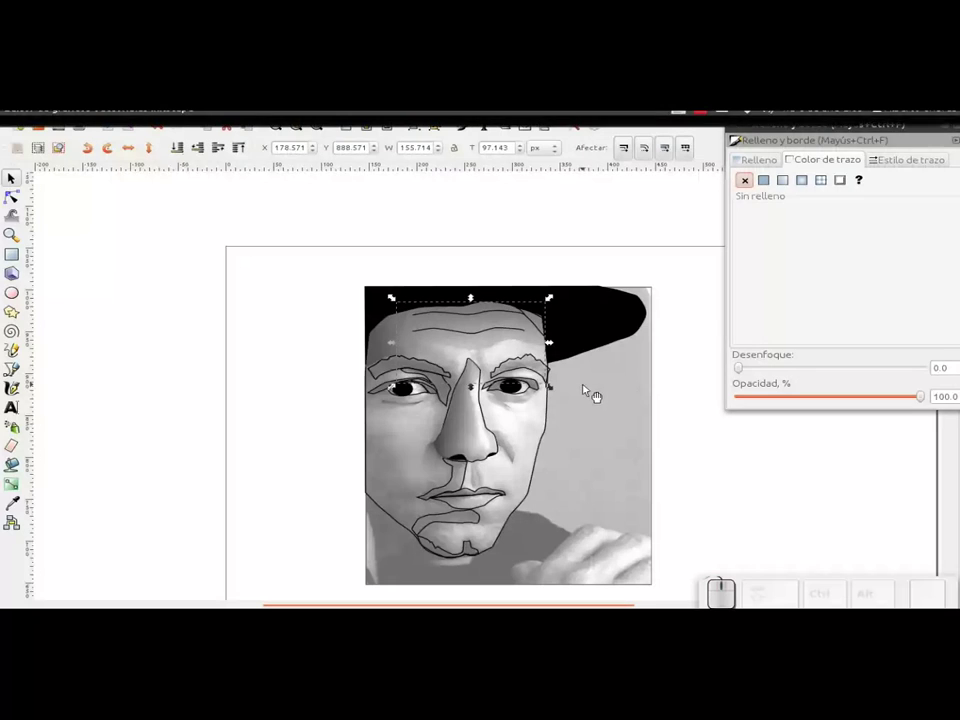
- Hide the reference photo so only the traced portrait shows on the page
left_click(620, 414)
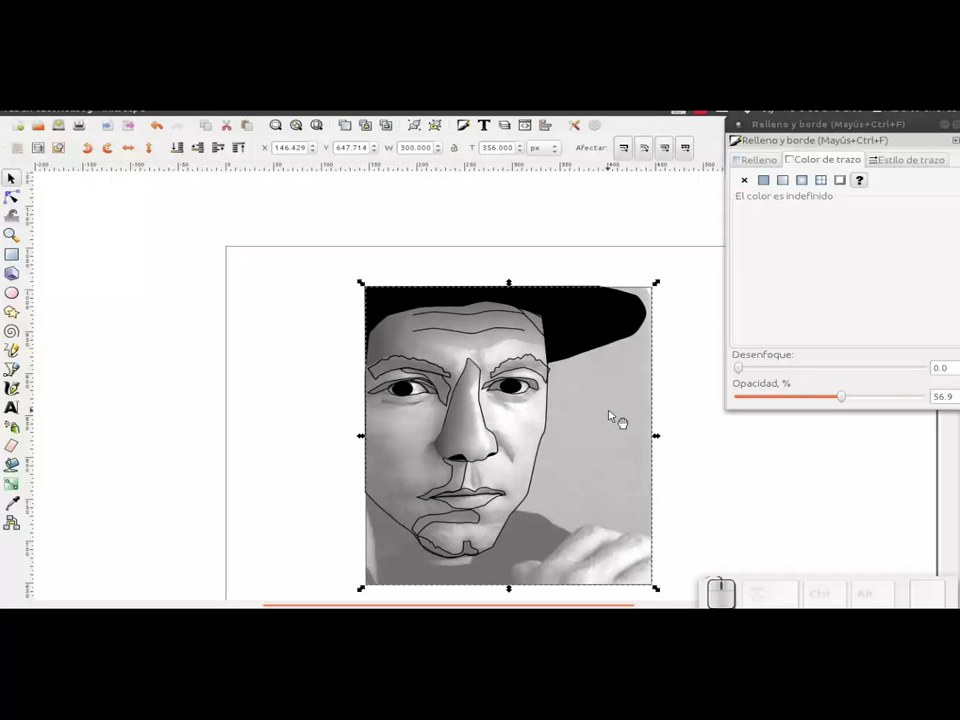
key("Delete")
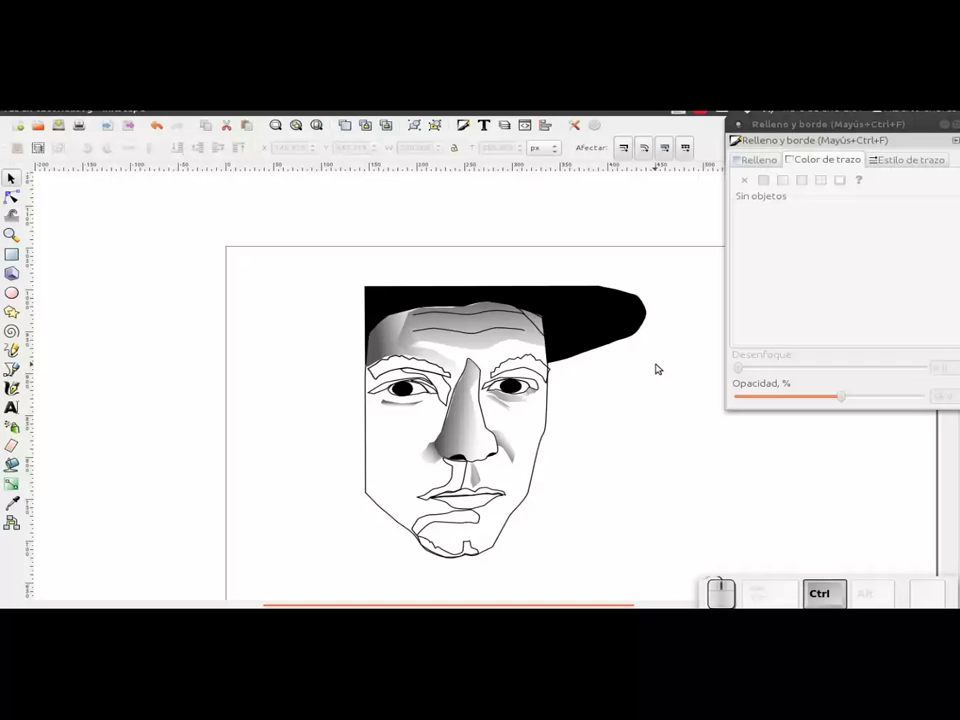
- Restore the photo, reshape the left forehead patch and set its gradient stop to about 90% opacity
key("ctrl+z")
scroll("up", 3)
scroll("up", 3)
left_click(317, 348)
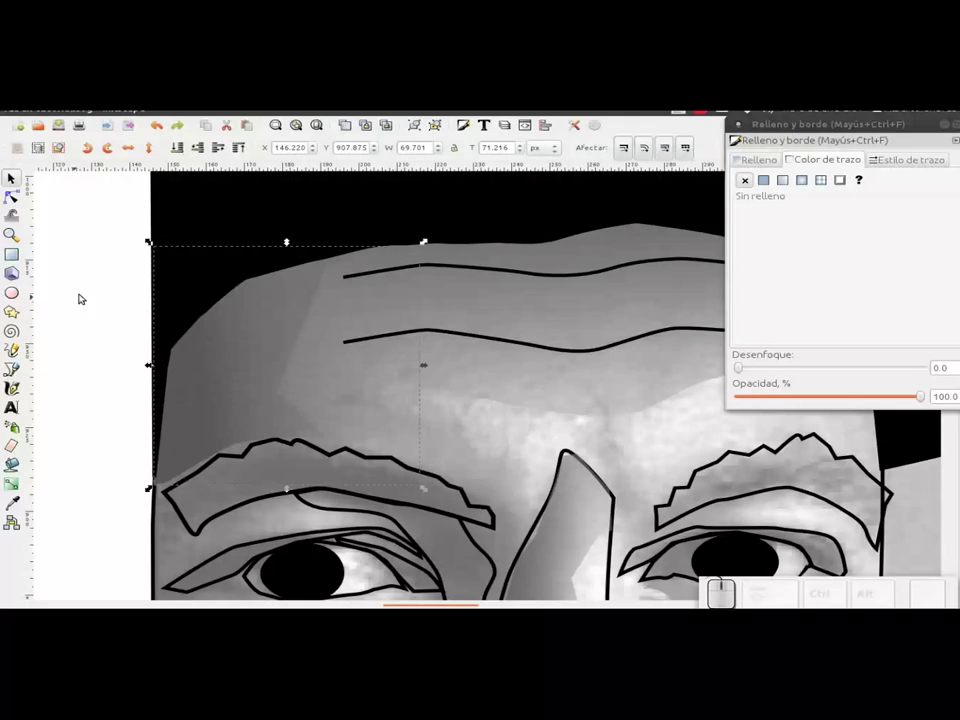
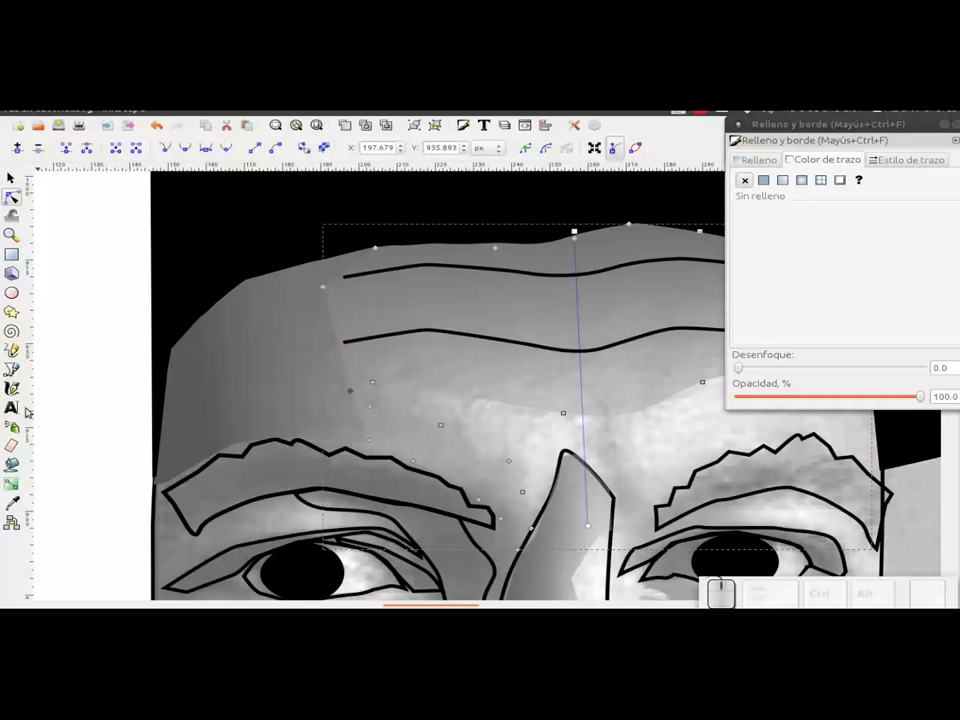
scroll("down", 3)
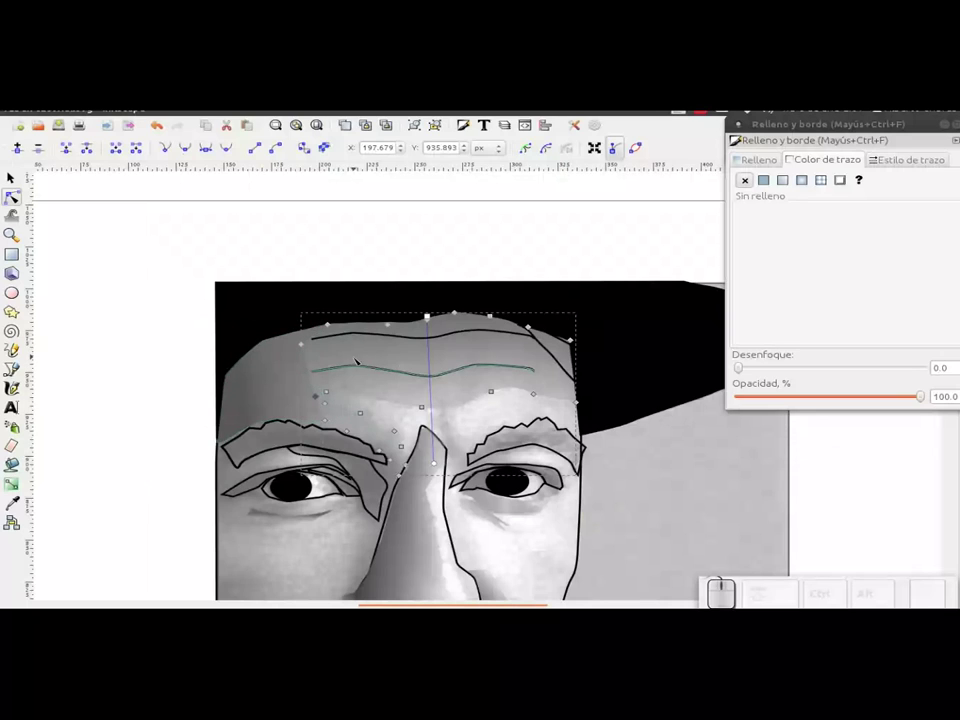
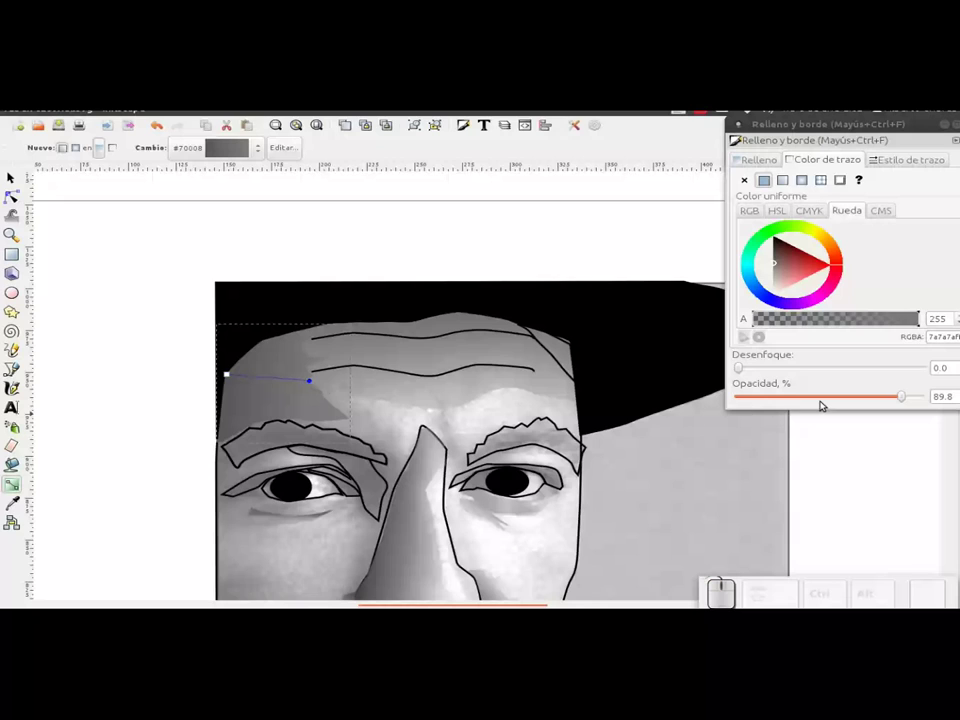
left_click(21, 182)
- Hide the reference photo again to check the forehead shading
left_click(390, 352)
scroll("down", 3)
left_click(688, 498)
key("Delete")
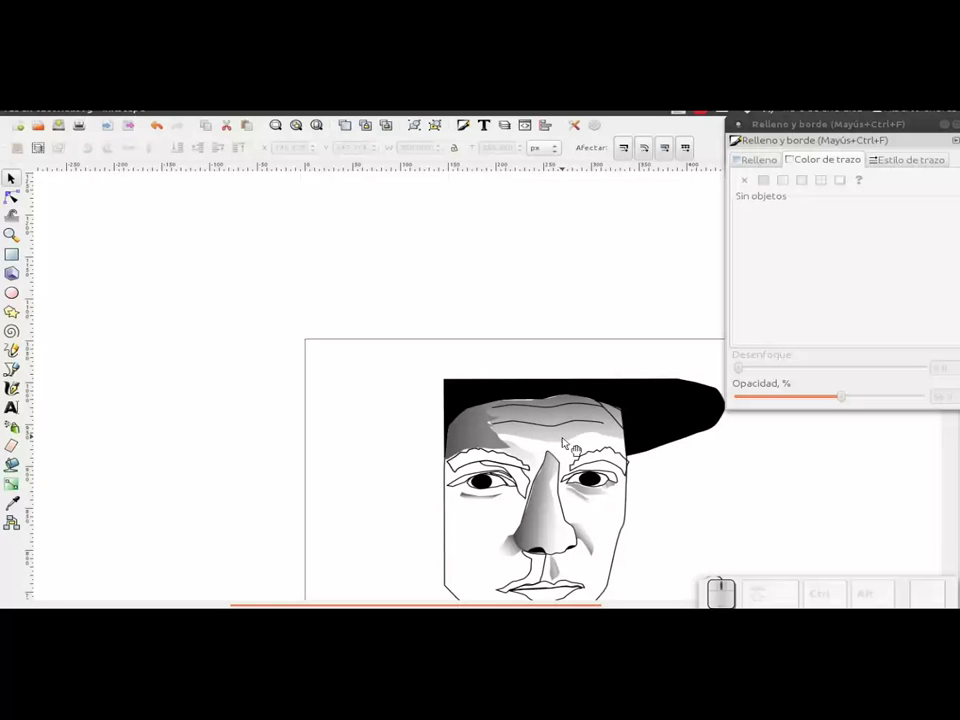
key("ctrl+z")
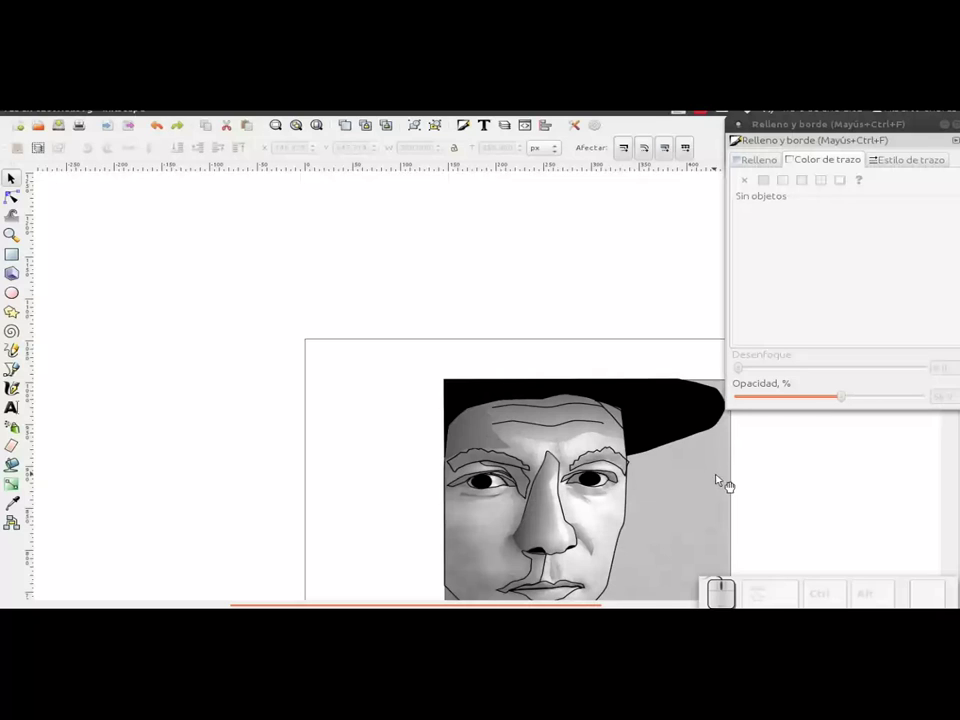
middle_click(708, 520)
left_click(542, 370)
left_click_drag(536, 378, 491, 454)
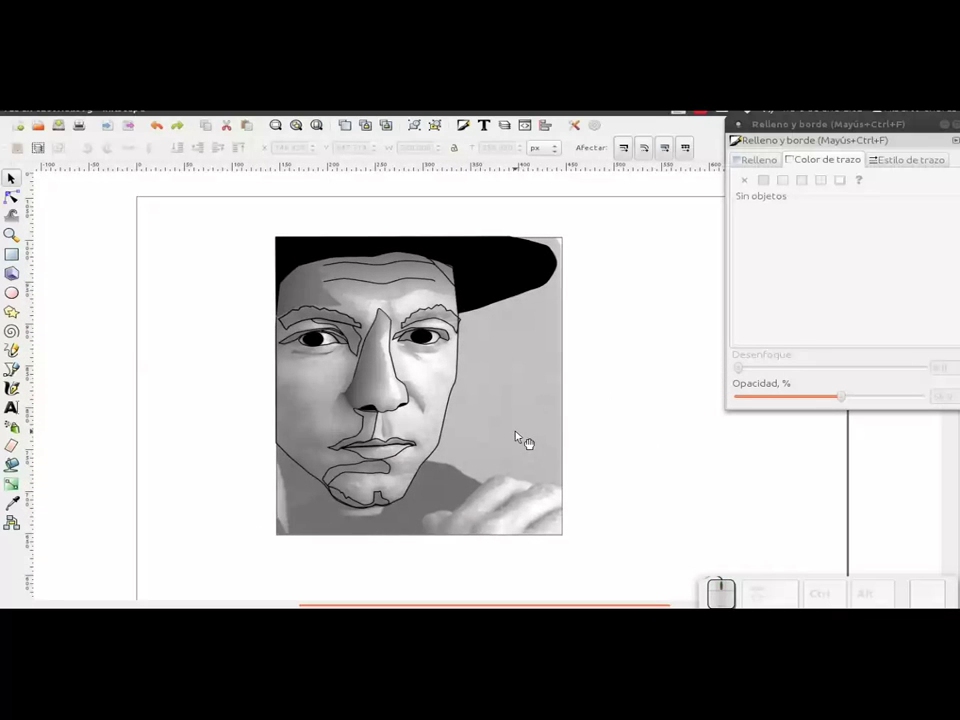
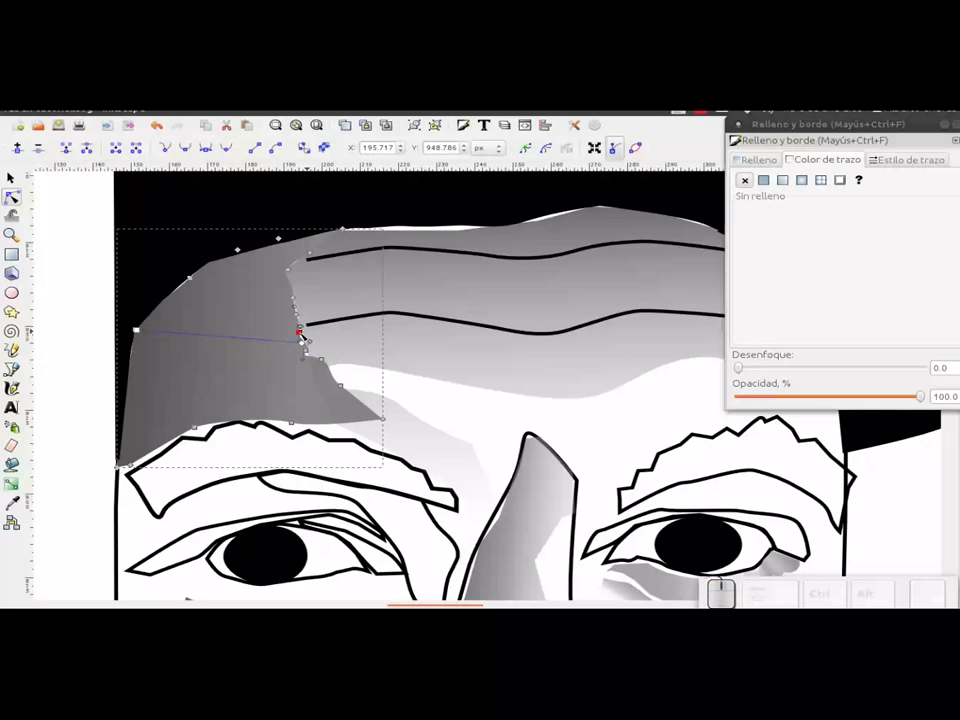
- Smooth the node where the left forehead patch meets the central patch so the edges align
scroll("up", 3)
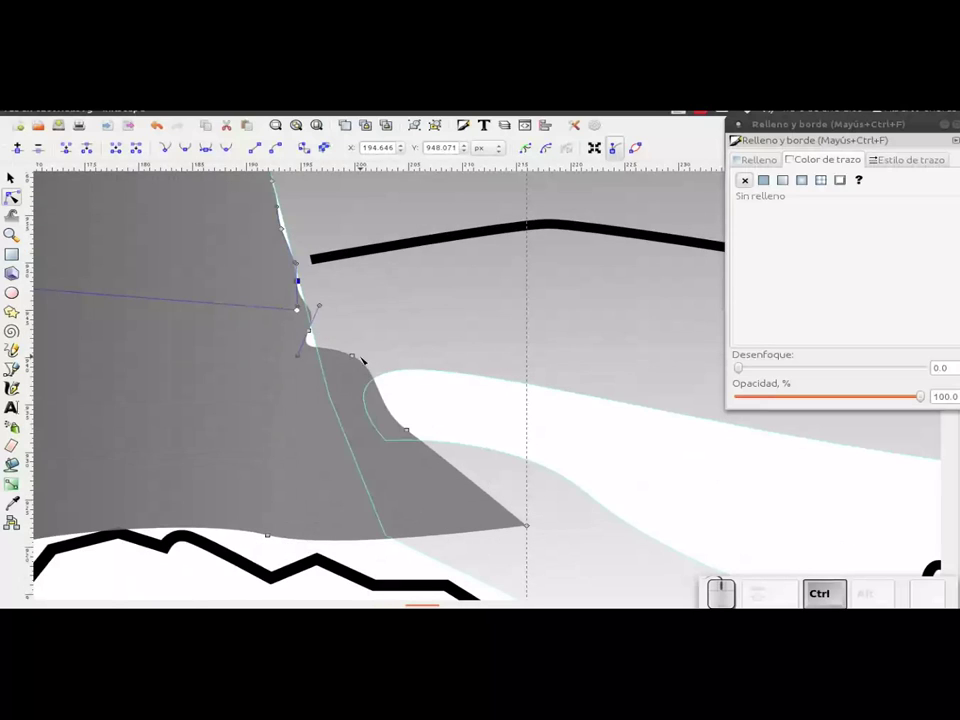
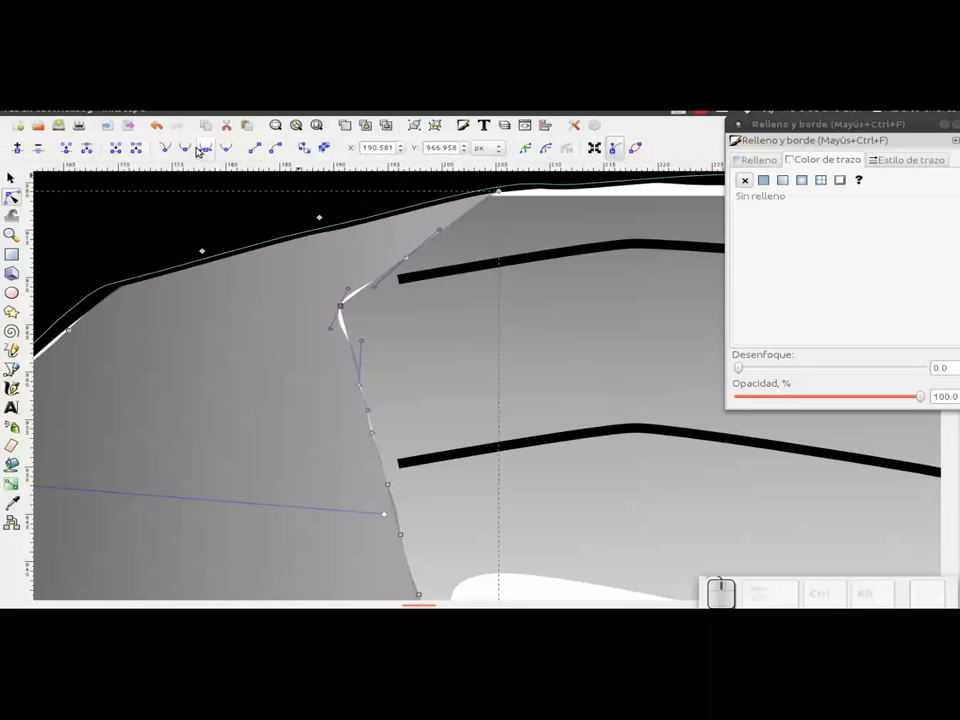
left_click(174, 153)
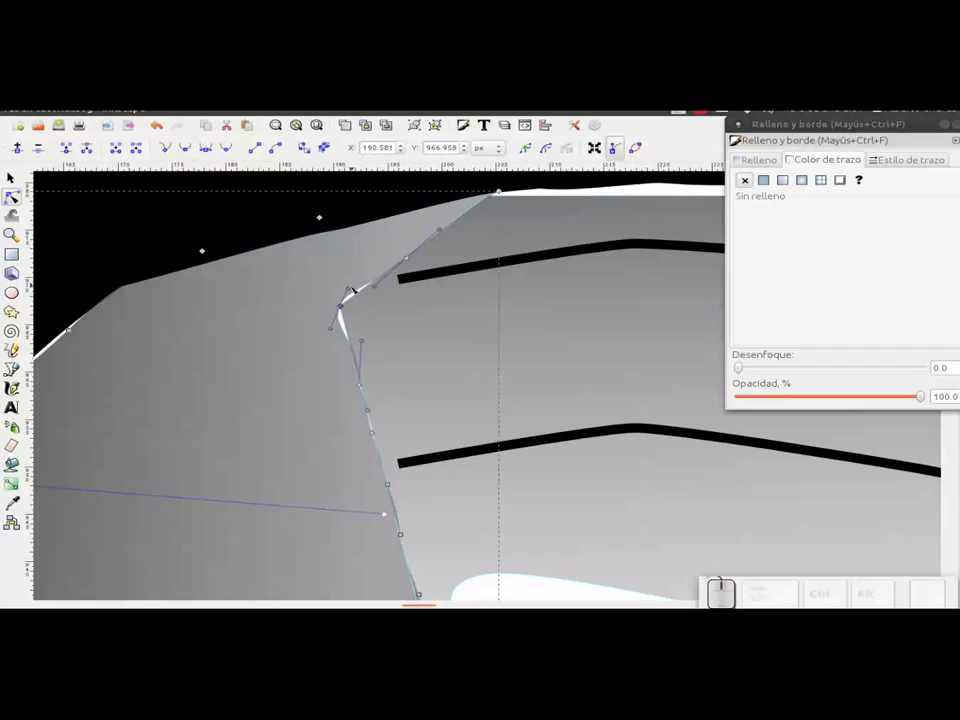
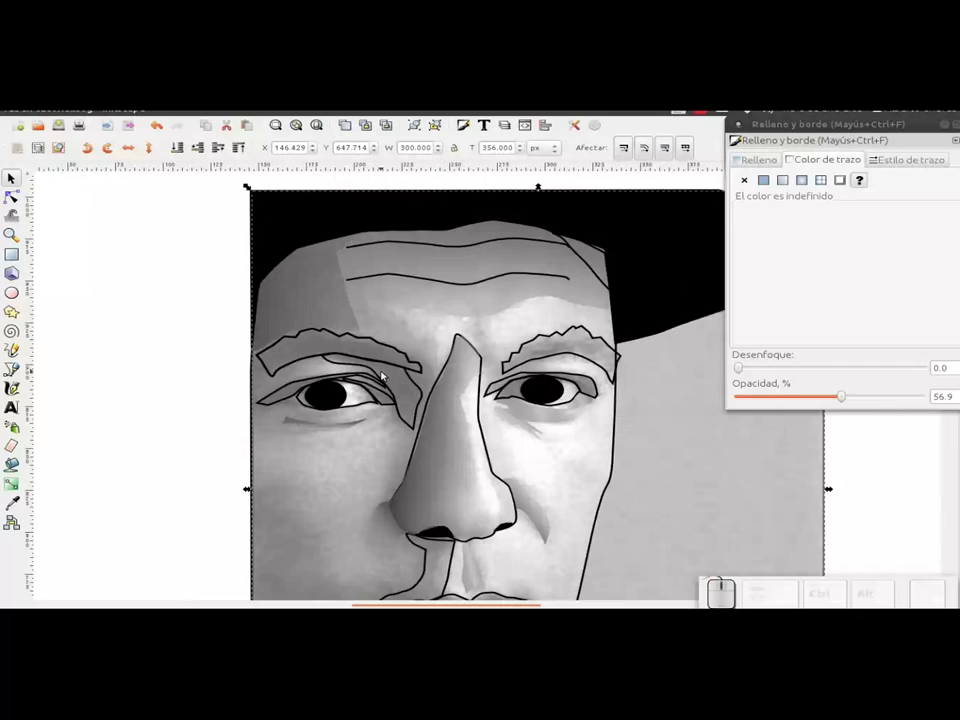
- Trace a shading patch between the brows at the top of the nose bridge with the Bezier tool
left_click(15, 377)
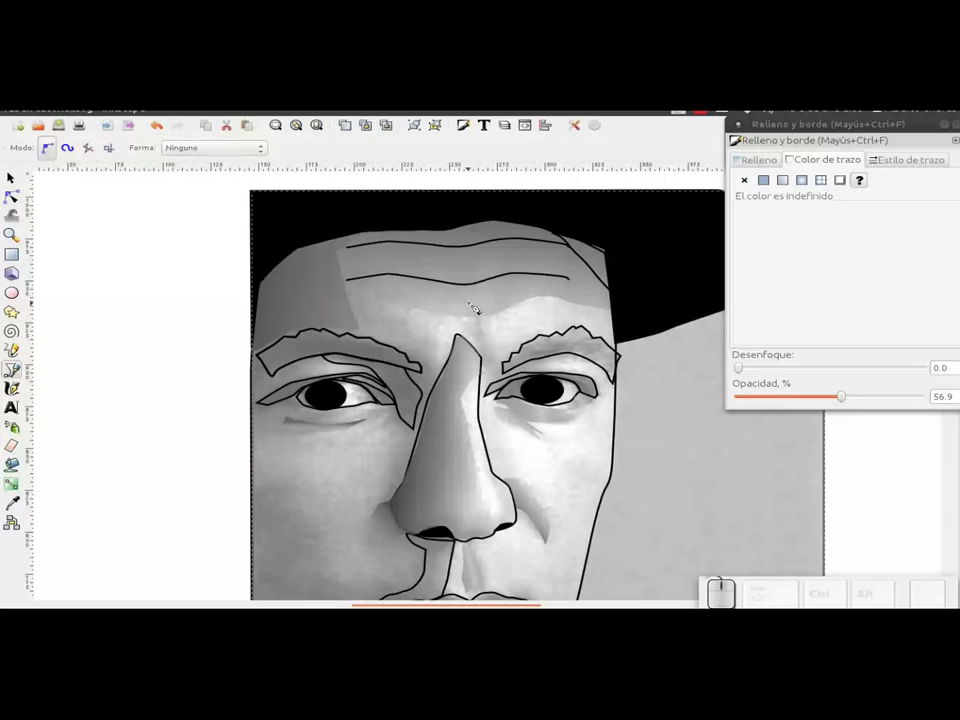
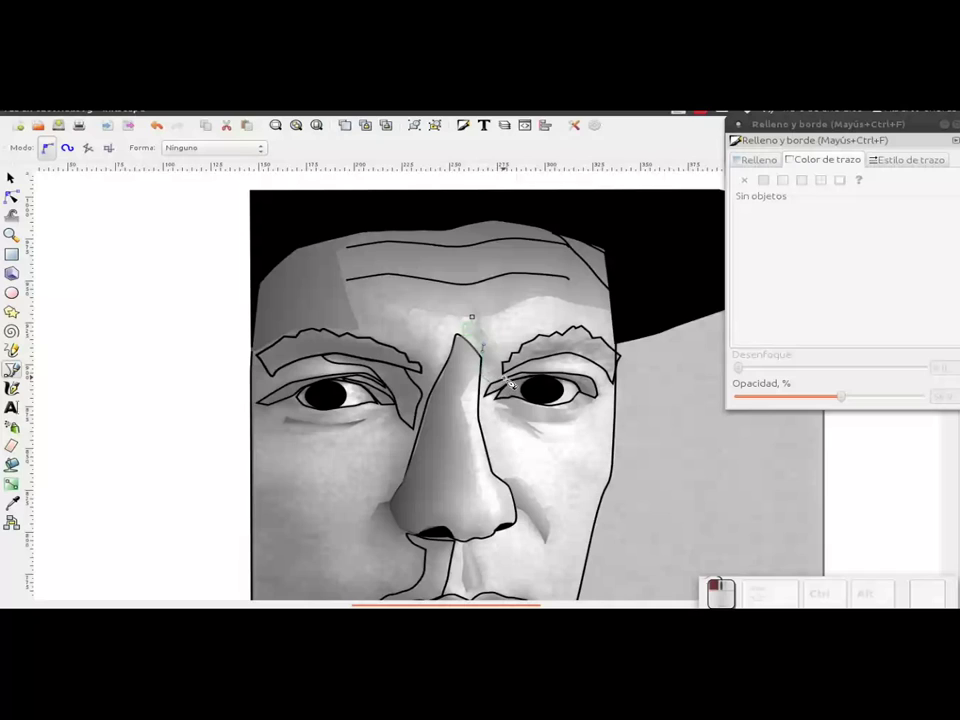
left_click(513, 386)
left_click(509, 375)
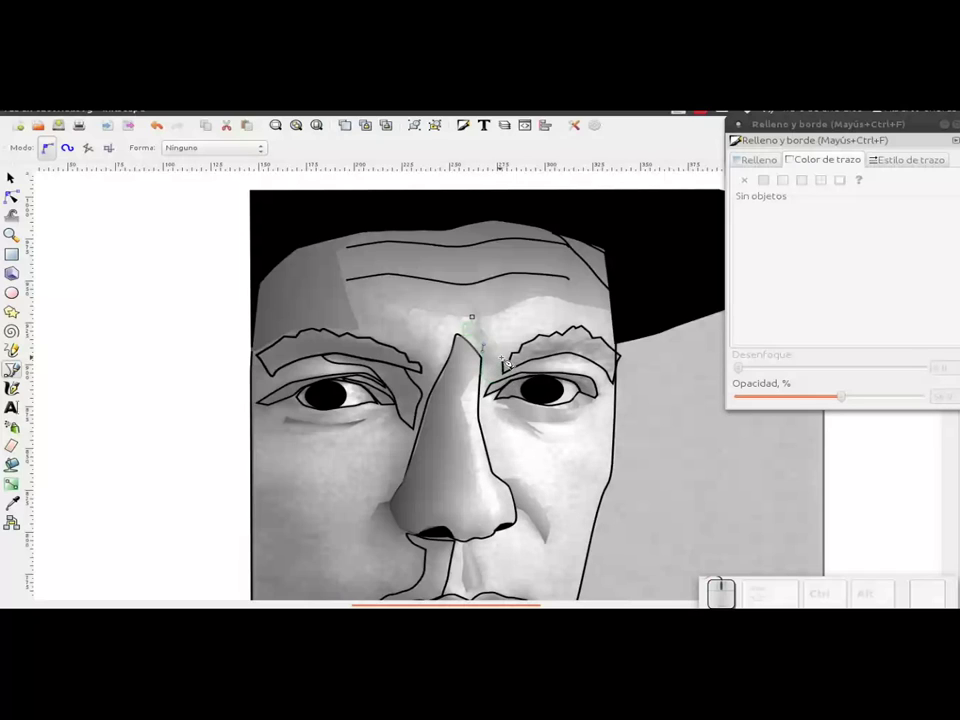
left_click(516, 369)
left_click(518, 359)
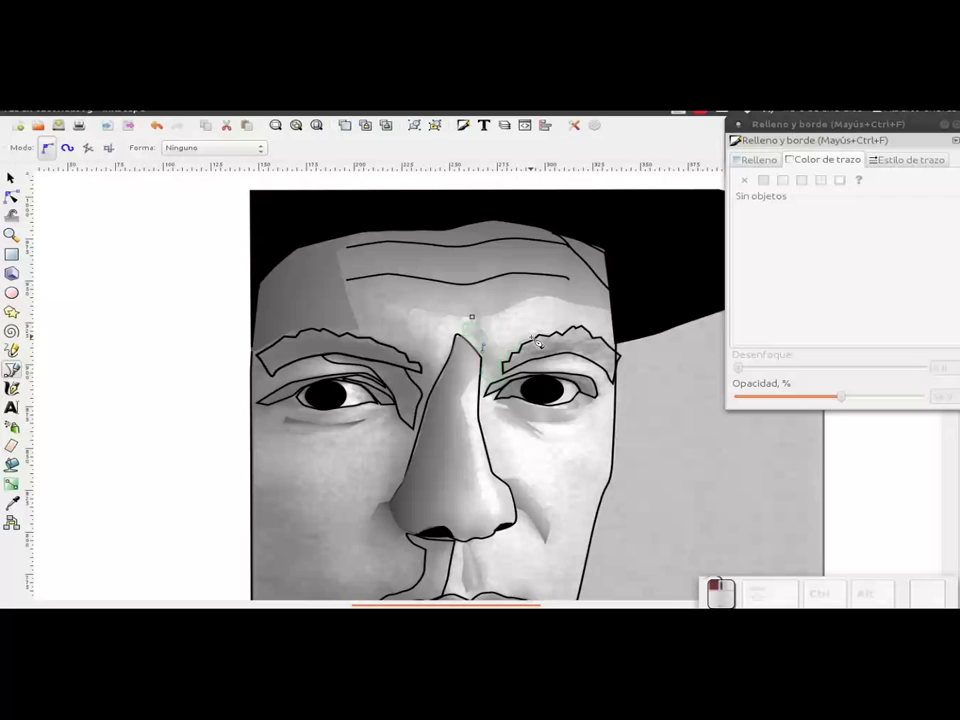
left_click(539, 343)
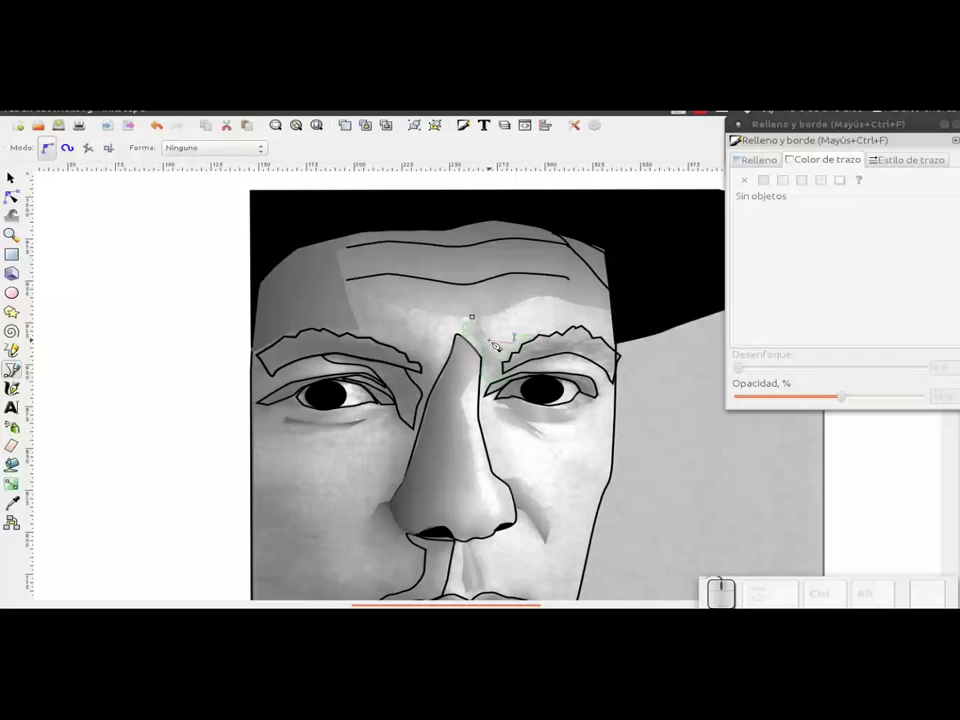
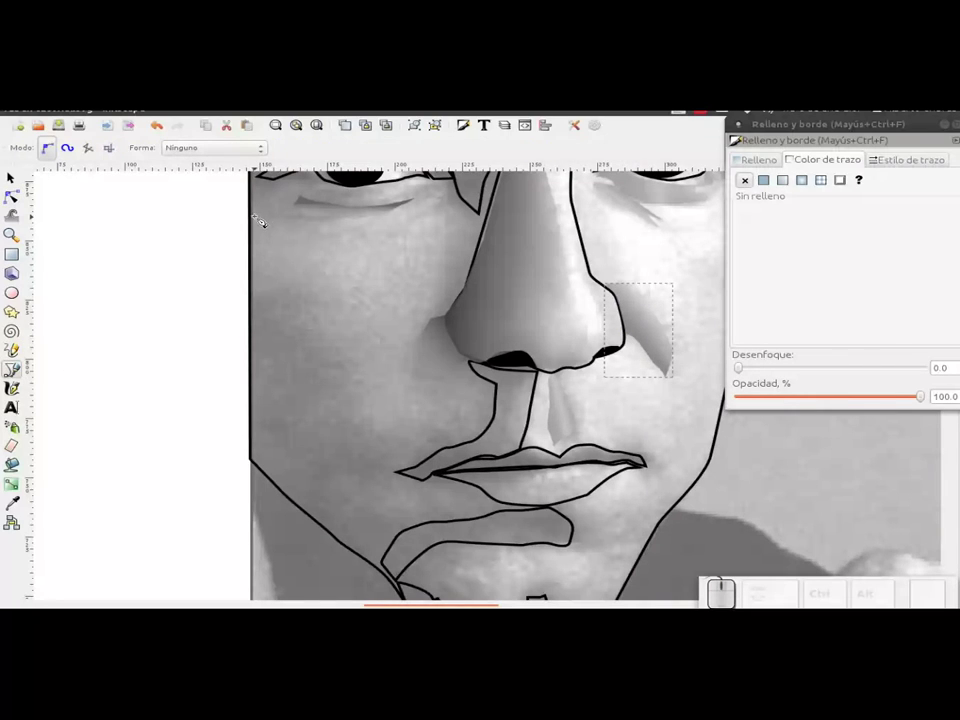
- Trace the cheek shadow outline from below the eye down past the nose to the mouth corner
left_click_drag(277, 192, 334, 270)
left_click(331, 302)
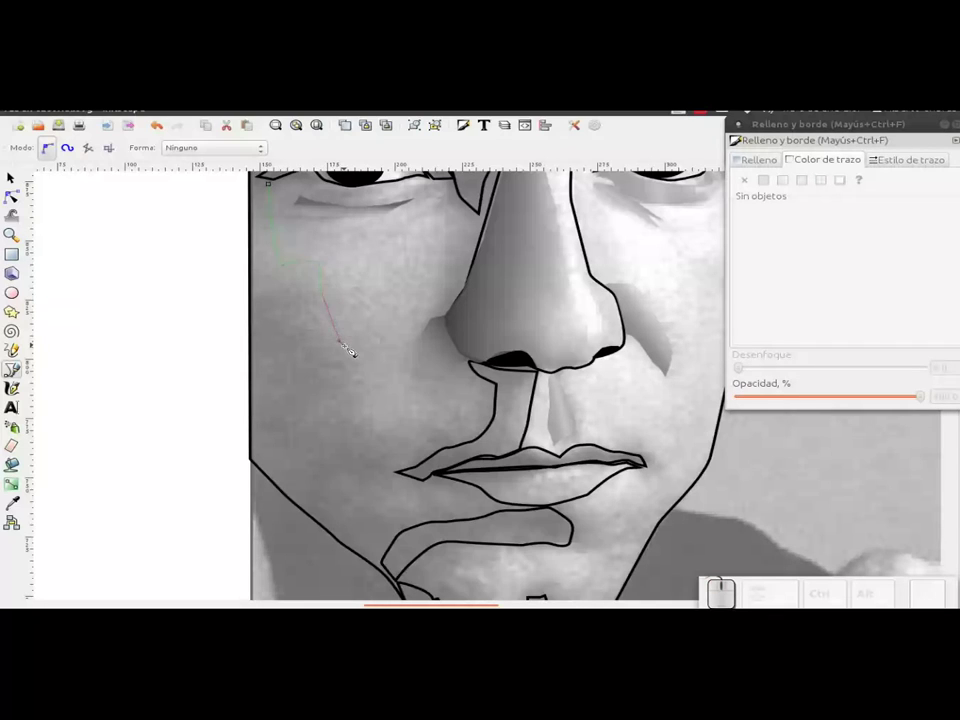
left_click(372, 383)
left_click(375, 427)
left_click(394, 444)
left_click(416, 432)
left_click(452, 439)
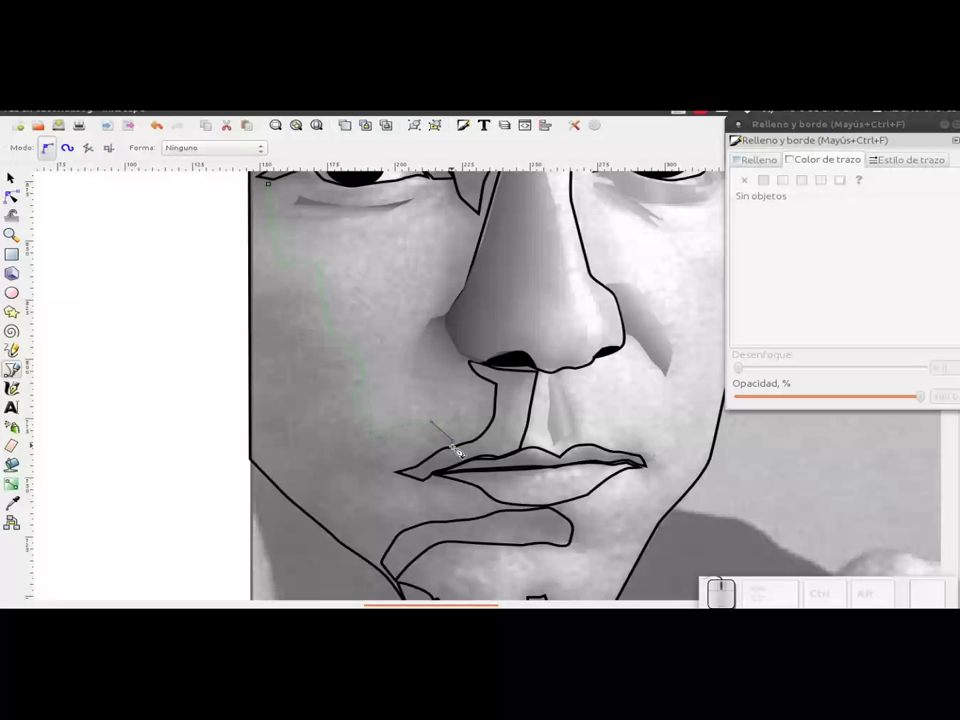
left_click(460, 452)
left_click(435, 468)
left_click(412, 474)
left_click(397, 479)
left_click(426, 498)
- Continue the cheek patch around the chin and jawline and close it at the left face edge
left_click_drag(438, 486, 447, 497)
left_click(447, 498)
left_click(441, 526)
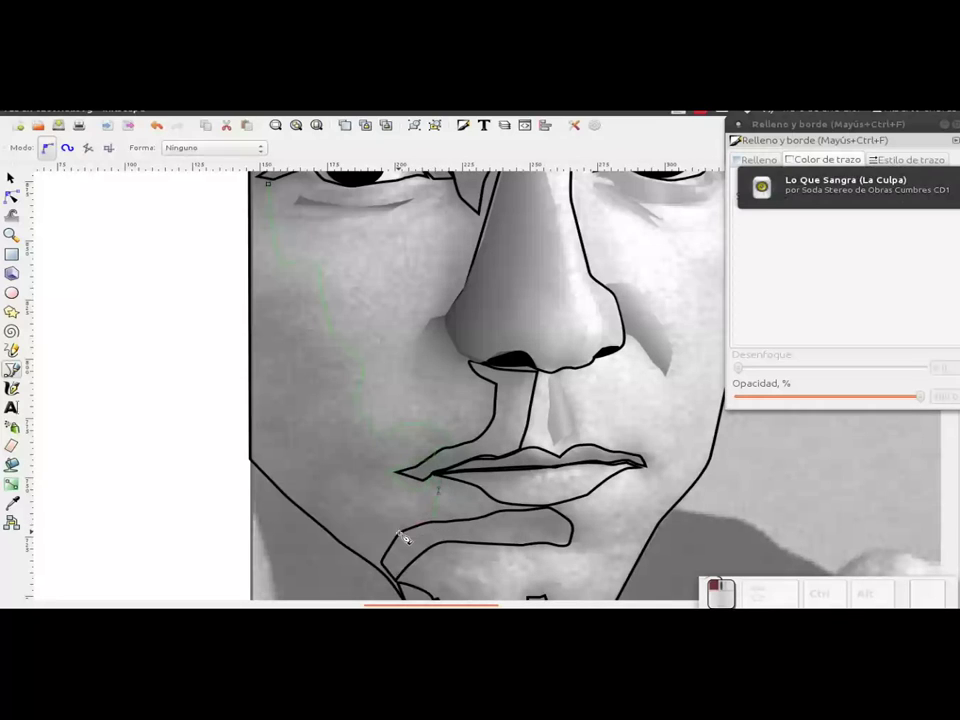
left_click(410, 537)
left_click_drag(402, 549, 389, 570)
left_click_drag(377, 541, 412, 532)
left_click(418, 538)
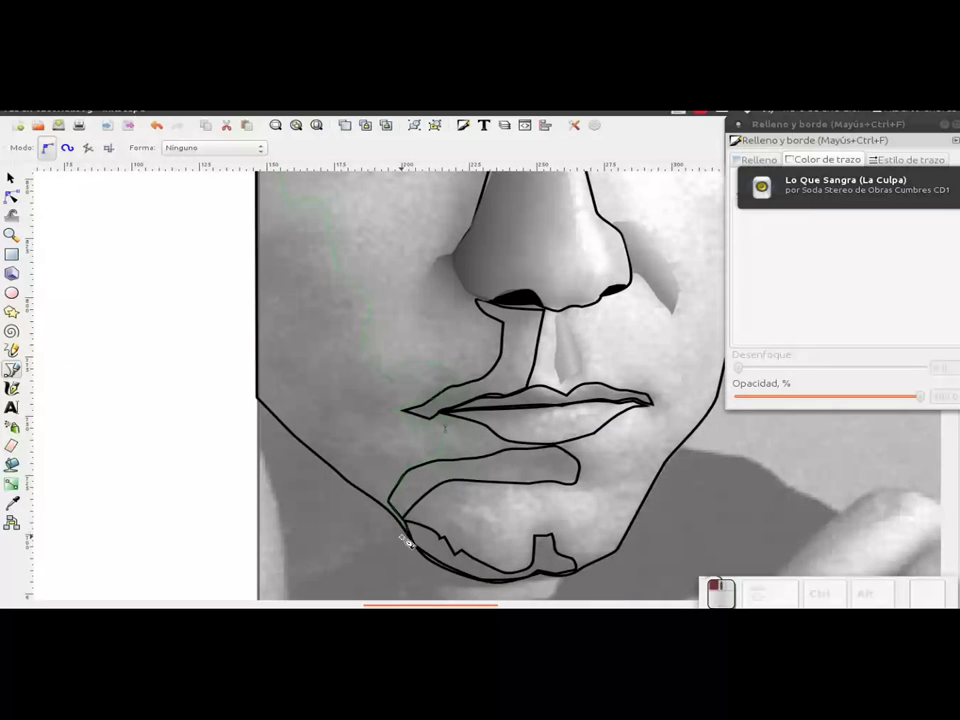
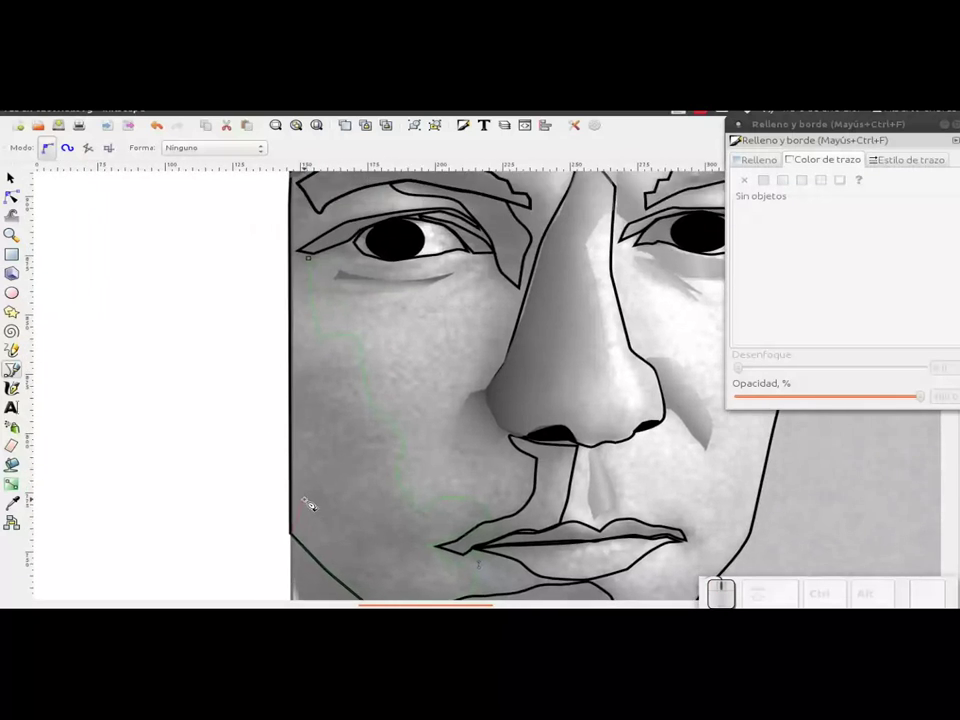
left_click(302, 262)
left_click(319, 265)
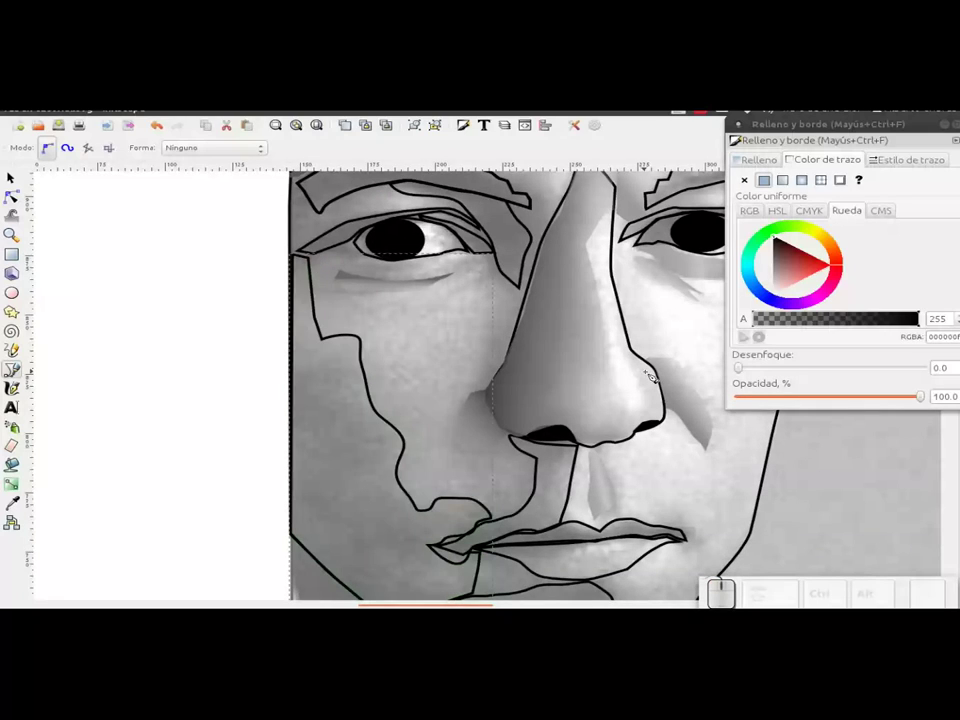
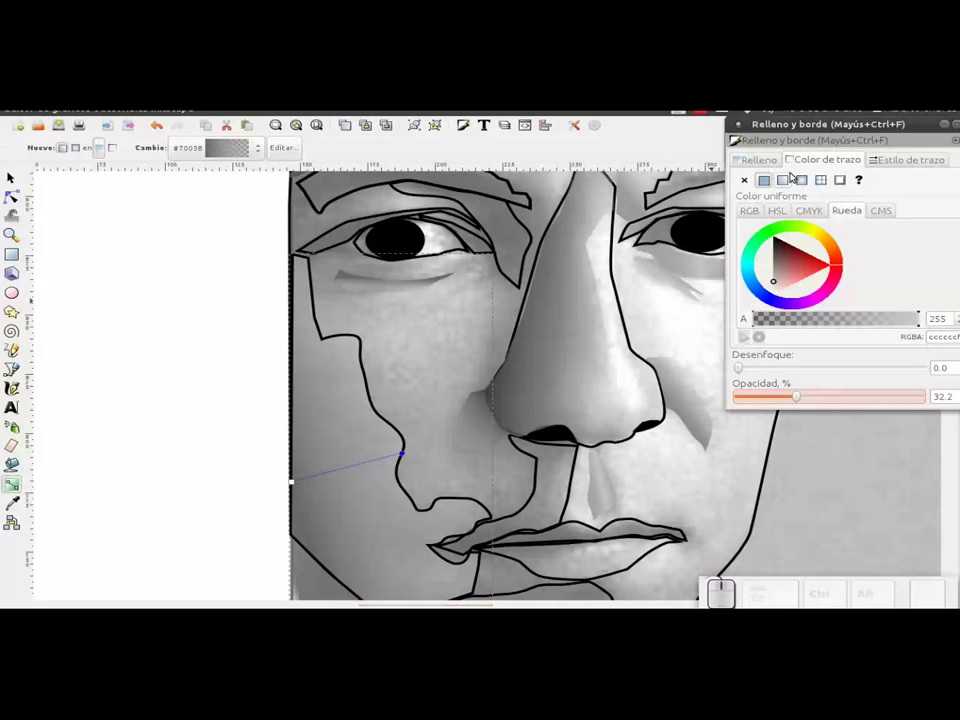
- Remove the left cheek patch's stroke and set its gradient stop opacity to about 52
left_click(25, 181)
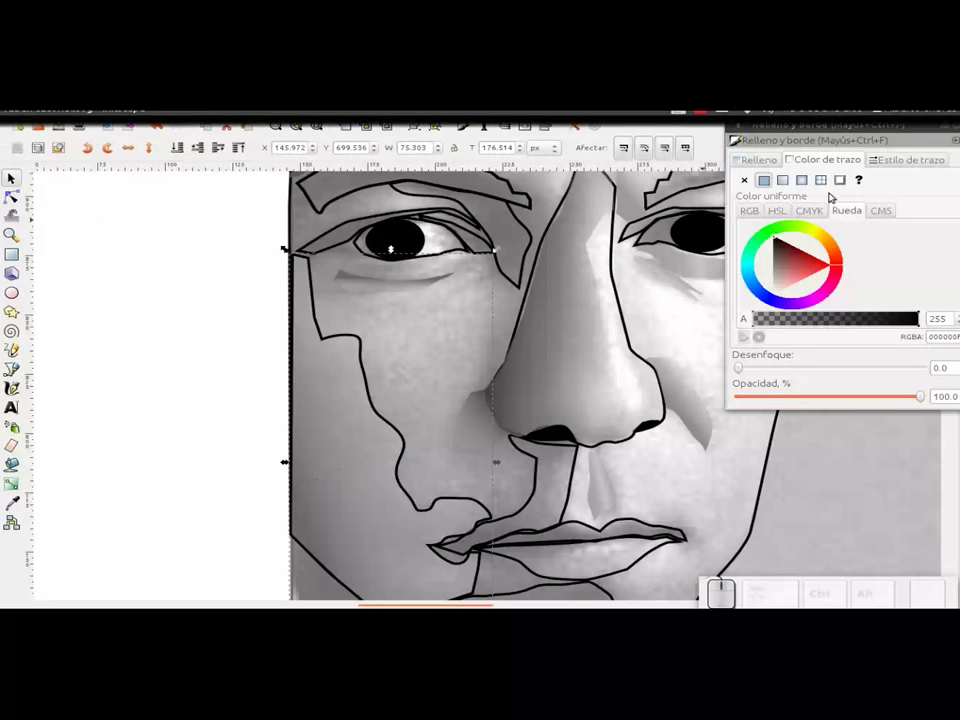
left_click(758, 179)
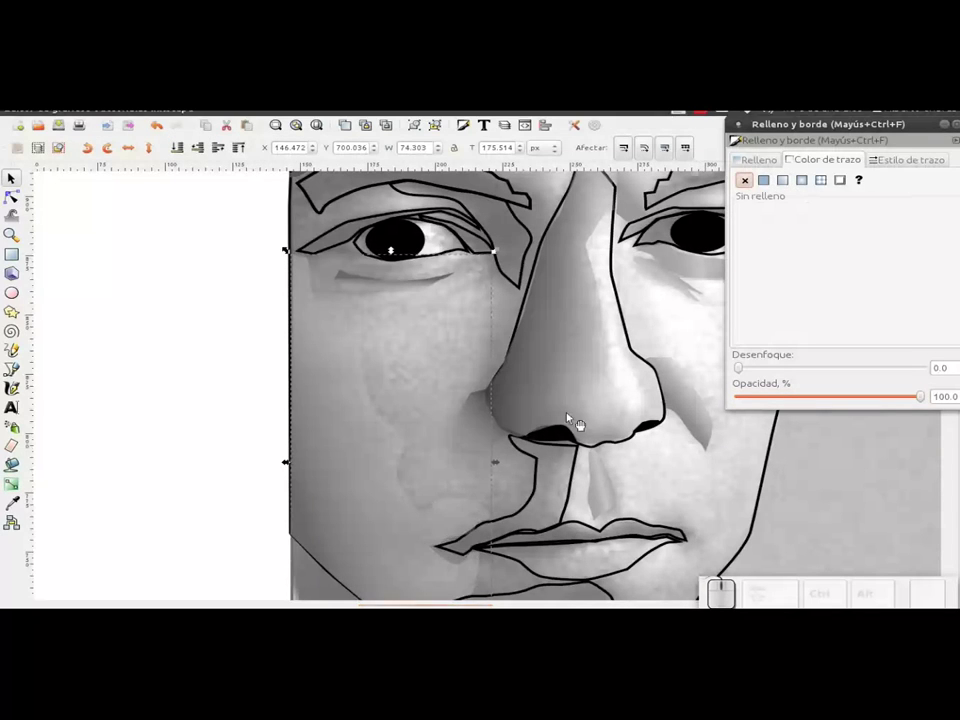
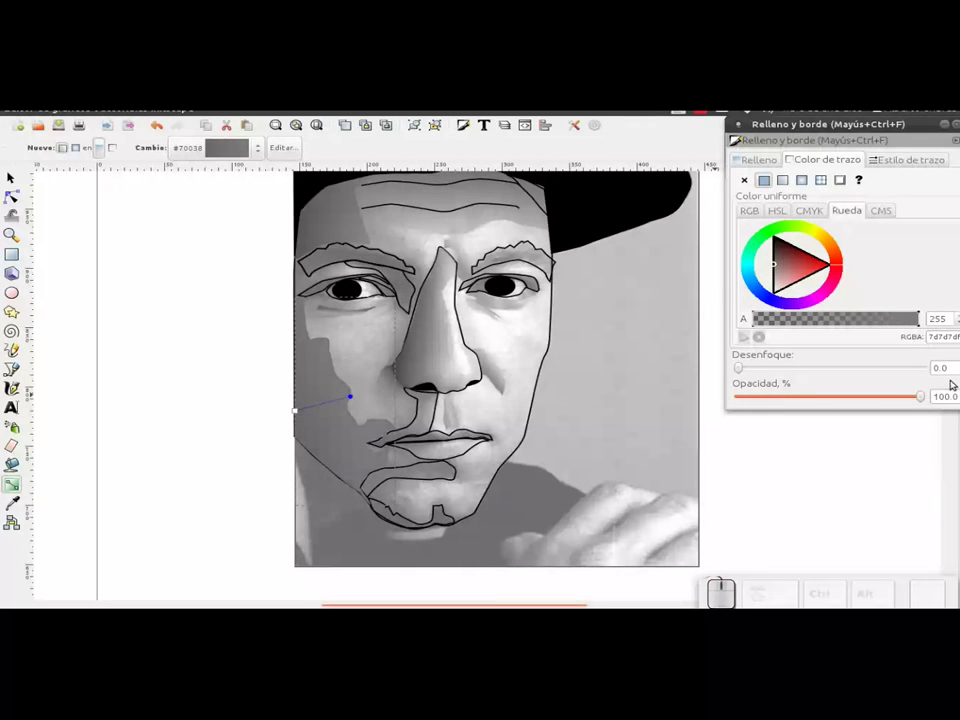
left_click_drag(926, 398, 784, 404)
left_click_drag(785, 404, 834, 405)
left_click(833, 404)
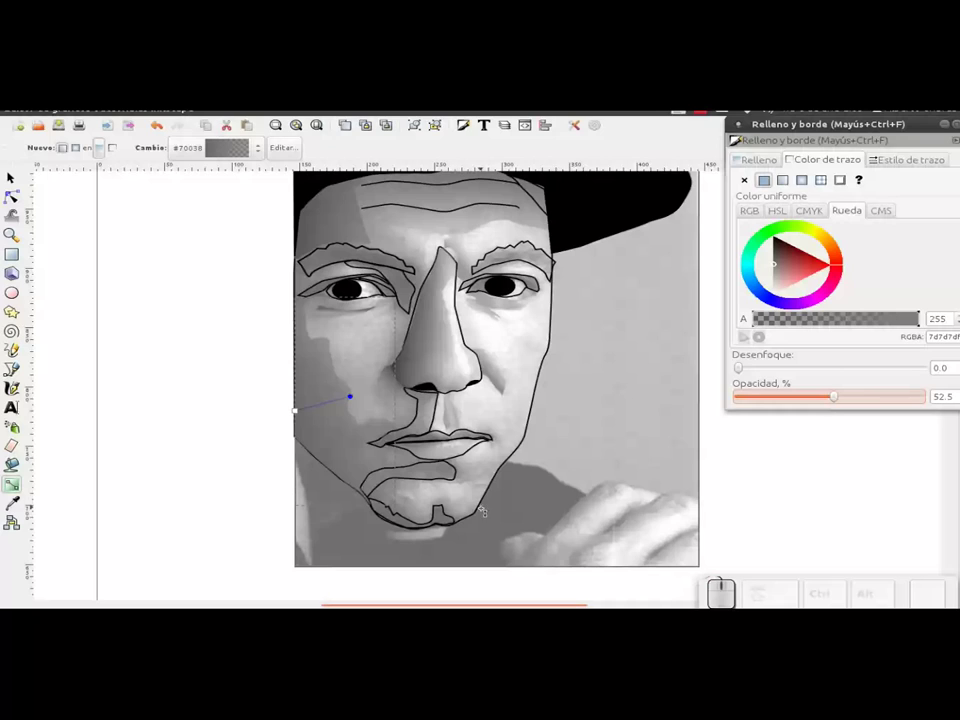
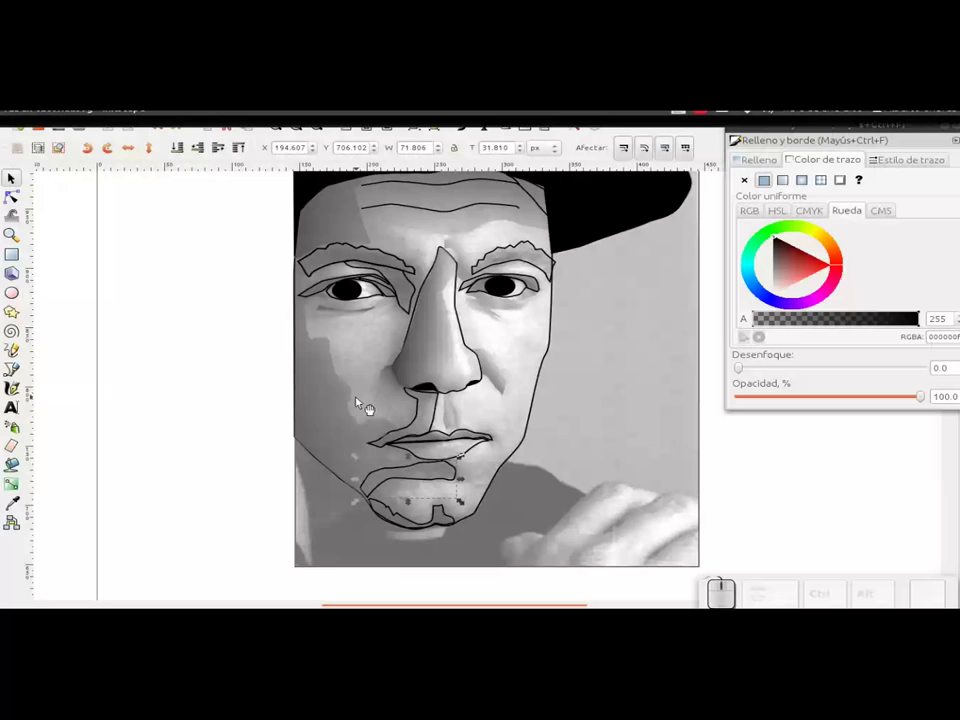
- Select the under-lip patch and lay a linear gradient across it
left_click(339, 404)
left_click(438, 482)
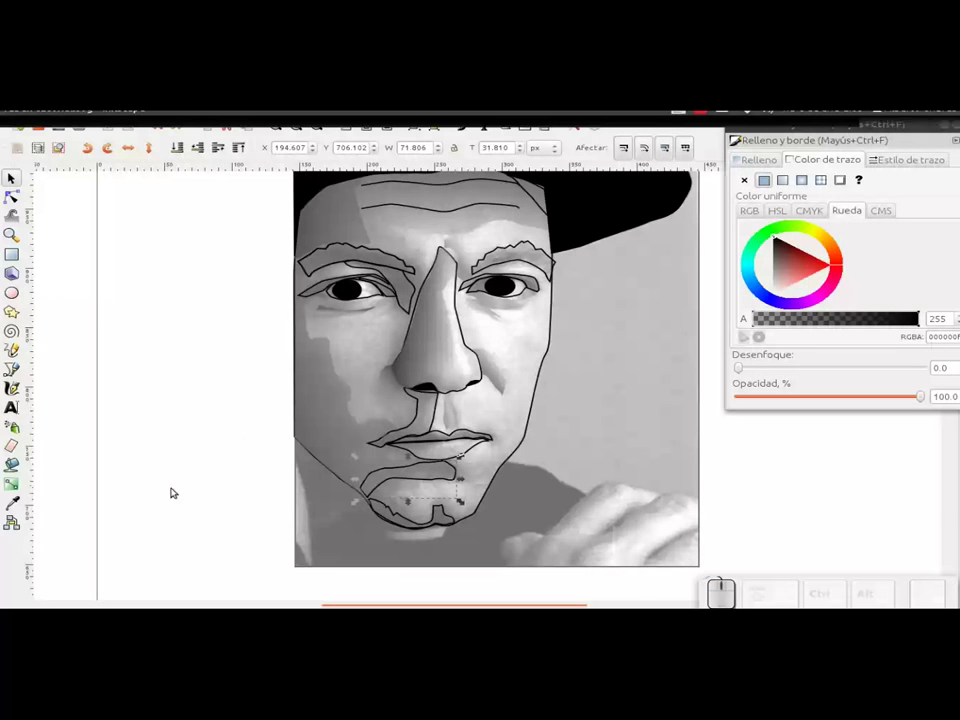
left_click(15, 493)
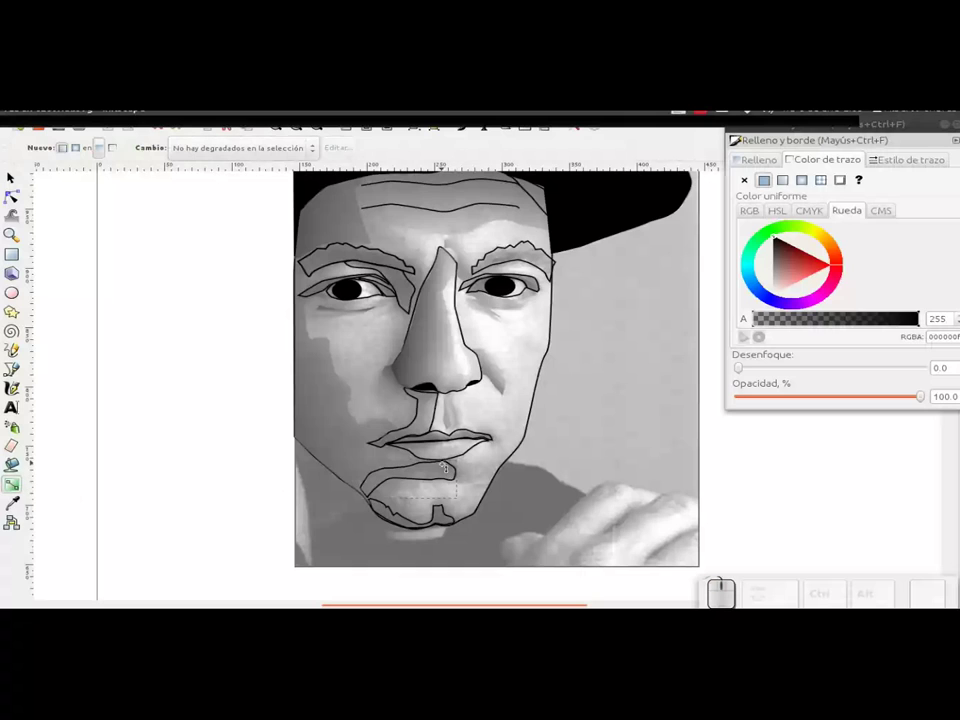
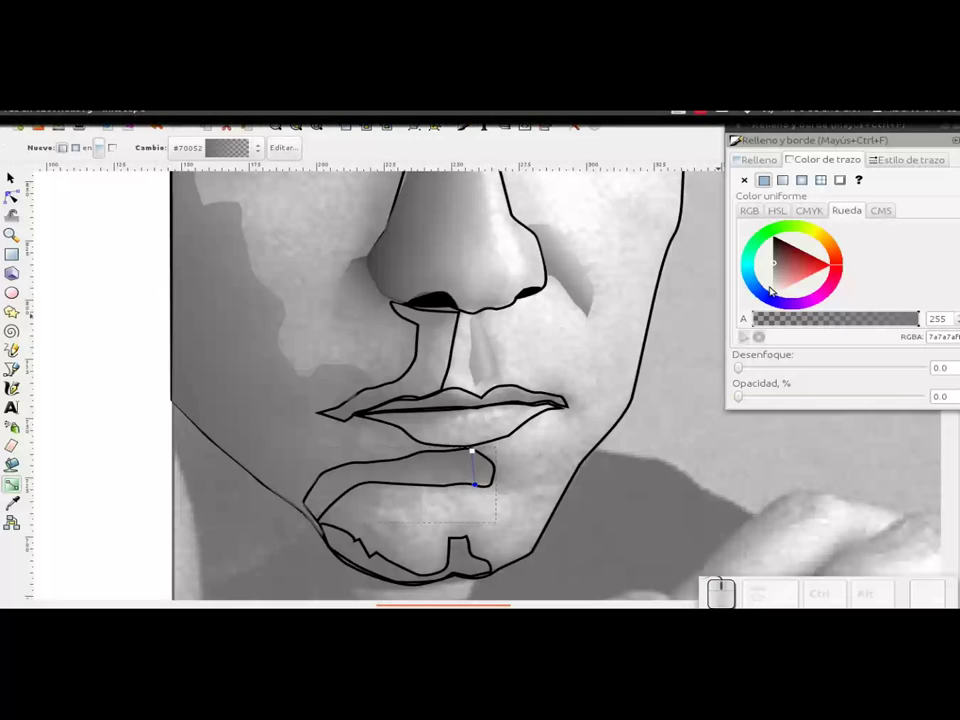
left_click_drag(780, 273, 888, 390)
- Make the gradient stop a lighter grey at about 25% opacity
left_click_drag(926, 398, 830, 397)
left_click_drag(824, 399, 821, 399)
left_click_drag(821, 399, 776, 405)
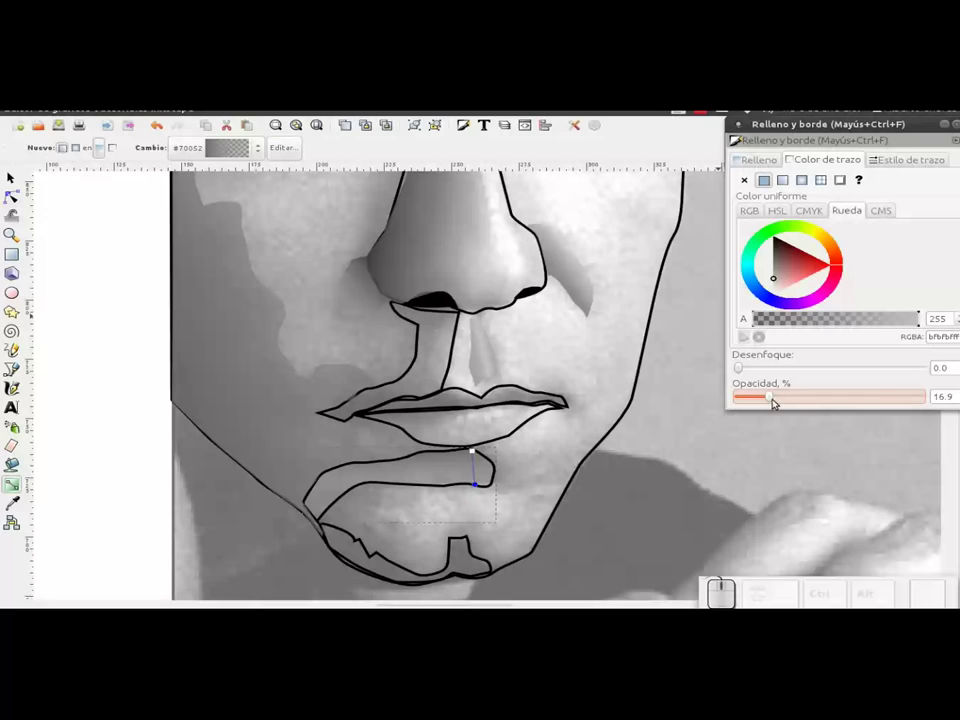
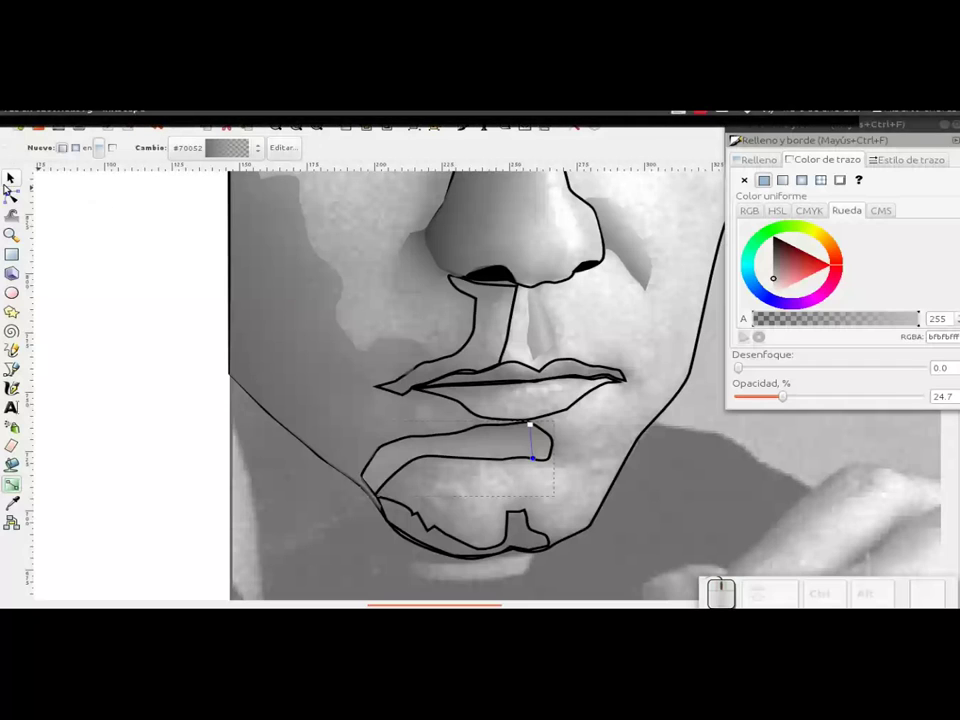
left_click(16, 185)
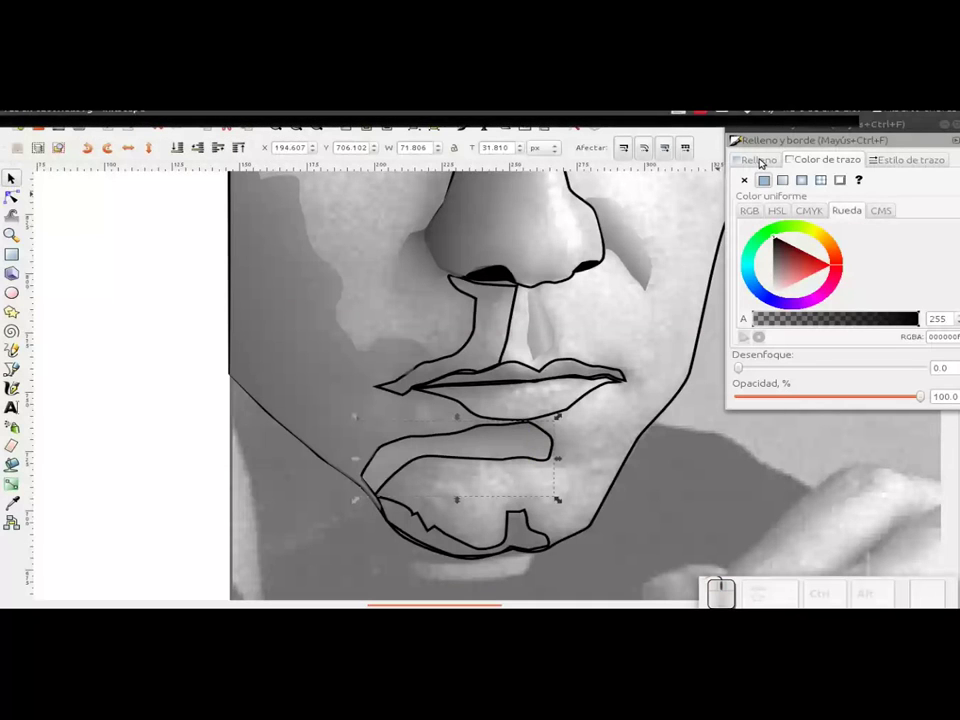
- Remove the under-lip patch's stroke, check its gradient end stop, then select the chin patch
left_click(754, 185)
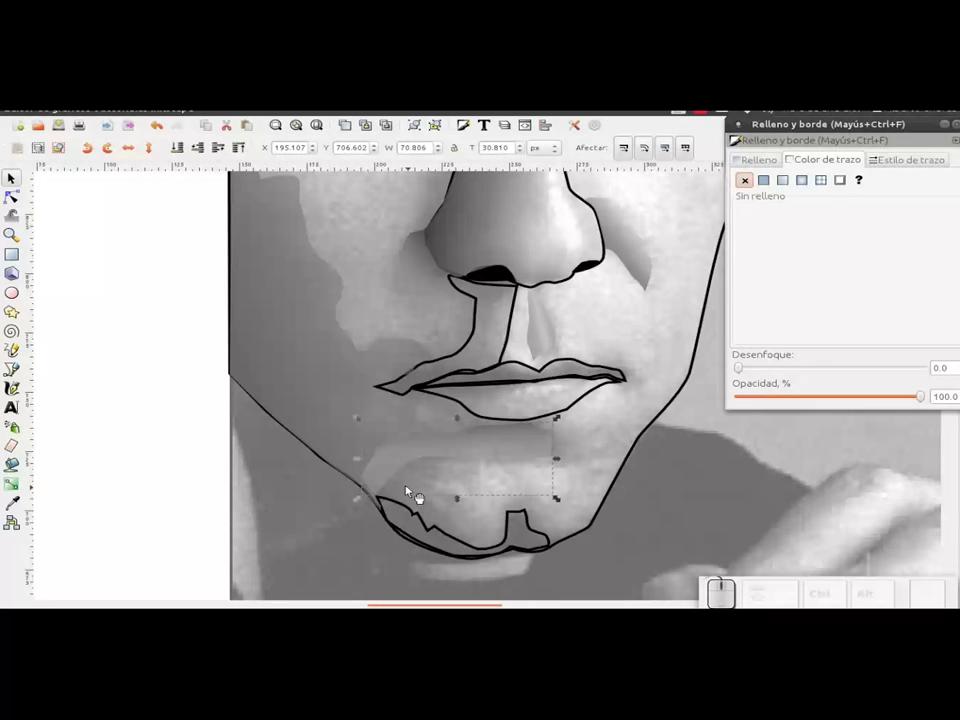
left_click(403, 469)
left_click(23, 483)
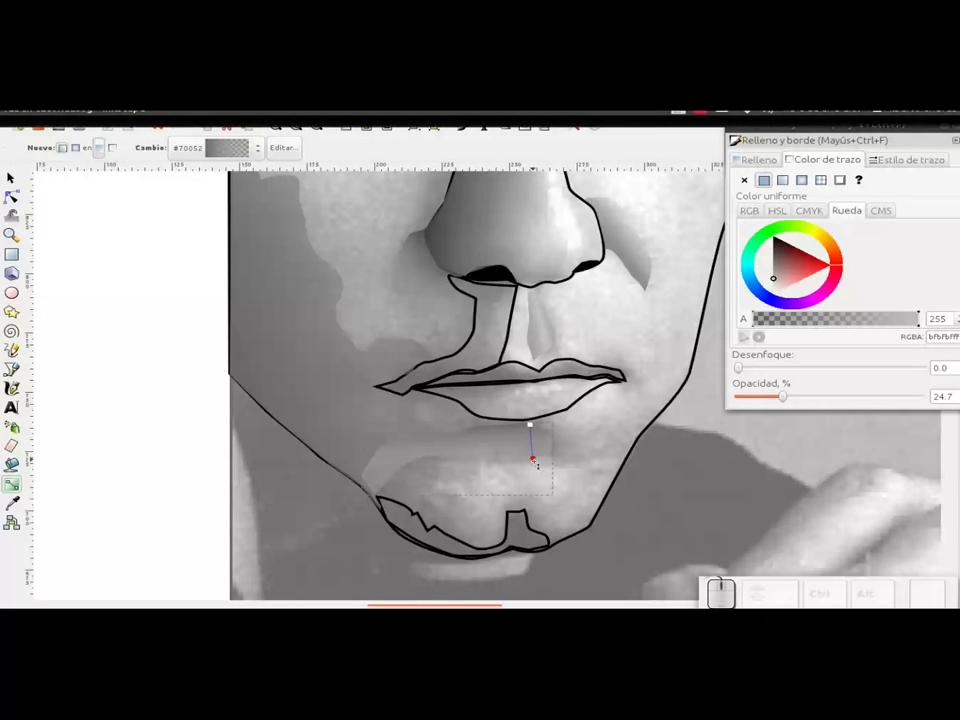
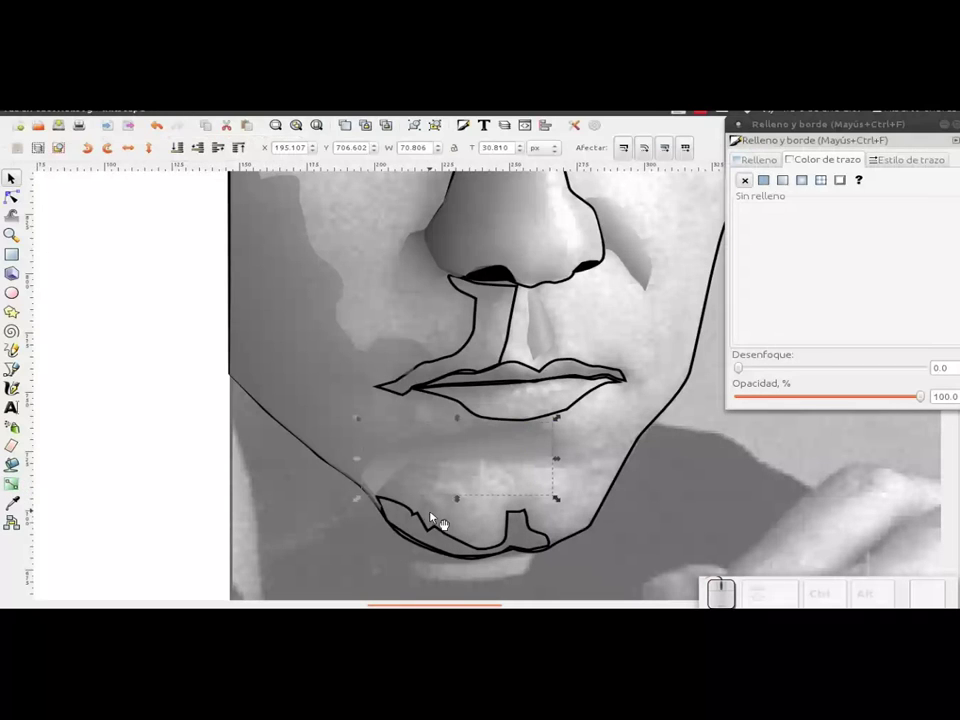
left_click(433, 527)
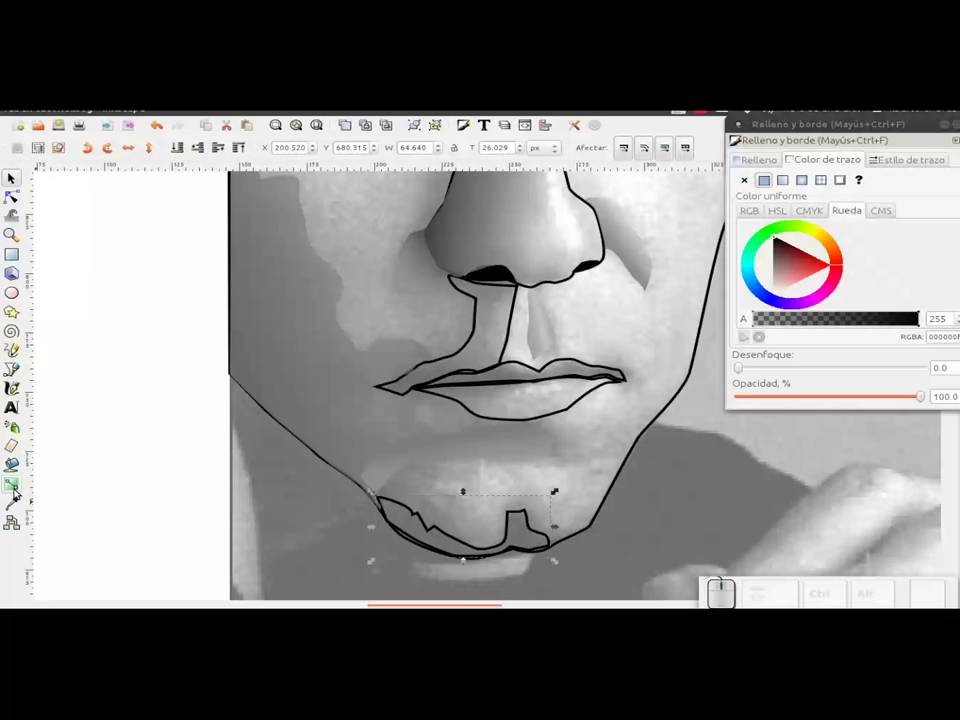
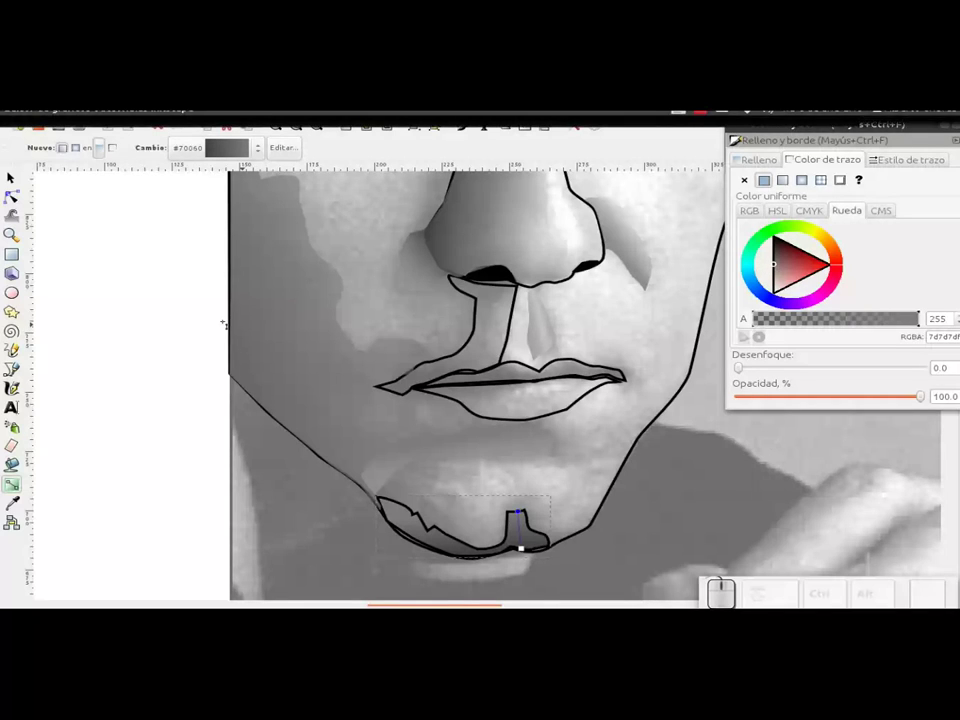
- Remove the jagged chin patch's stroke and bring the eyes and nose into view
left_click(24, 181)
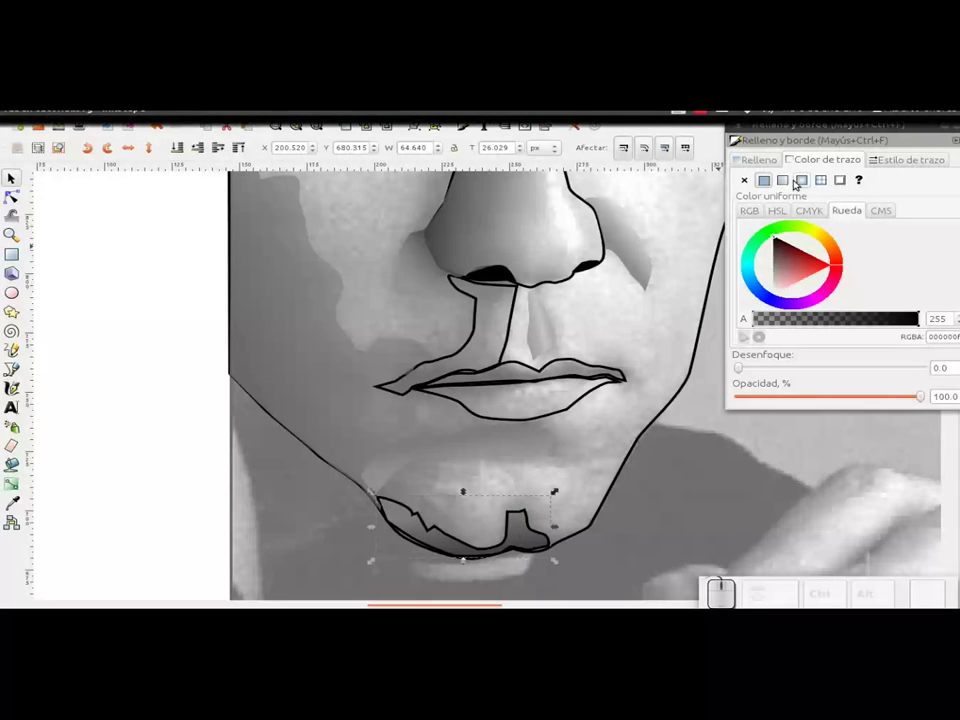
left_click(755, 181)
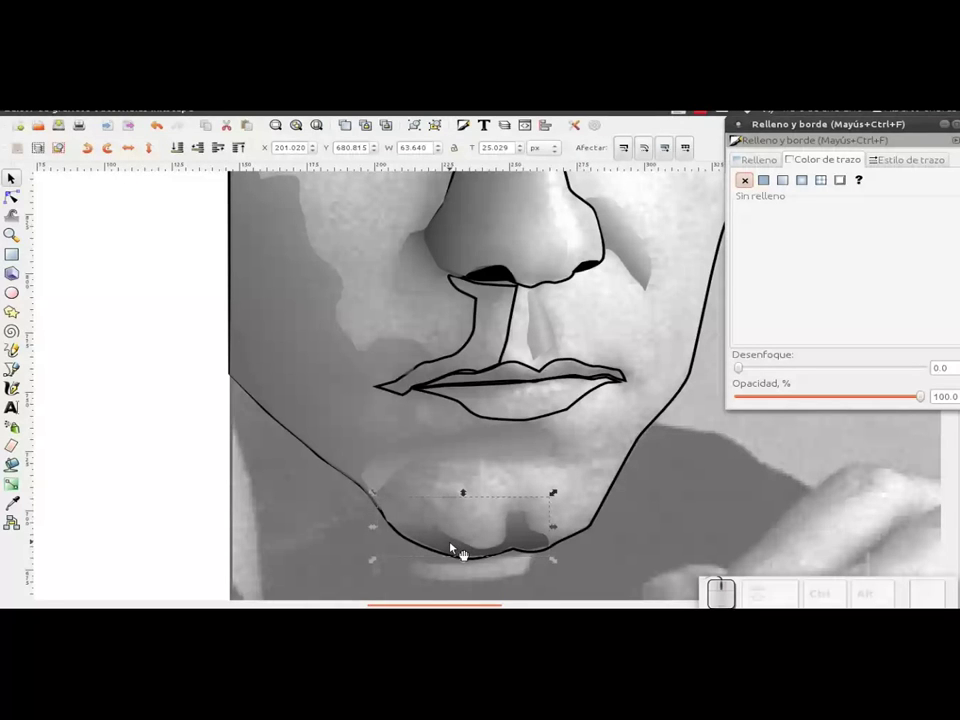
left_click_drag(677, 298, 616, 569)
- Select the shading patch beside the left eye ready for gradient editing
left_click(542, 494)
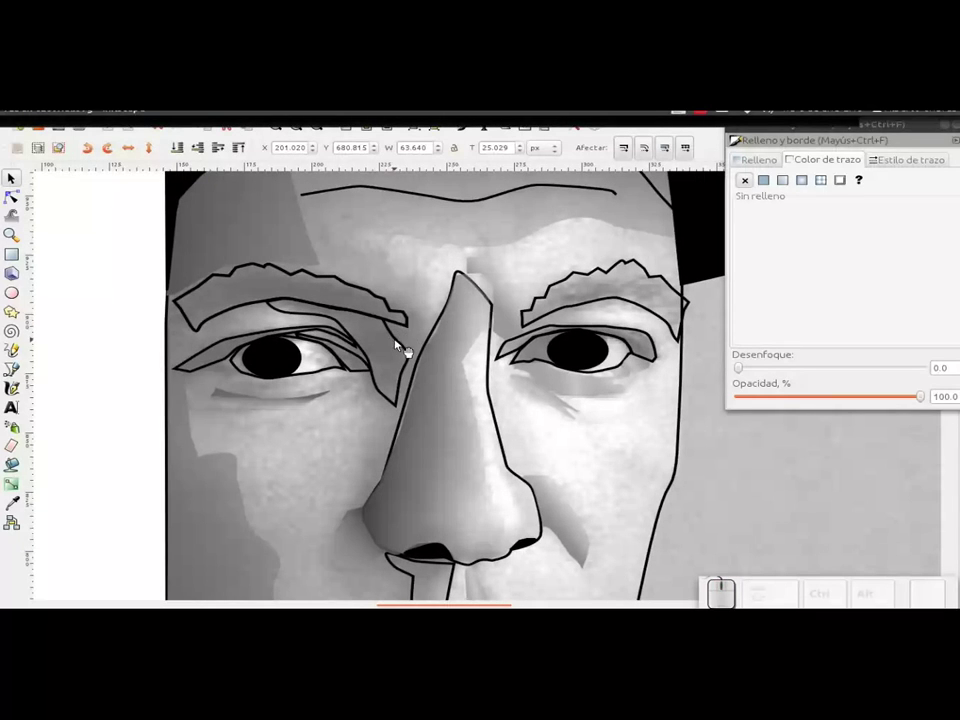
left_click(404, 345)
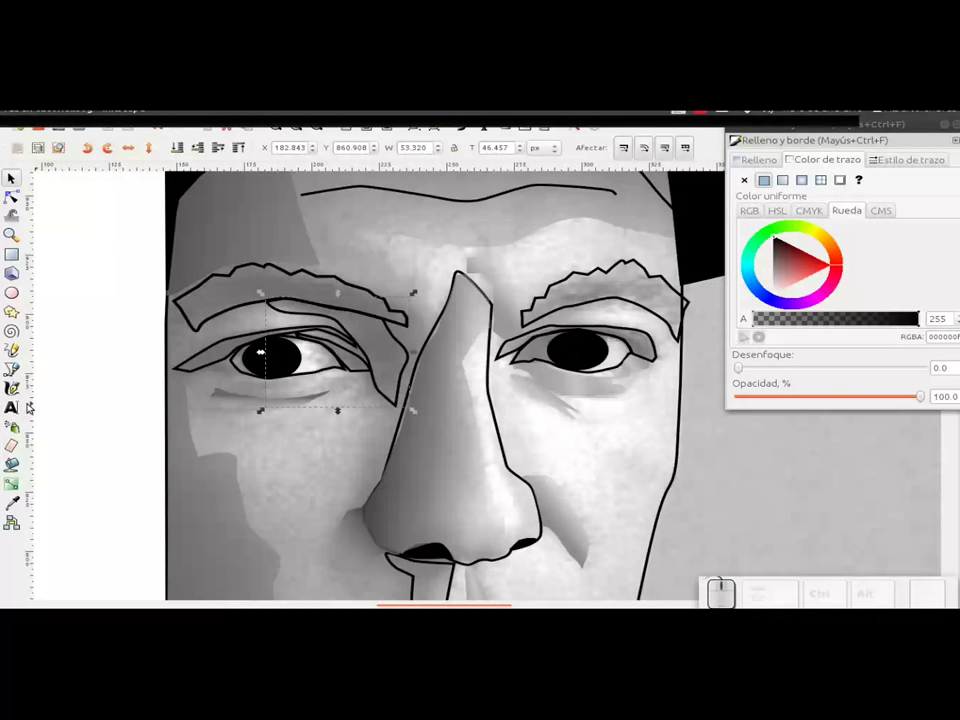
left_click(20, 484)
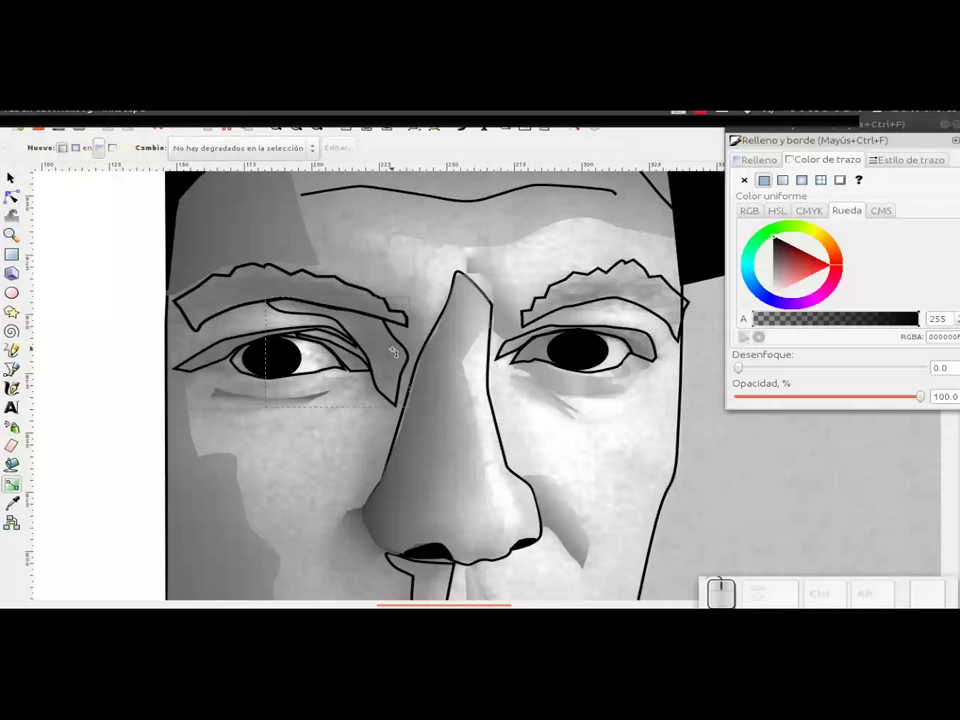
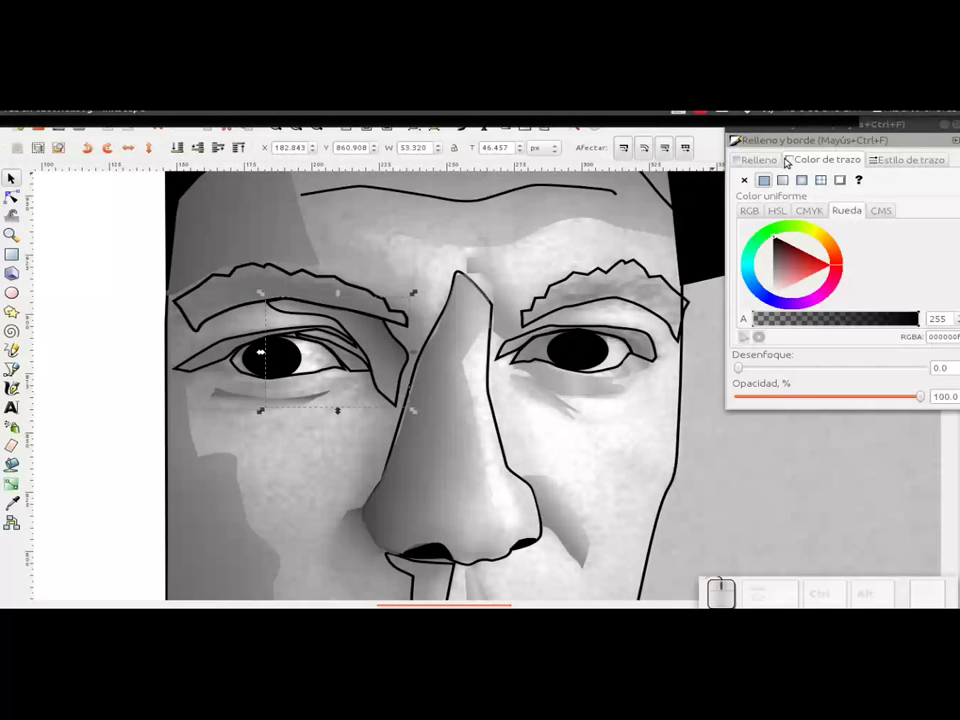
- Remove the eye-side patch's stroke and give the small left-eye patch a flat fill
left_click(755, 177)
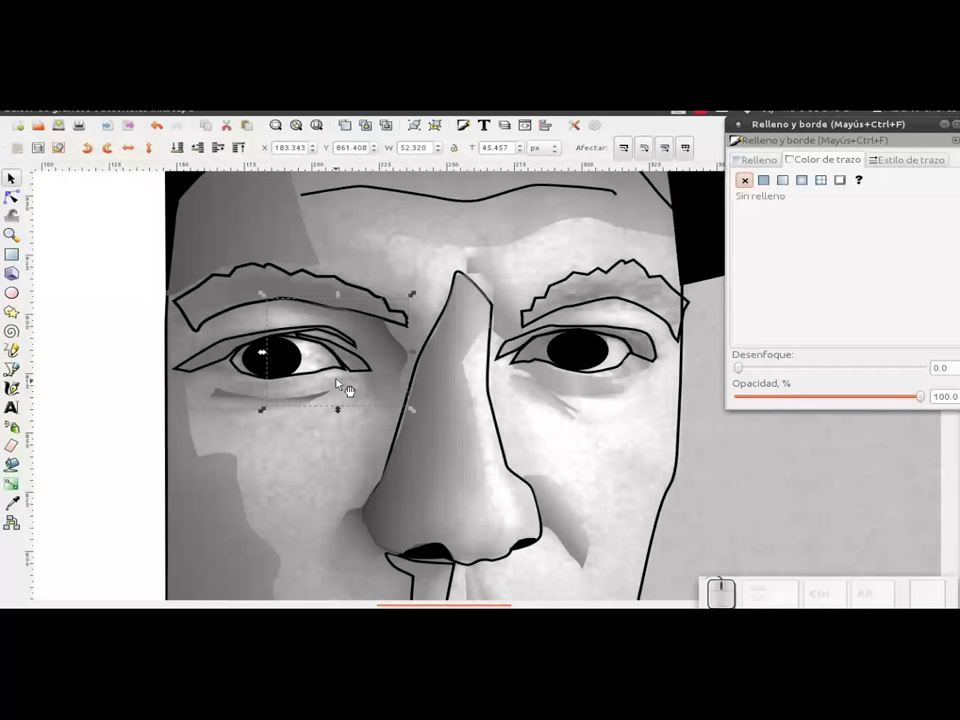
left_click(360, 374)
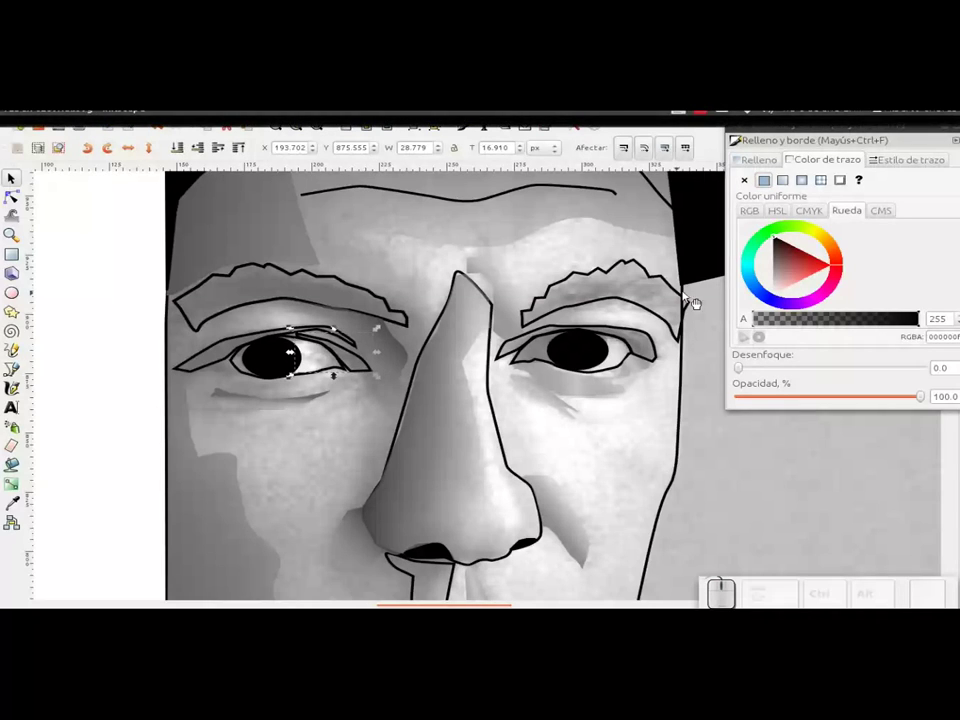
left_click(769, 163)
left_click(766, 185)
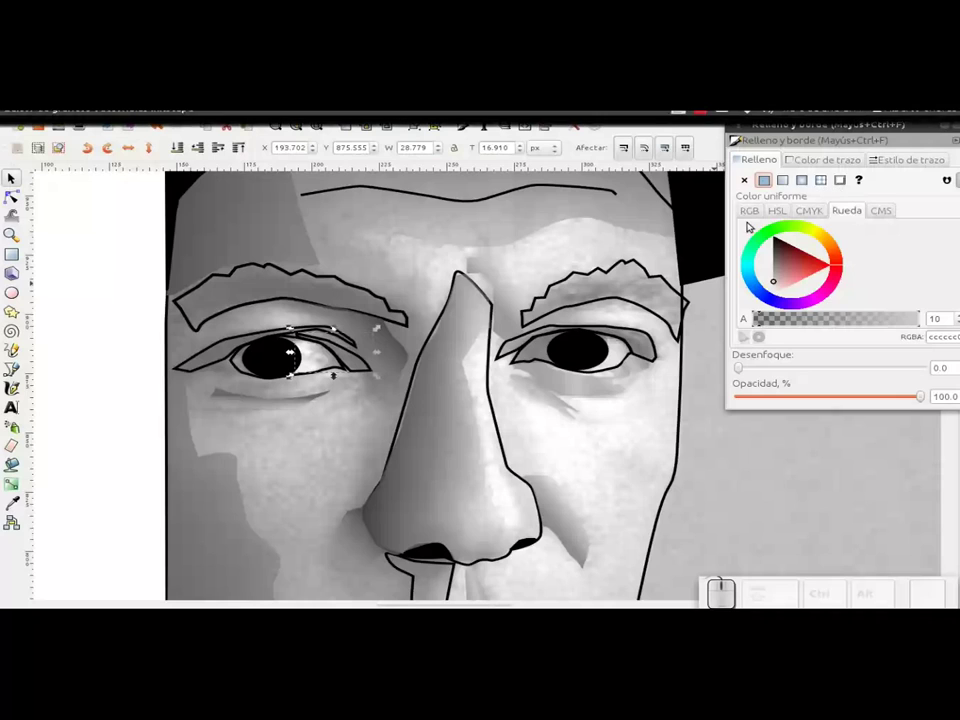
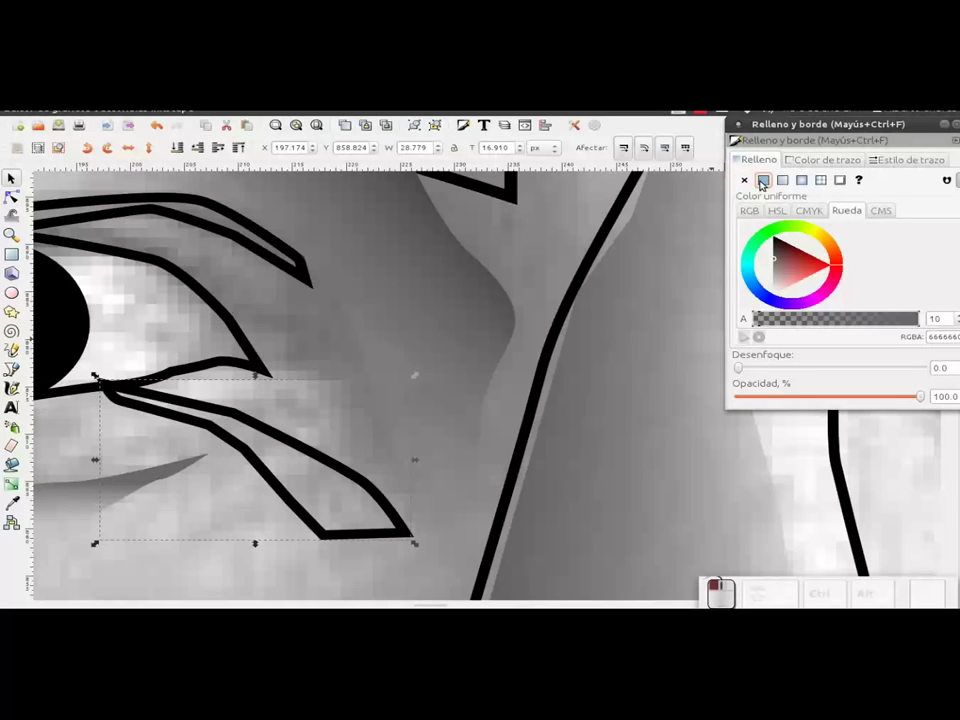
- Give the under-eye shape a flat fill and set its colour to grey 727272
left_click(765, 186)
left_click(785, 276)
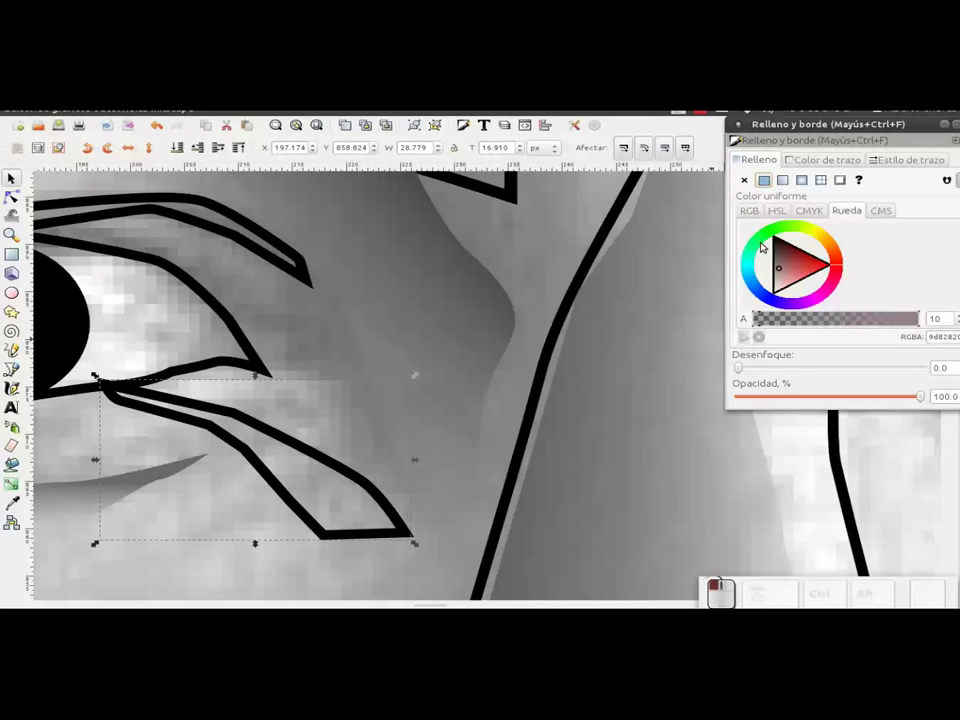
scroll("down", 3)
scroll("down", 3)
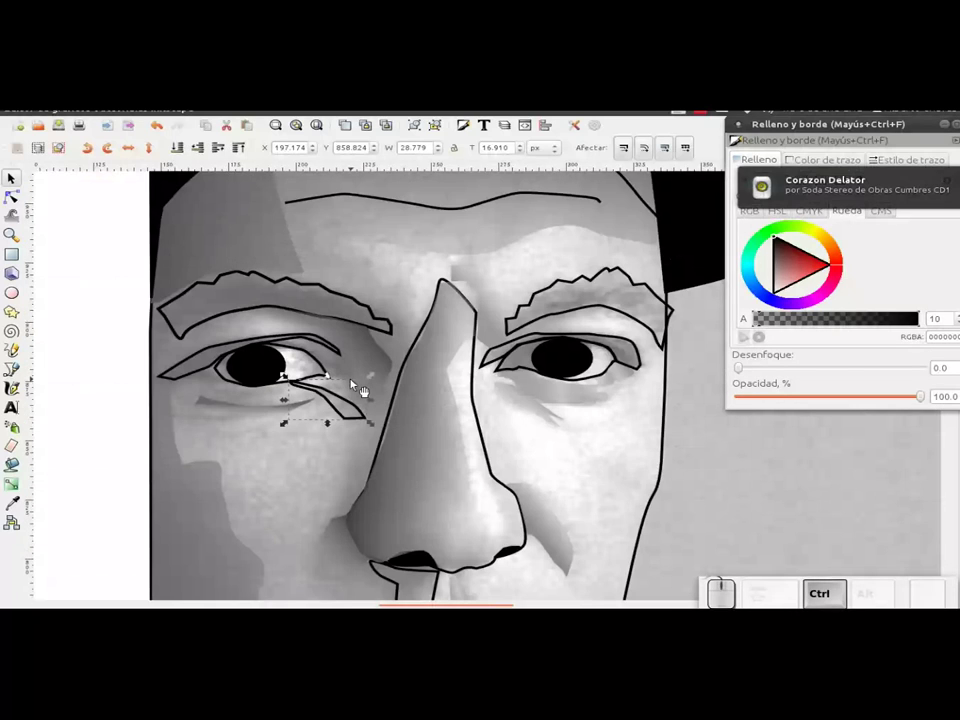
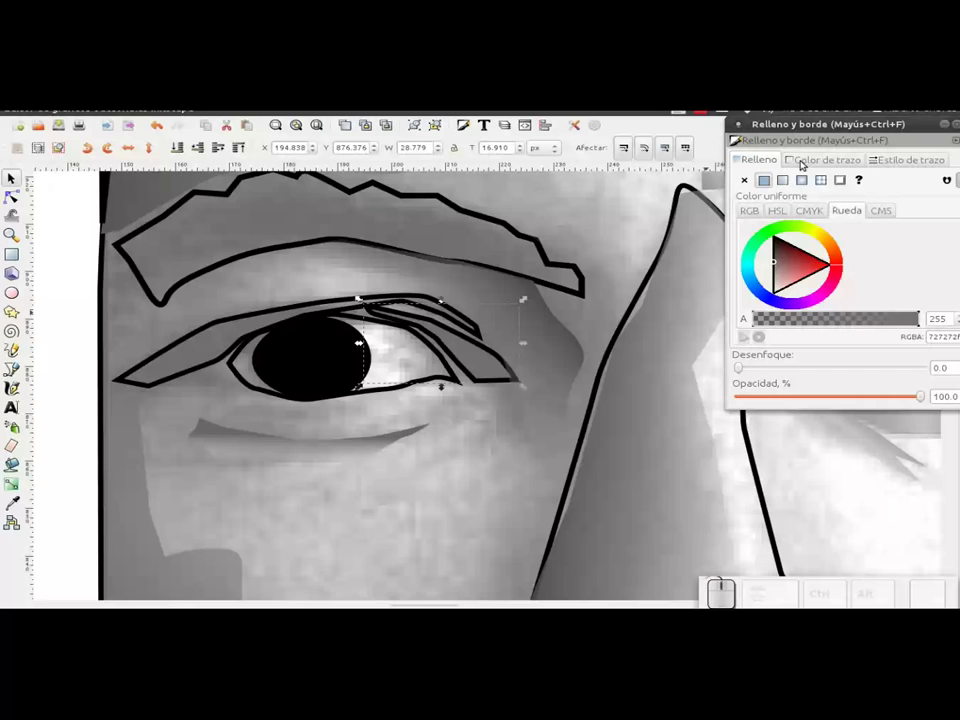
- Remove the stroke from the upper-eyelid patch and adjust its shape along the lid
left_click(806, 161)
left_click(758, 185)
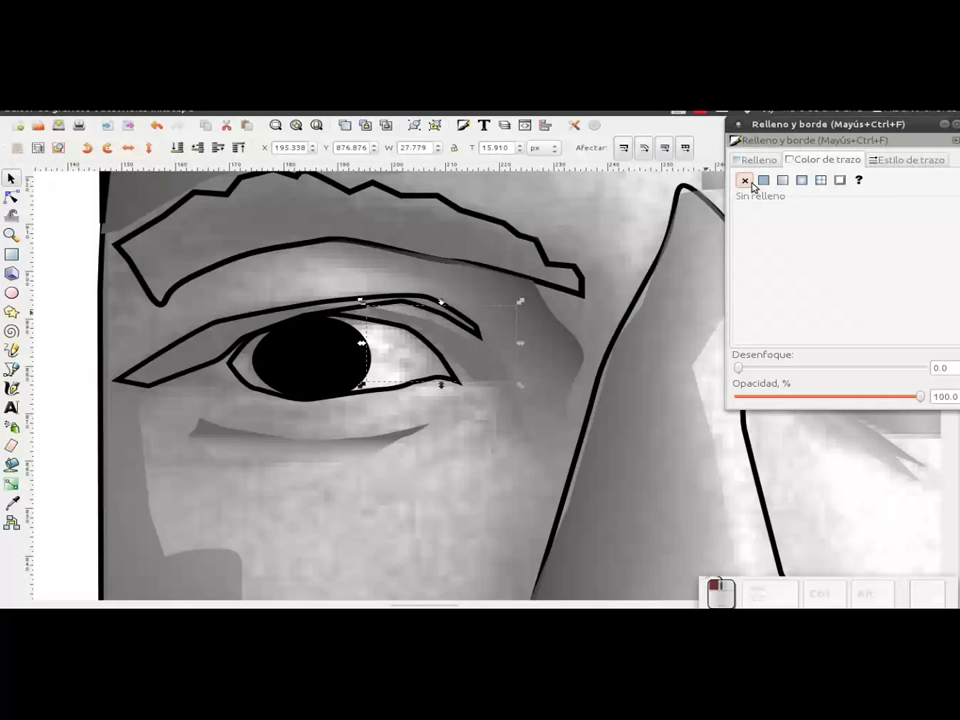
left_click(485, 372)
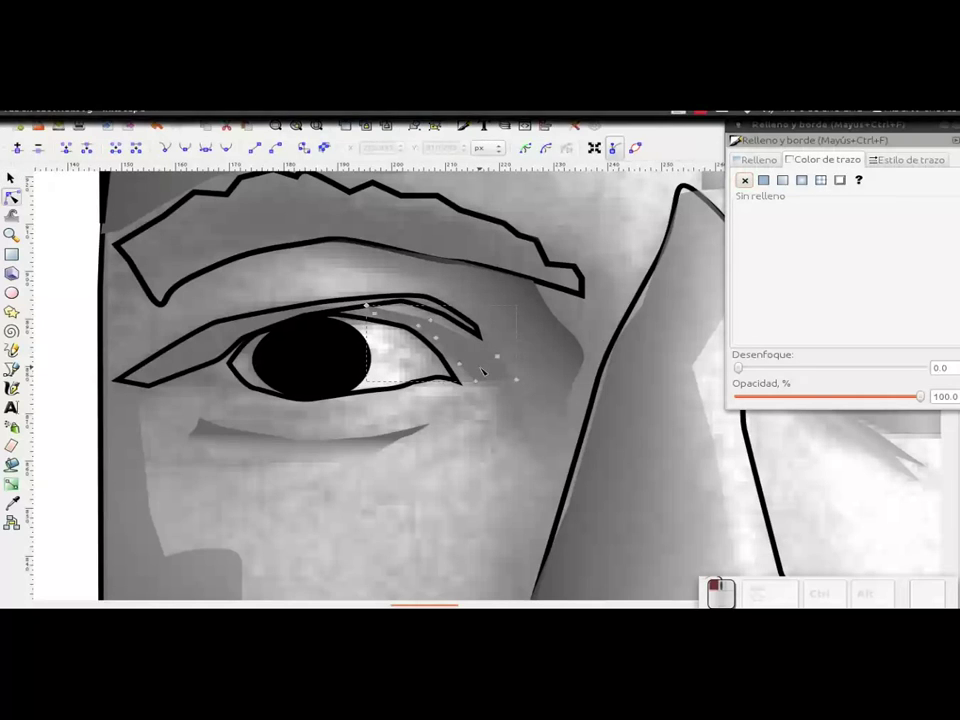
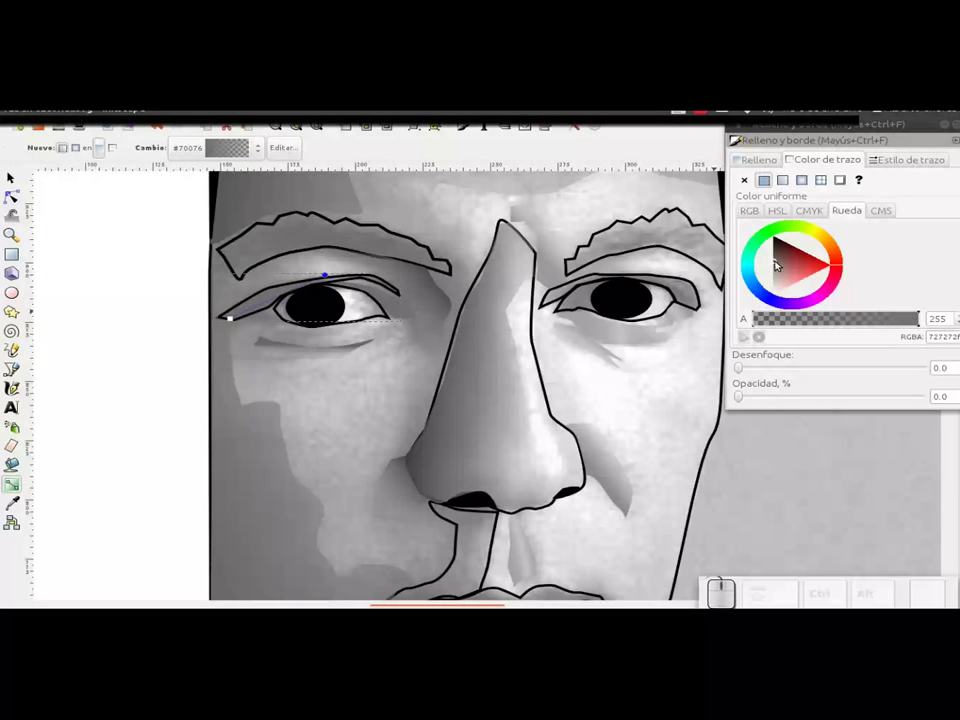
- Tune the eyelid gradient direction, then give the right eye shape a flat fill
left_click_drag(232, 318, 232, 318)
left_click_drag(232, 318, 232, 318)
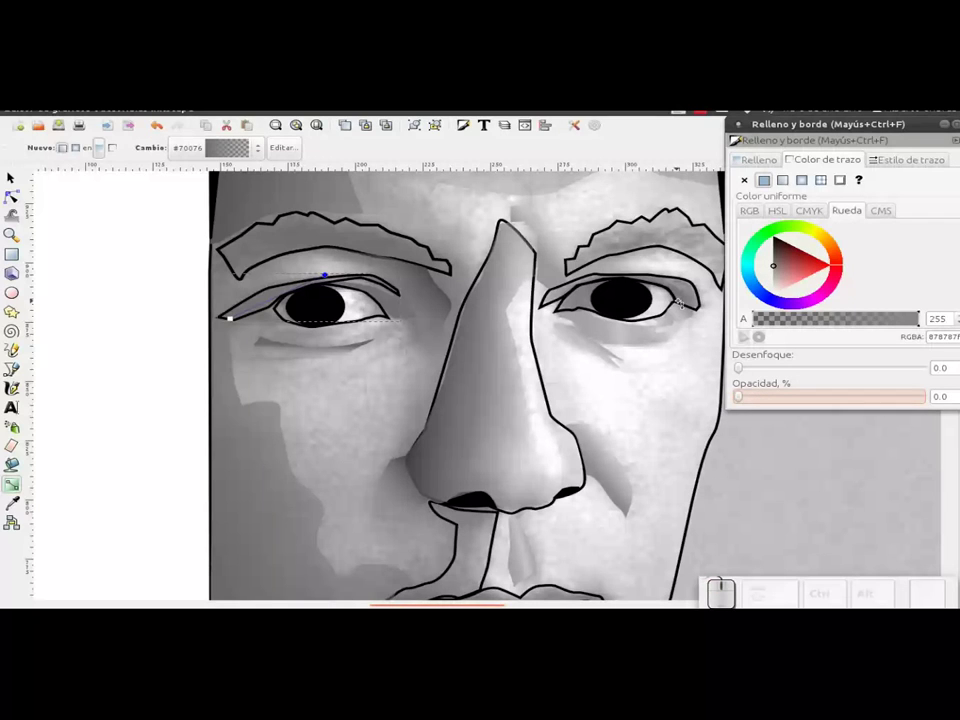
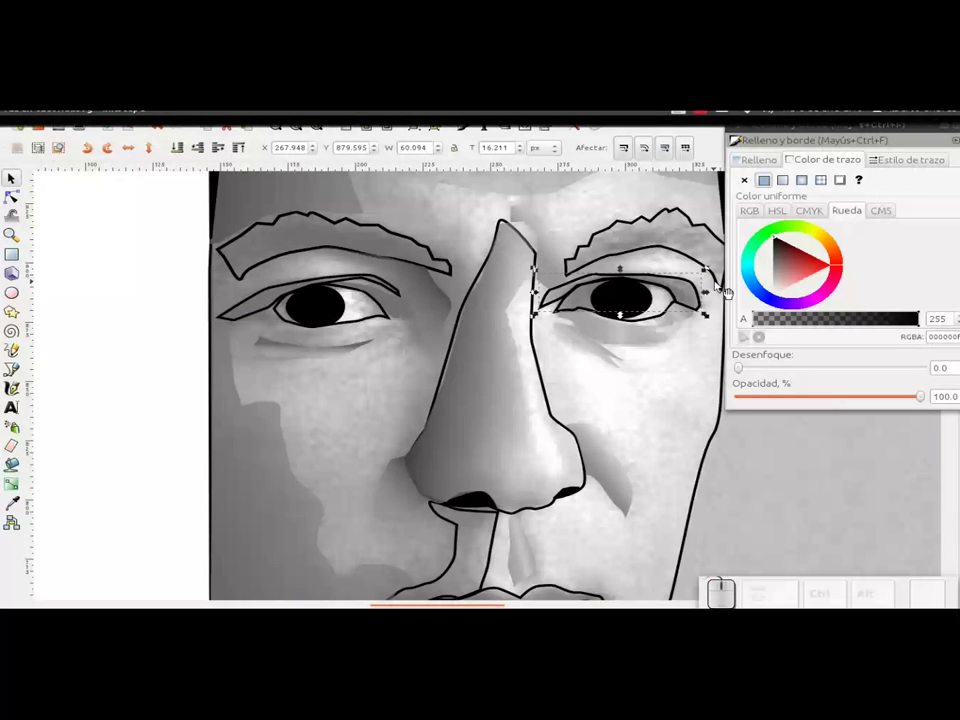
left_click(24, 485)
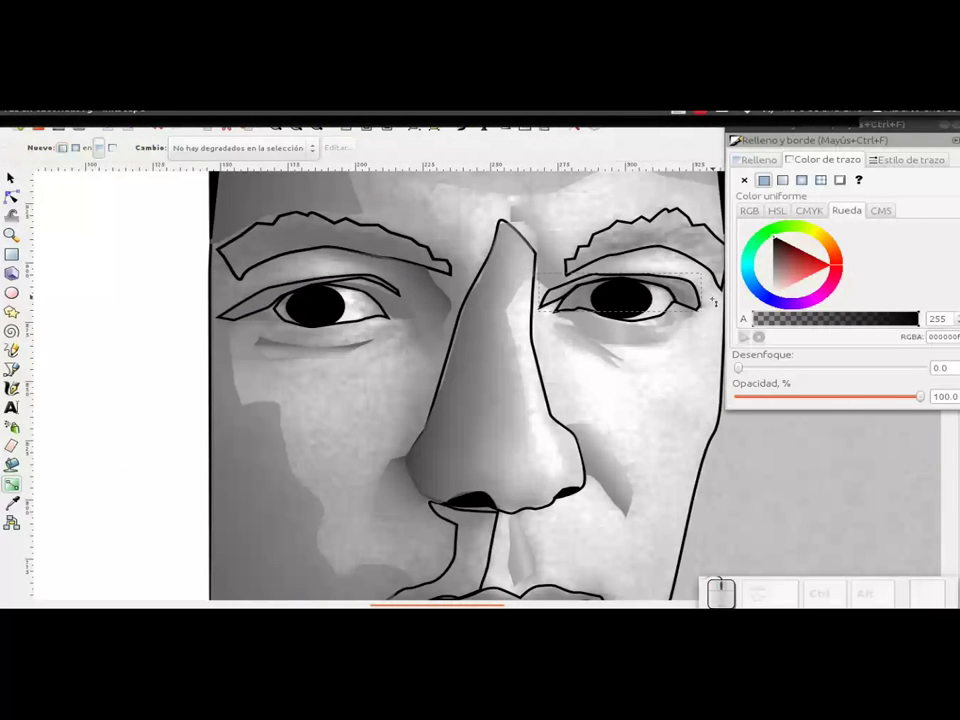
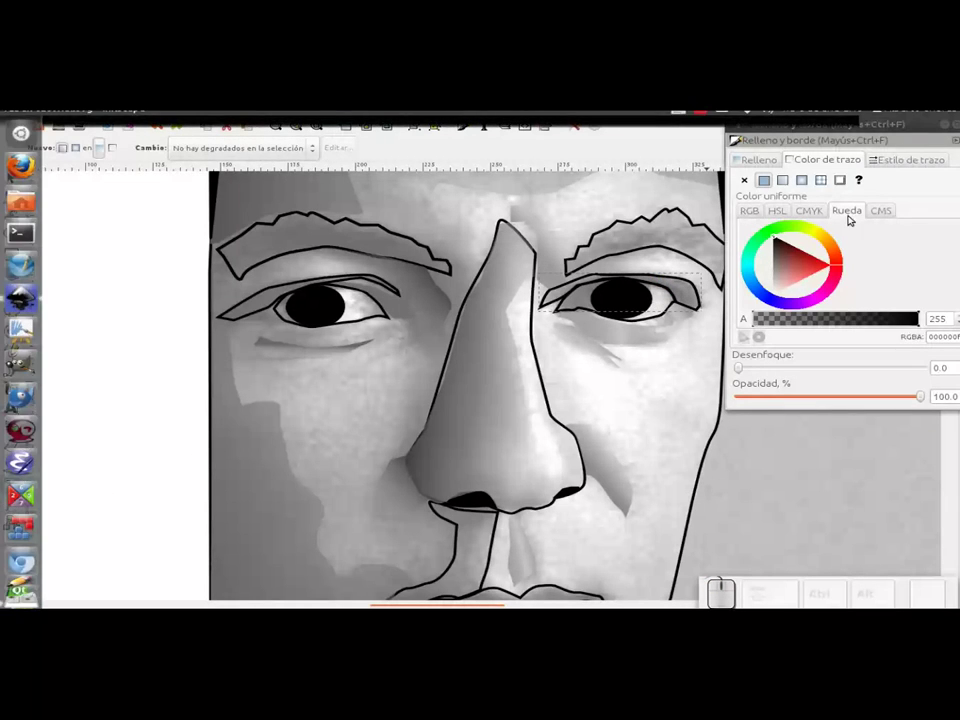
left_click(764, 159)
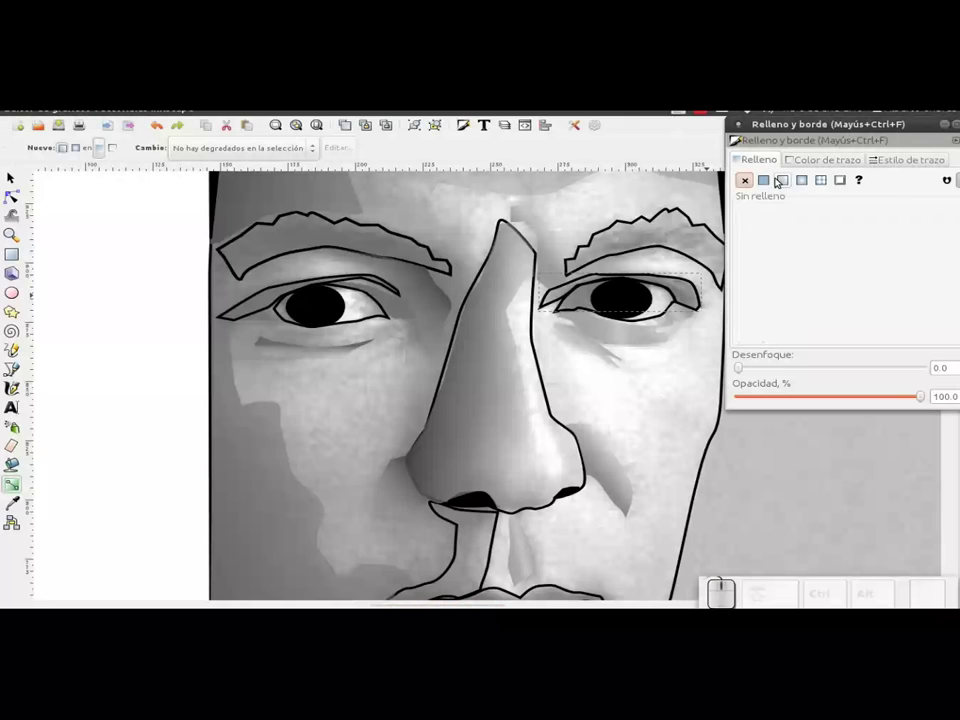
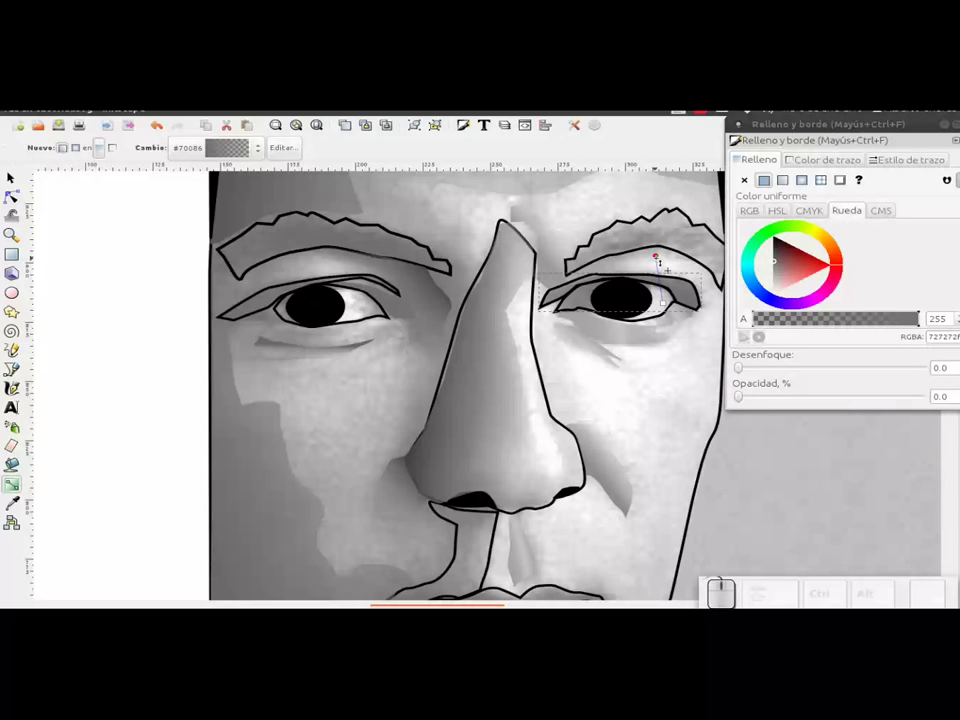
- Lay a linear gradient across the right eye shape and fade its far end to about 10% opacity
left_click_drag(778, 275, 882, 395)
left_click_drag(882, 399, 919, 399)
left_click(829, 404)
left_click(815, 399)
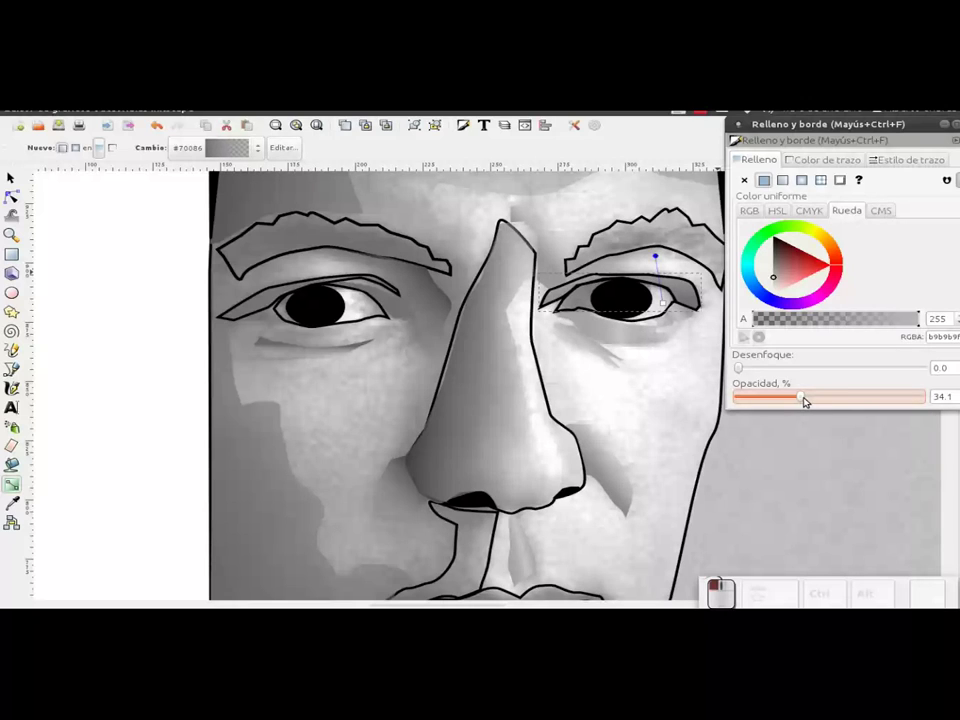
left_click(805, 398)
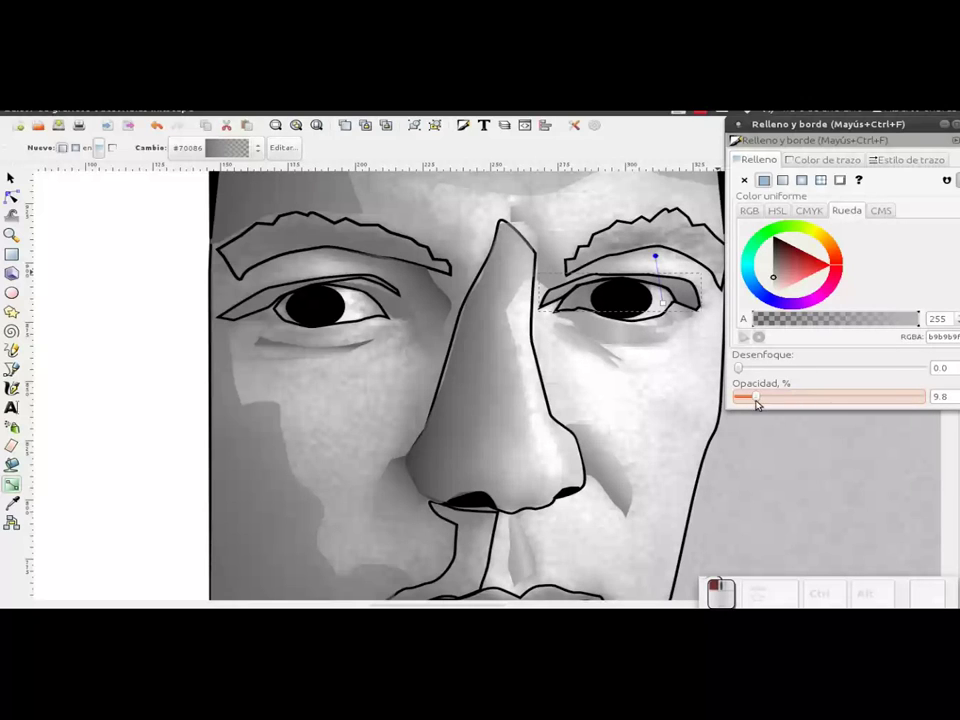
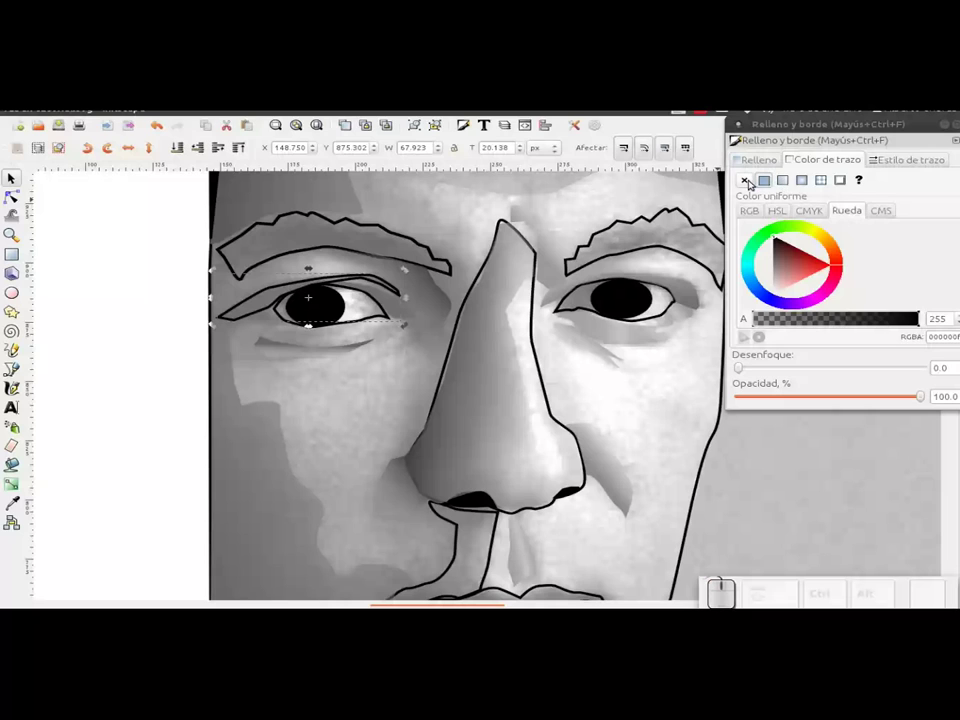
- Remove the left eye patch's stroke and zoom out to view the whole portrait
left_click(753, 185)
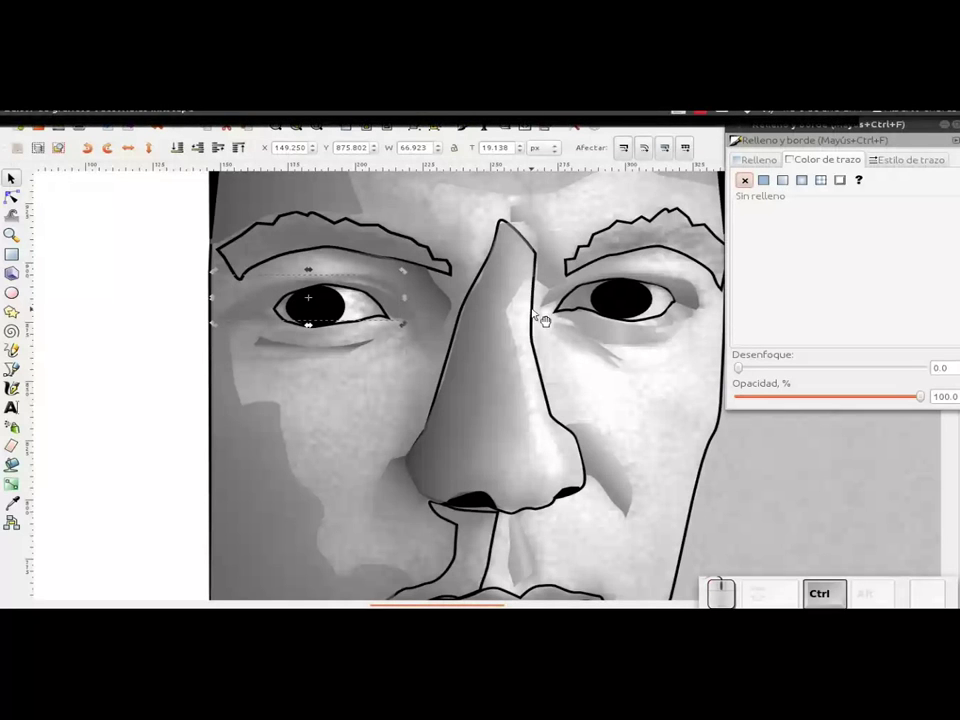
scroll("down", 3)
scroll("down", 3)
left_click(655, 379)
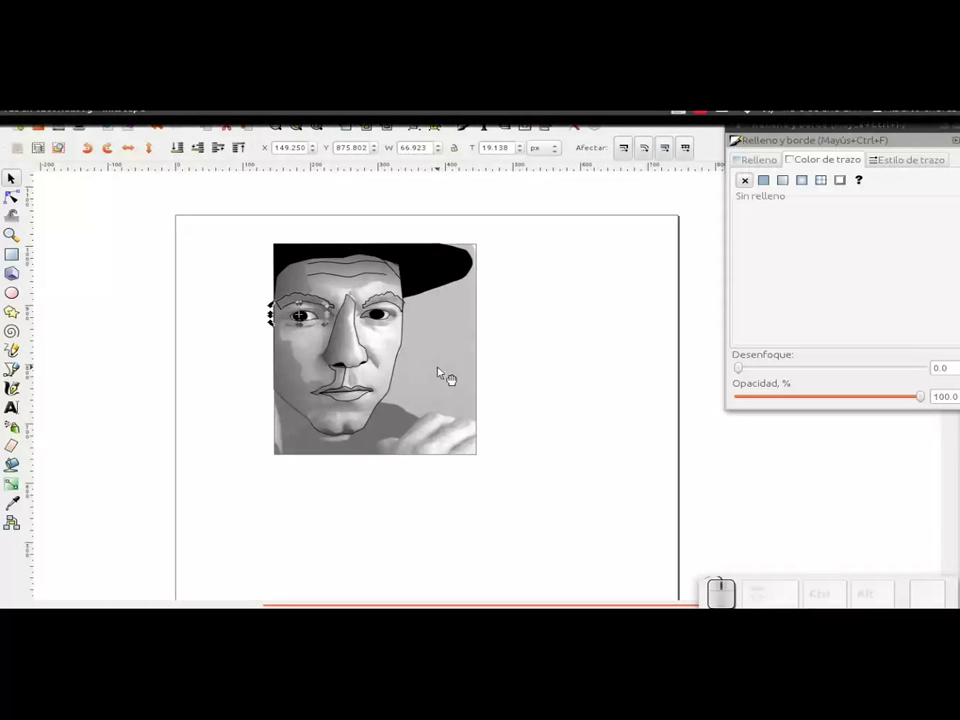
- Delete the reference photo to preview the tracing, undo to restore it, and save
left_click(457, 369)
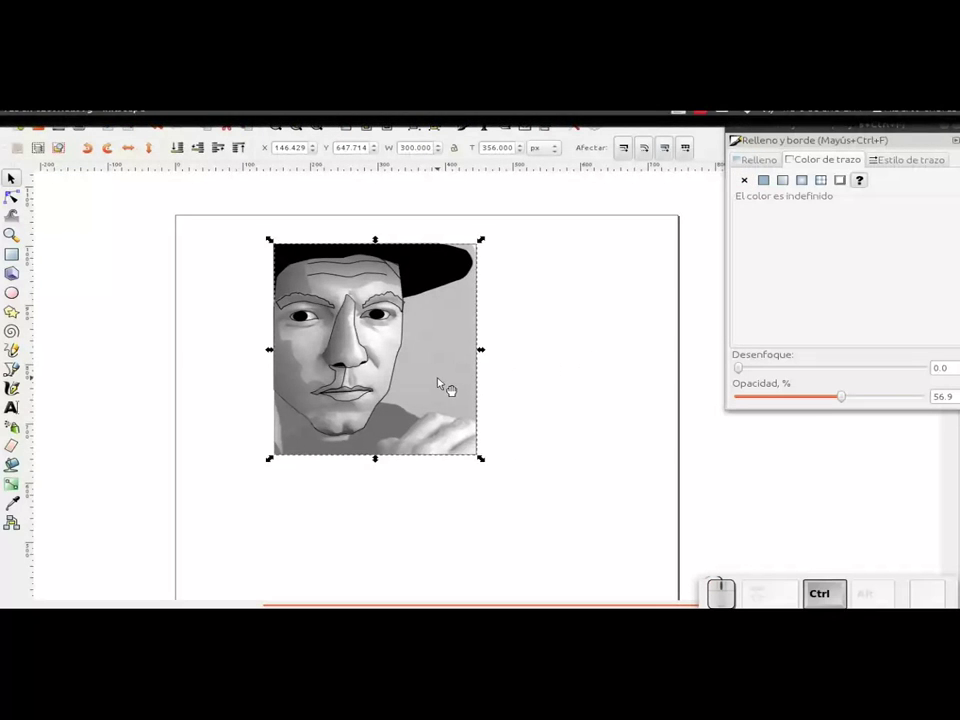
key("Delete")
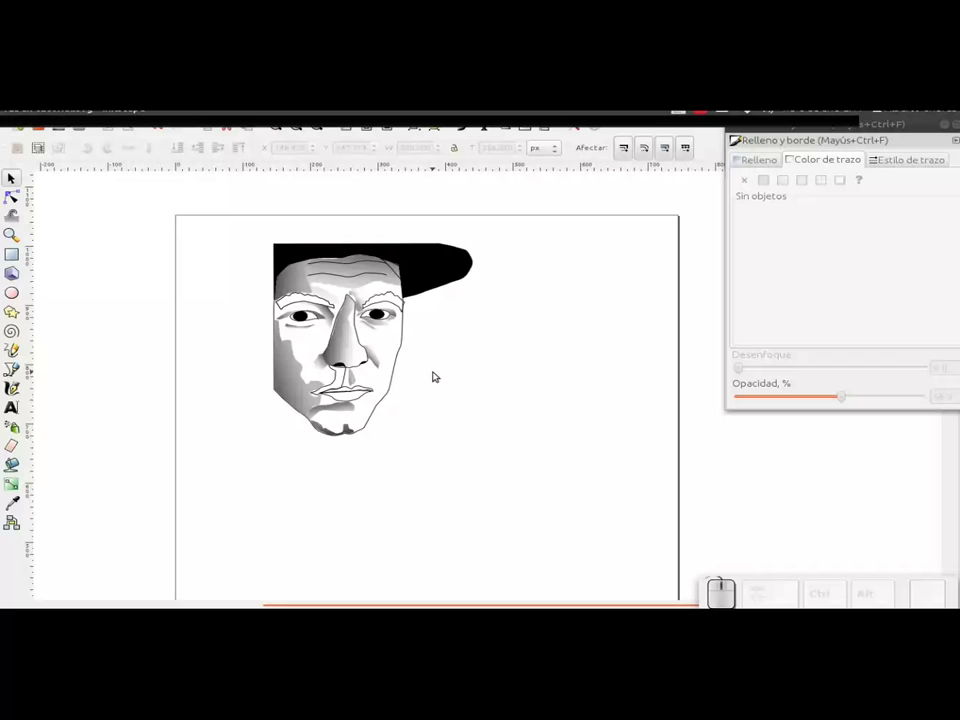
key("ctrl+z")
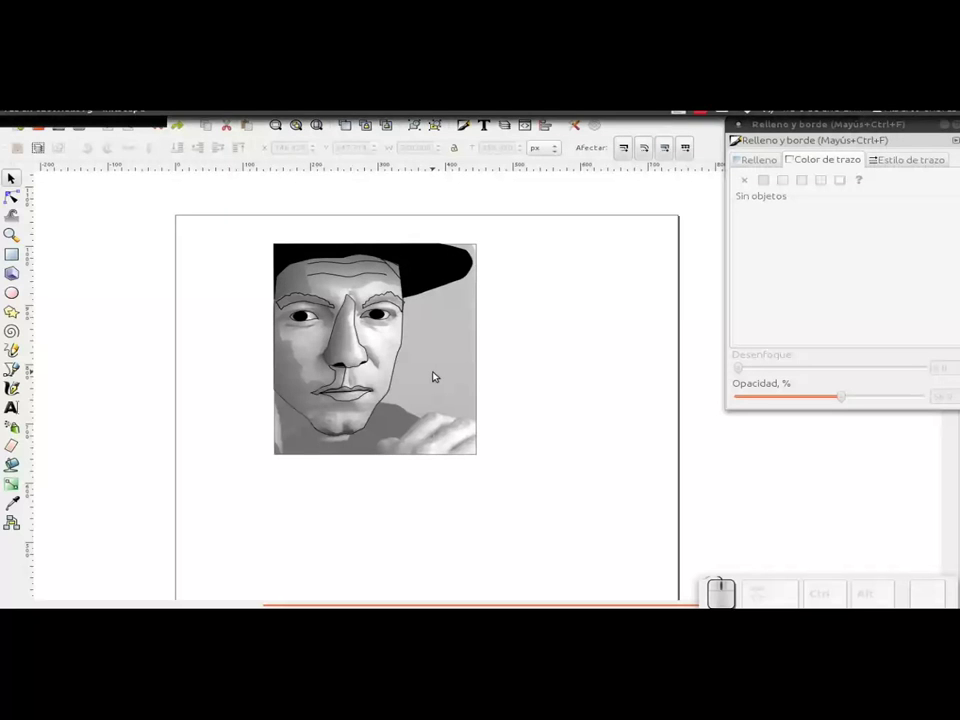
left_click(70, 134)
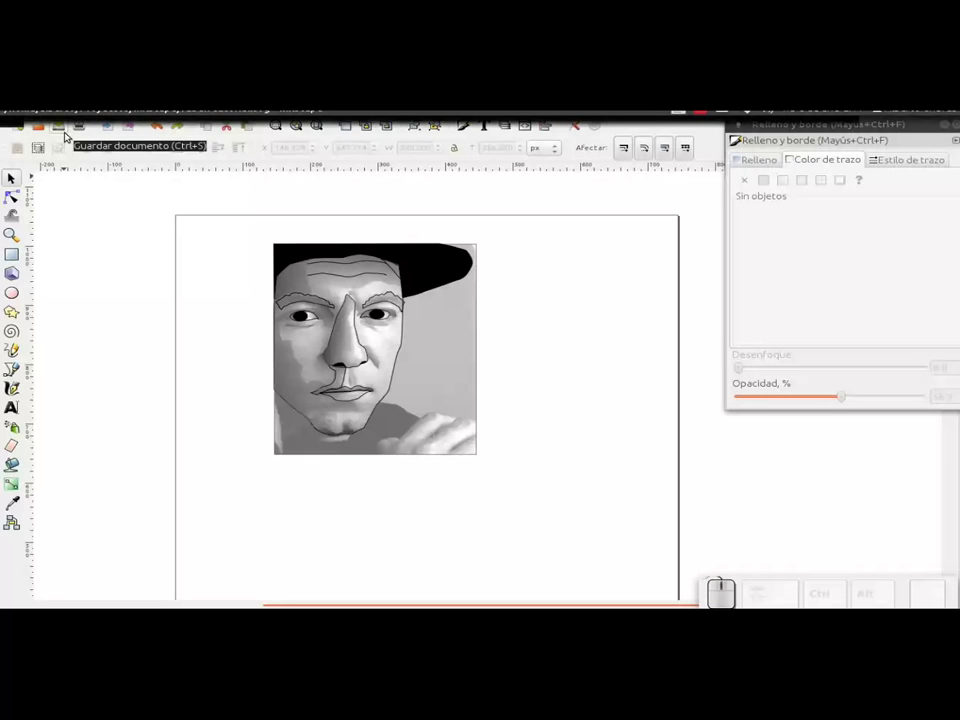
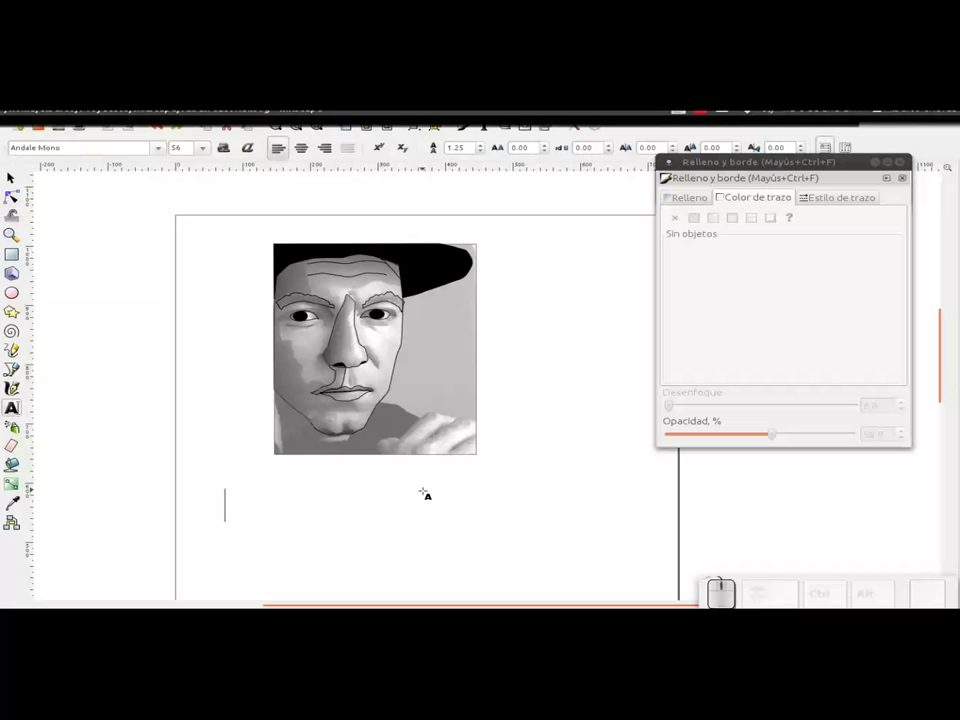
key("BackSpace")
key("shift+;")
key("shift+KP_Divide")
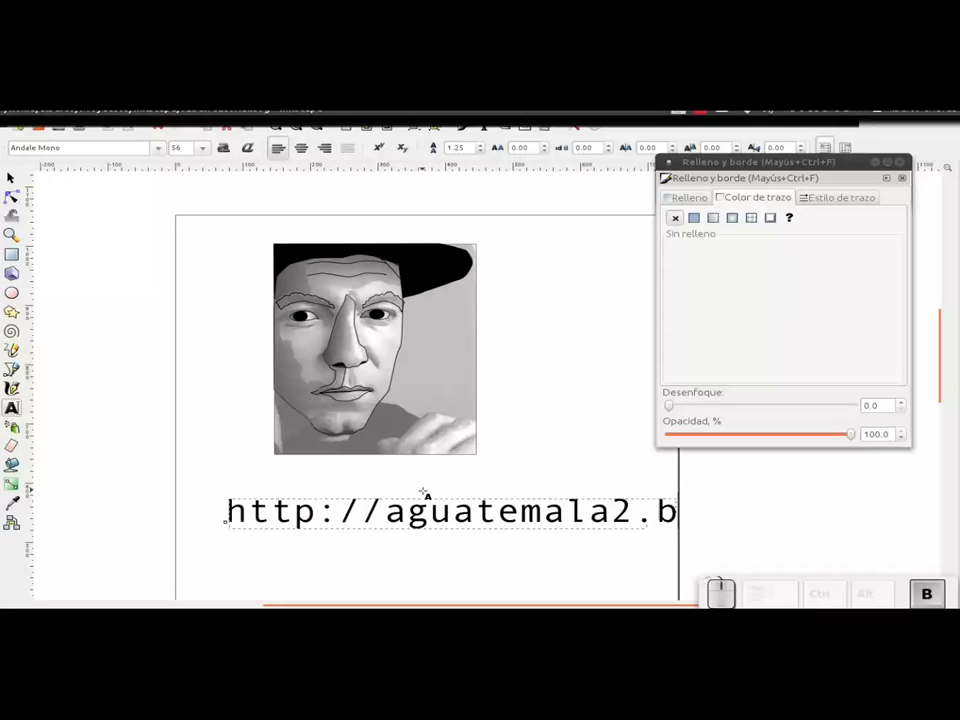
key("BackSpace")
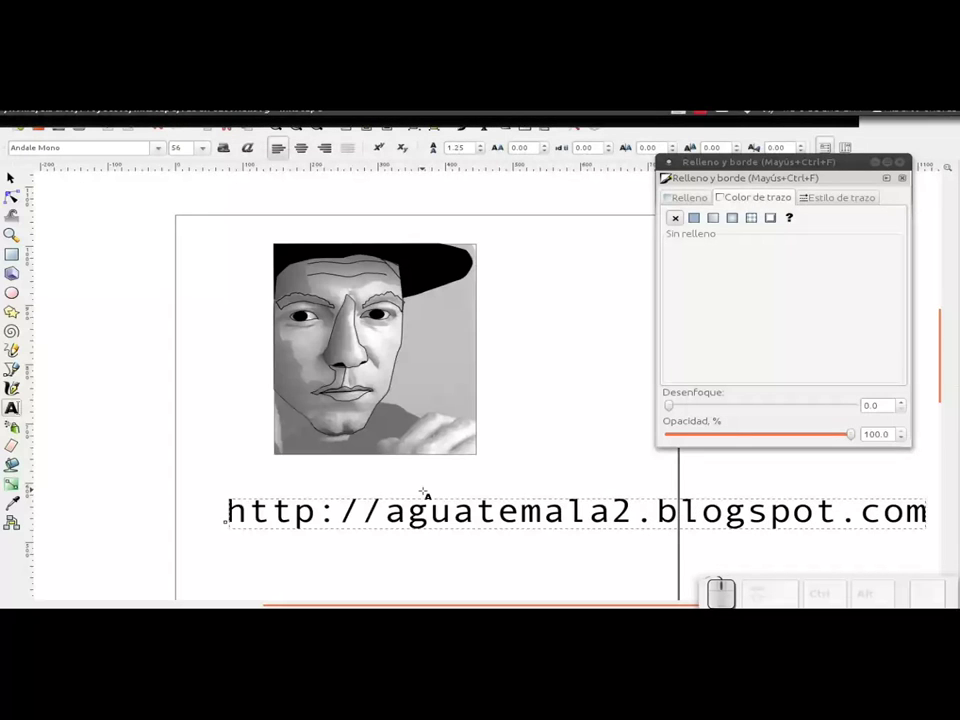